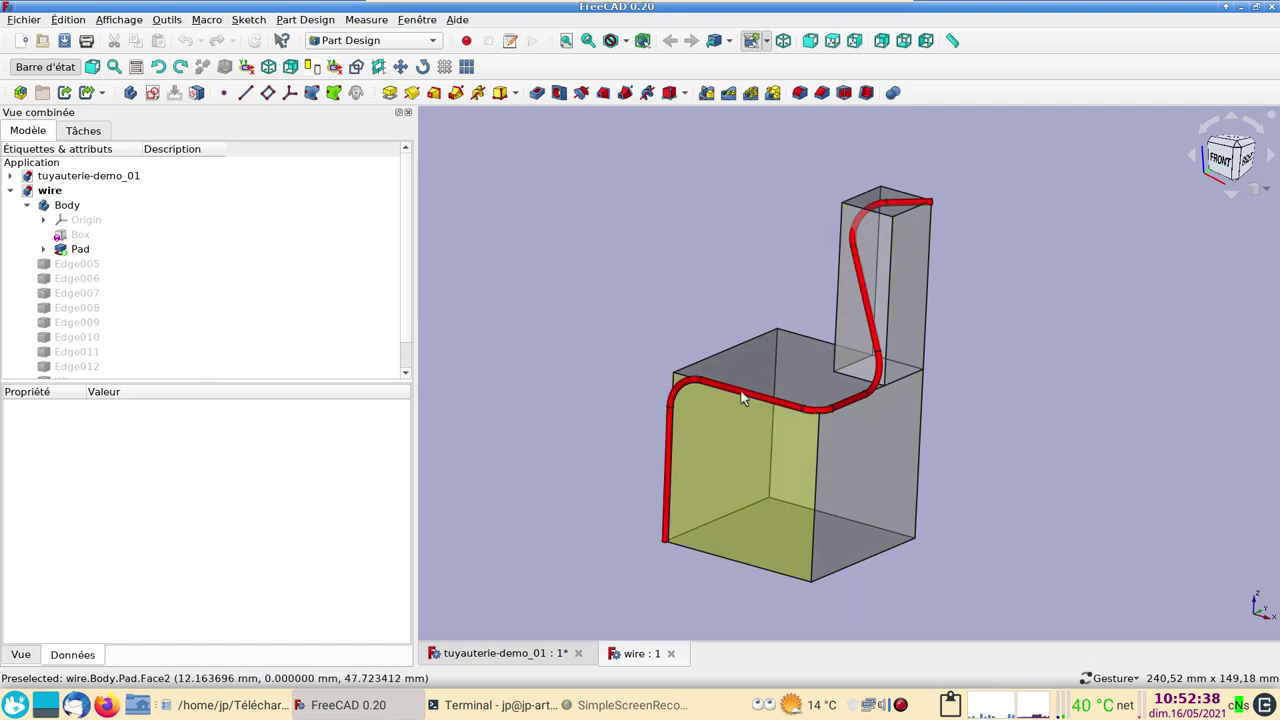
# Orbit and zoom around the wire model, then switch to the tuyauterie-demo_01 document.
pyautogui.moveTo(1036, 382); pyautogui.dragTo(994, 415)
pyautogui.scroll(3)
pyautogui.scroll(3)
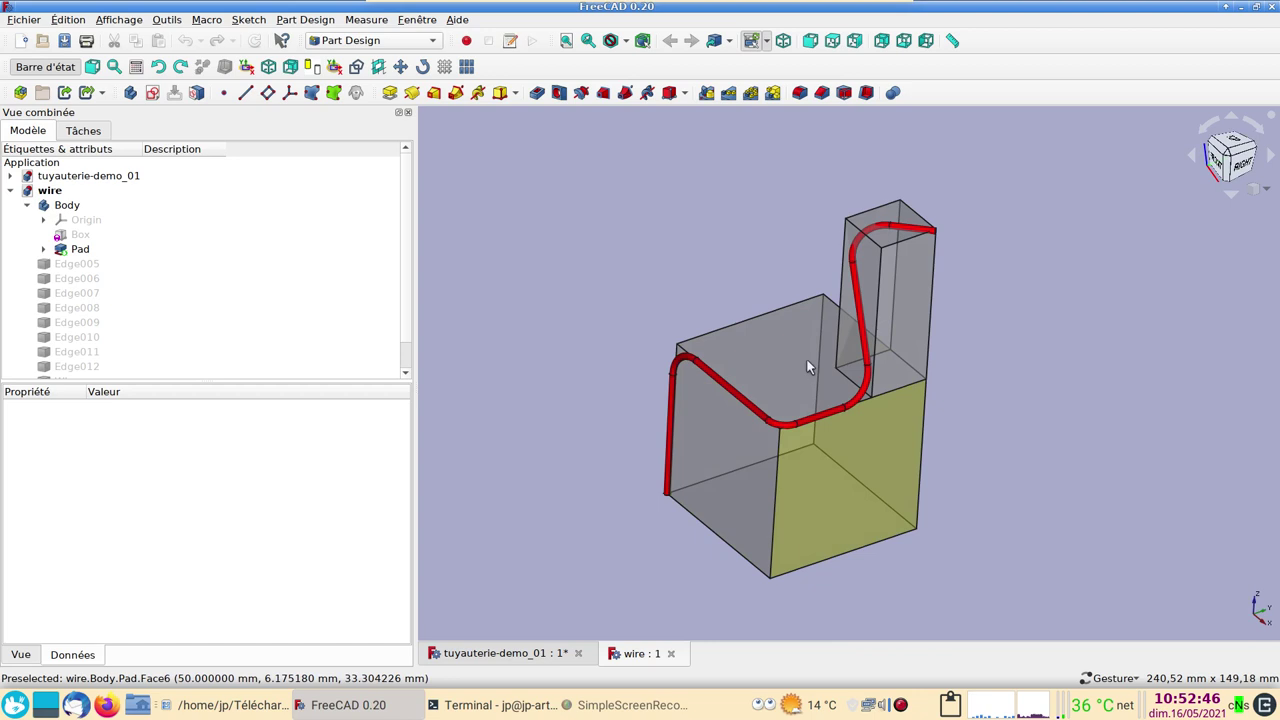
pyautogui.moveTo(1033, 451); pyautogui.dragTo(1081, 449)
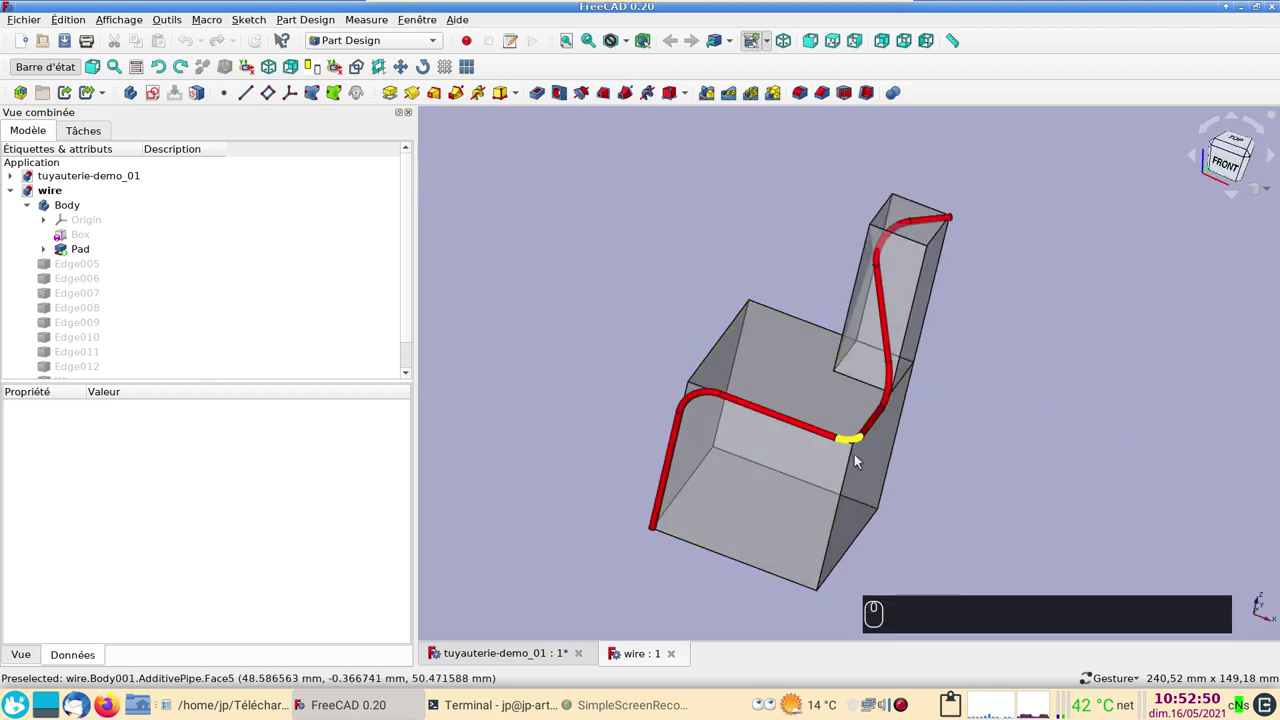
pyautogui.click(976, 508)
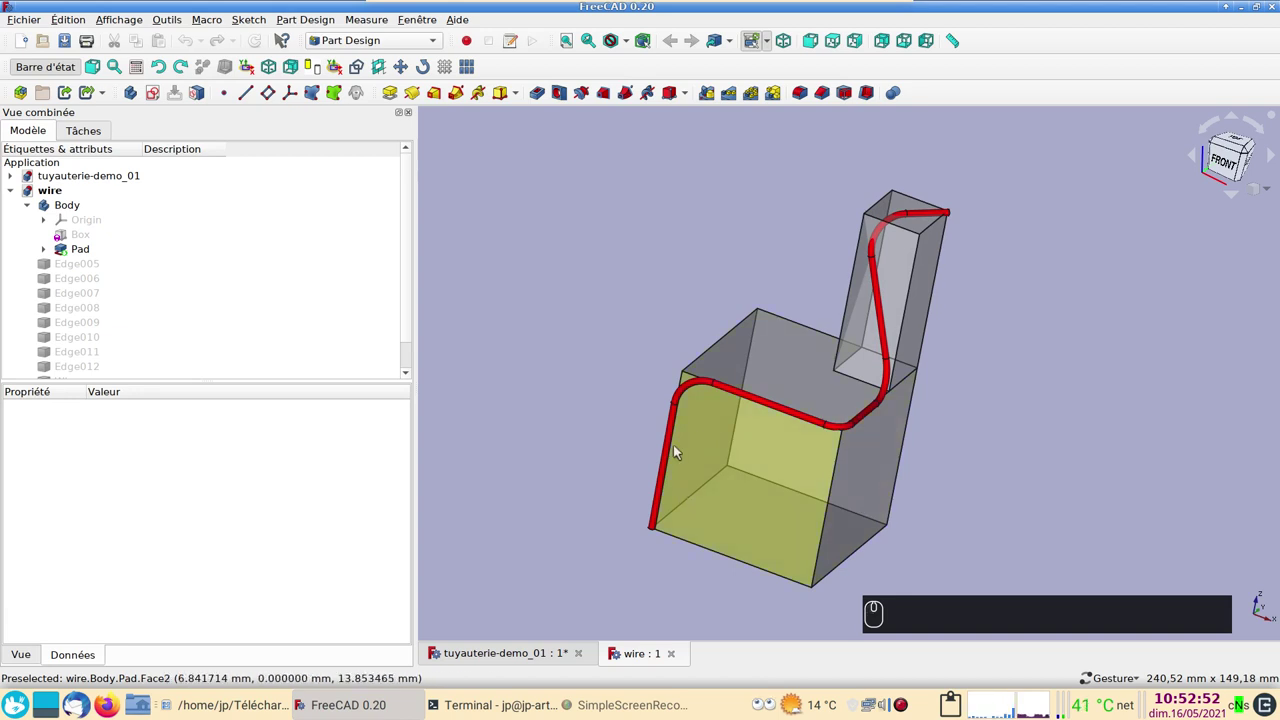
pyautogui.click(989, 447)
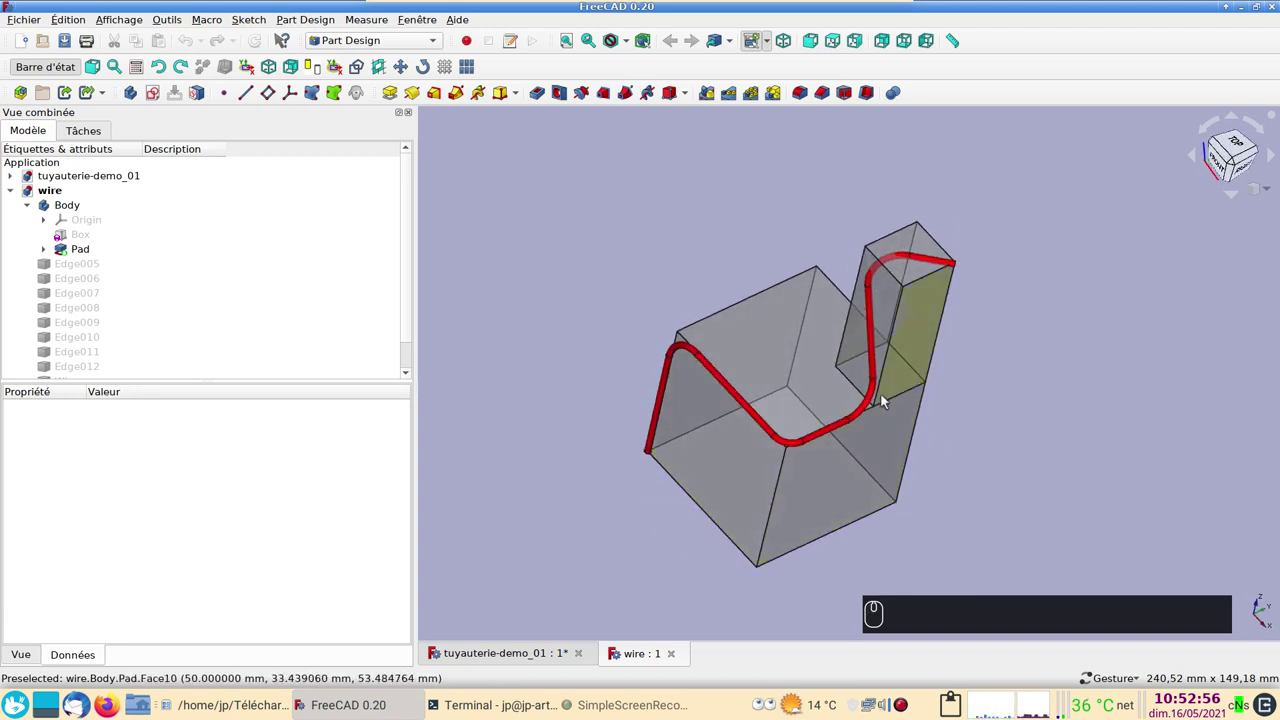
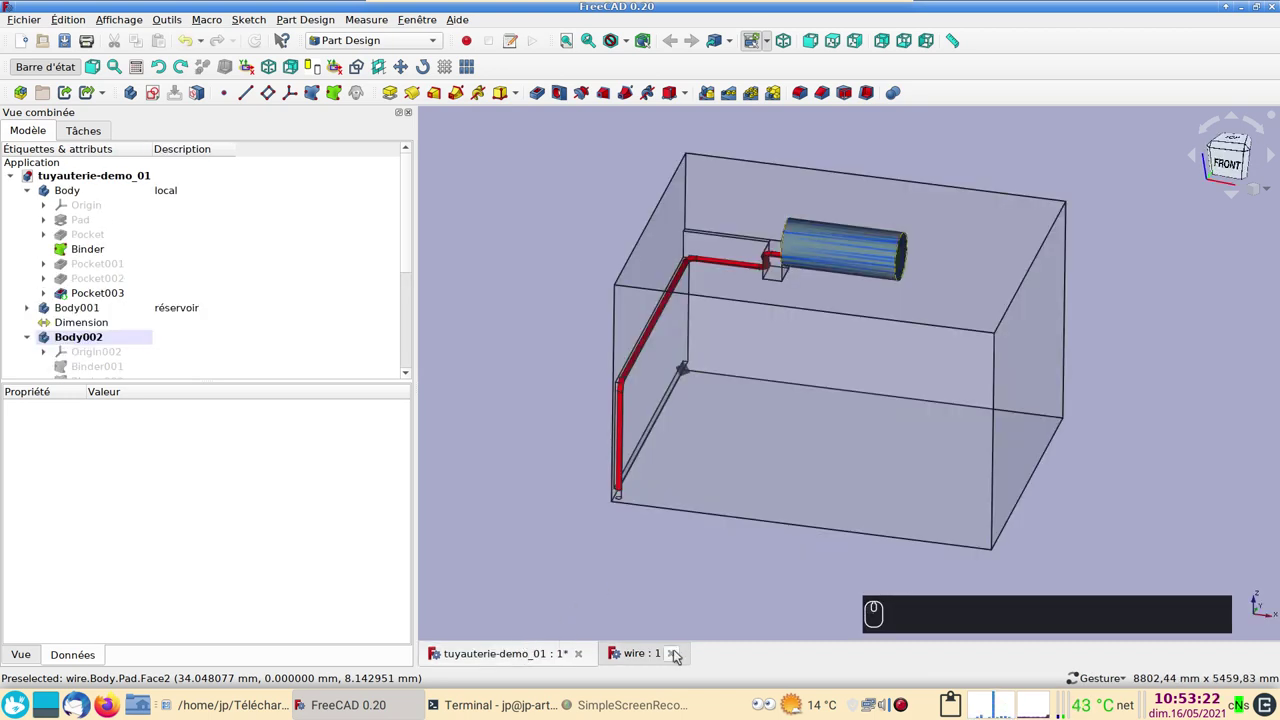
# Close the wire document and zoom toward the pipe's lower end at the tank corner.
pyautogui.click(680, 654)
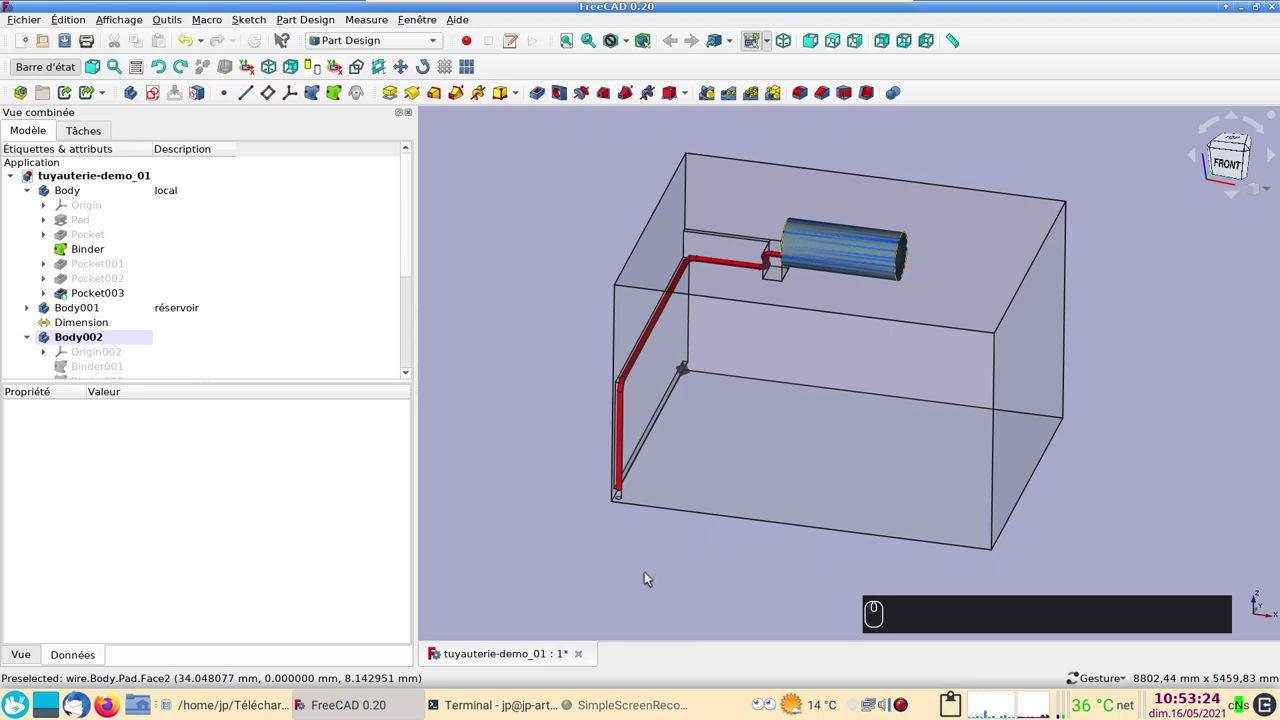
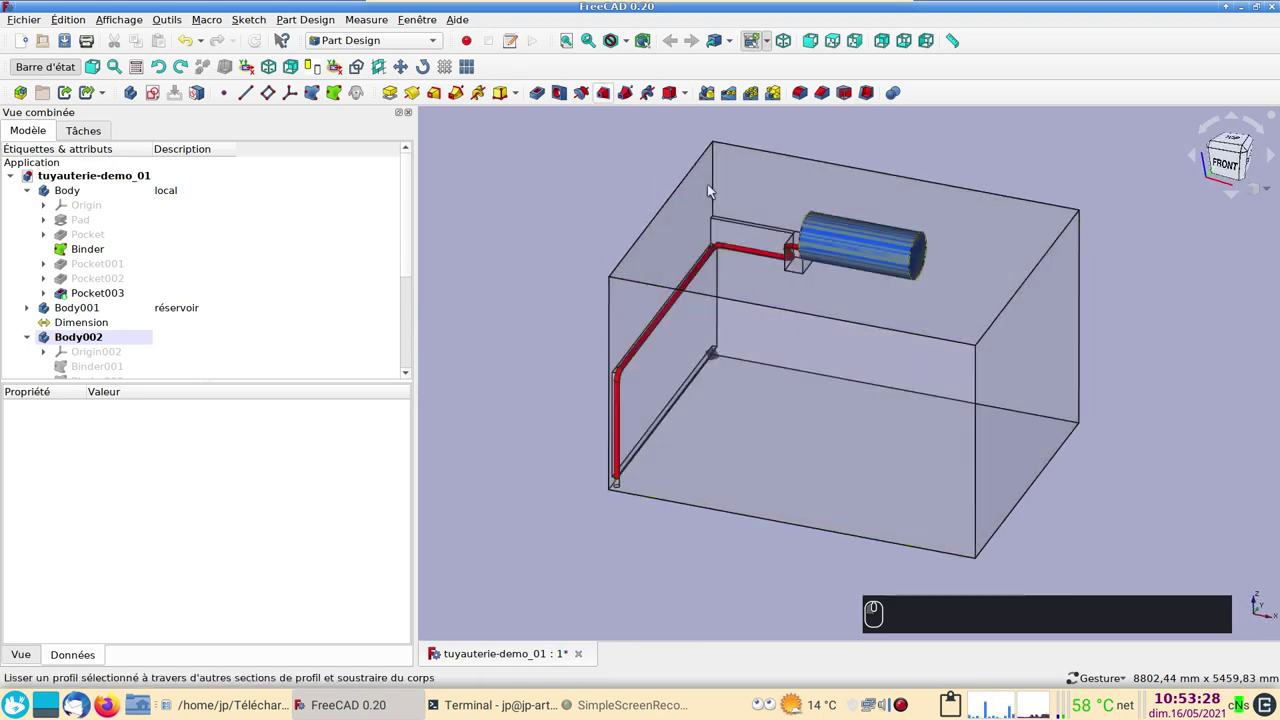
pyautogui.click(534, 508)
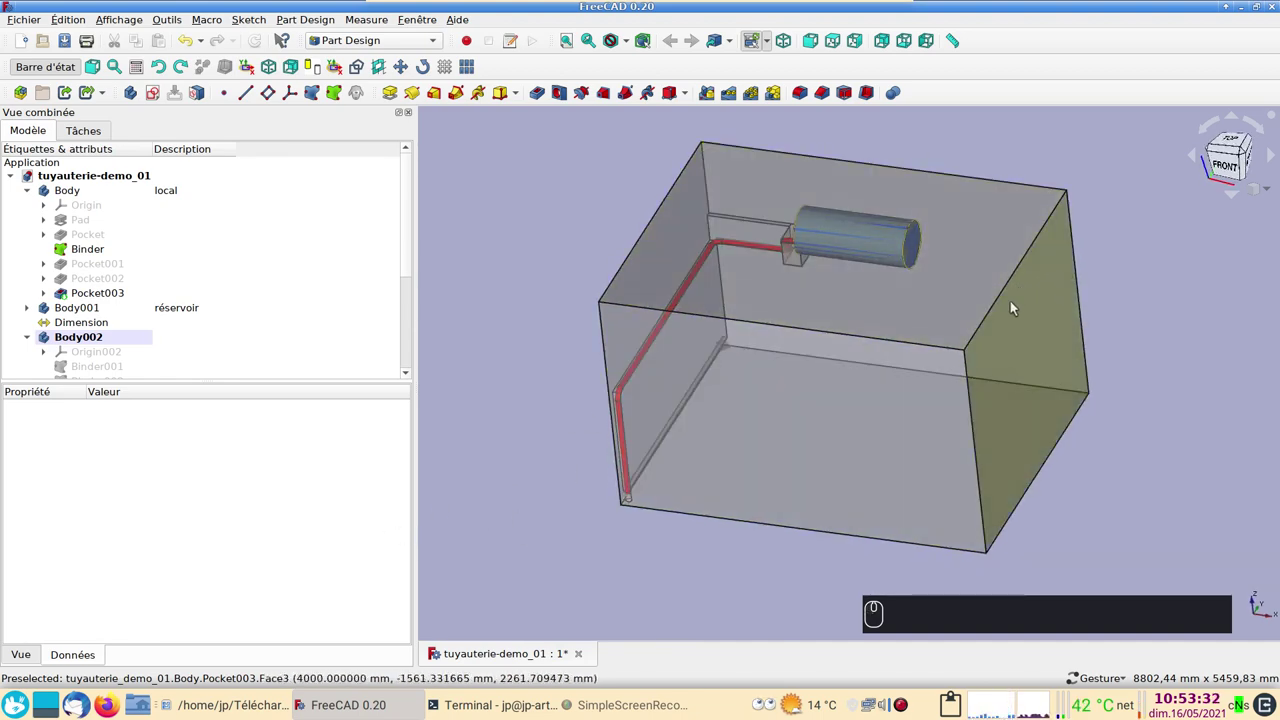
pyautogui.moveTo(460, 251); pyautogui.dragTo(560, 291)
pyautogui.click(622, 557)
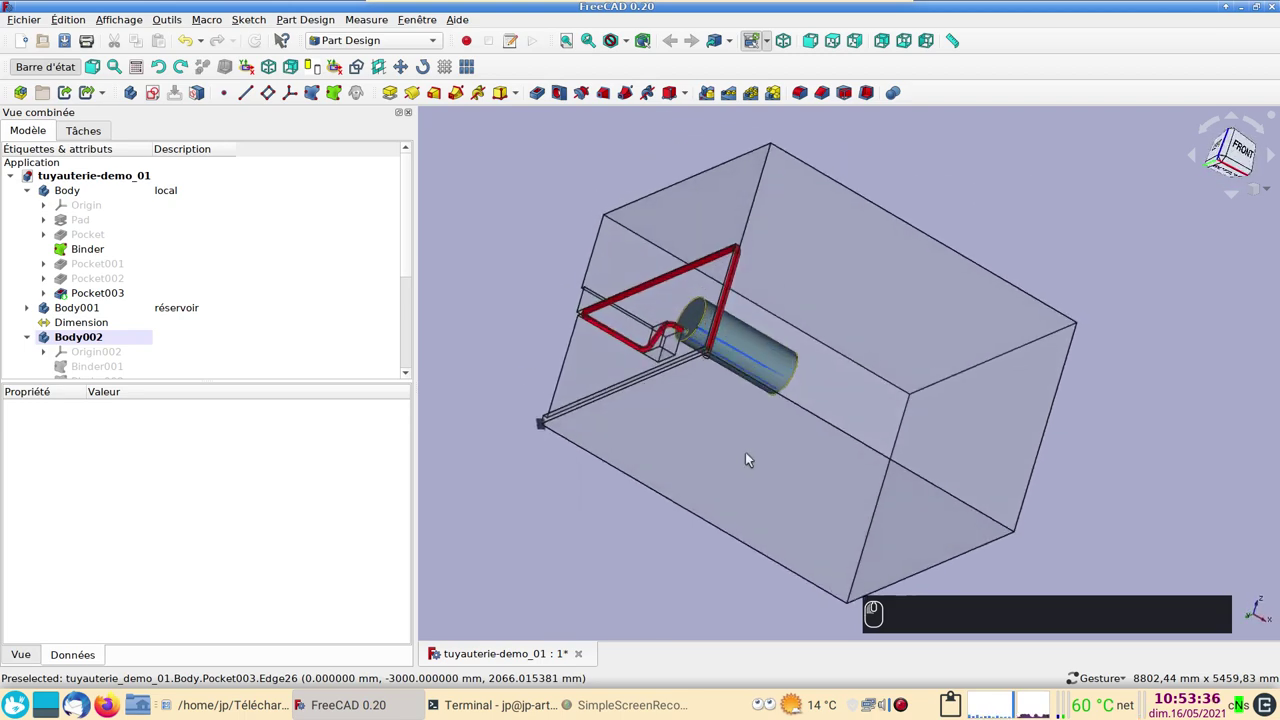
pyautogui.middleClick(536, 342)
pyautogui.click(875, 442)
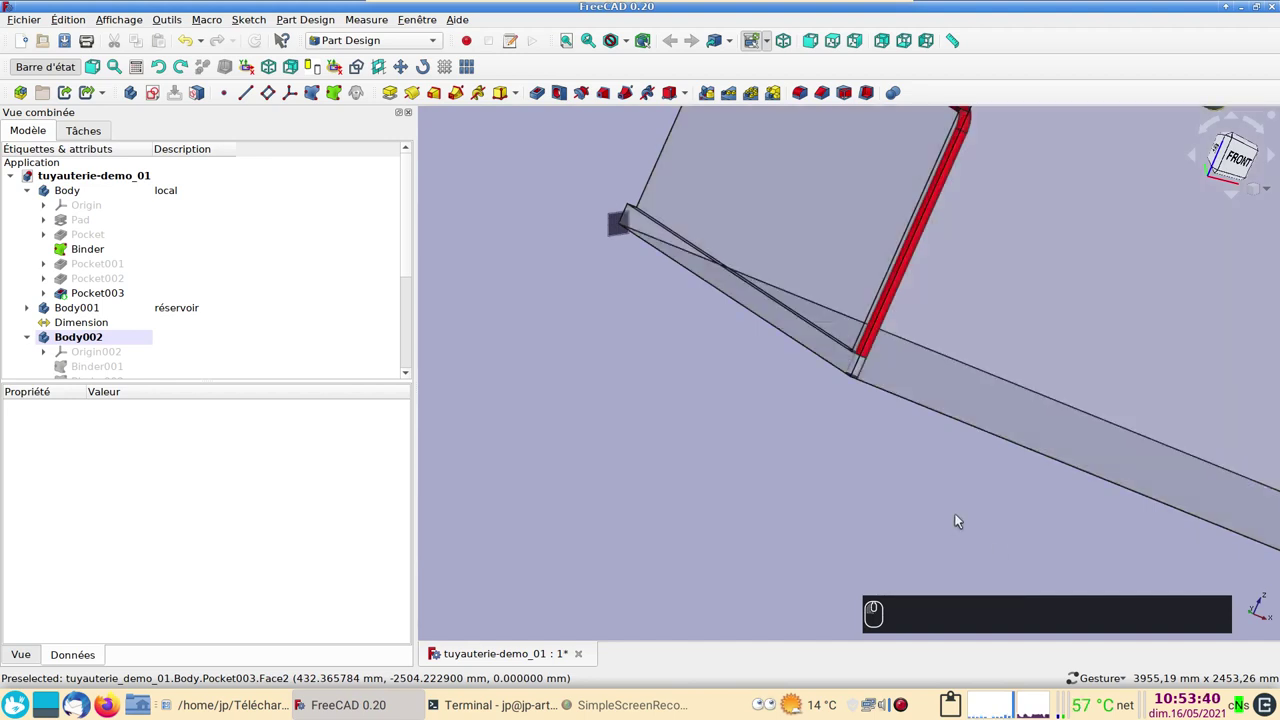
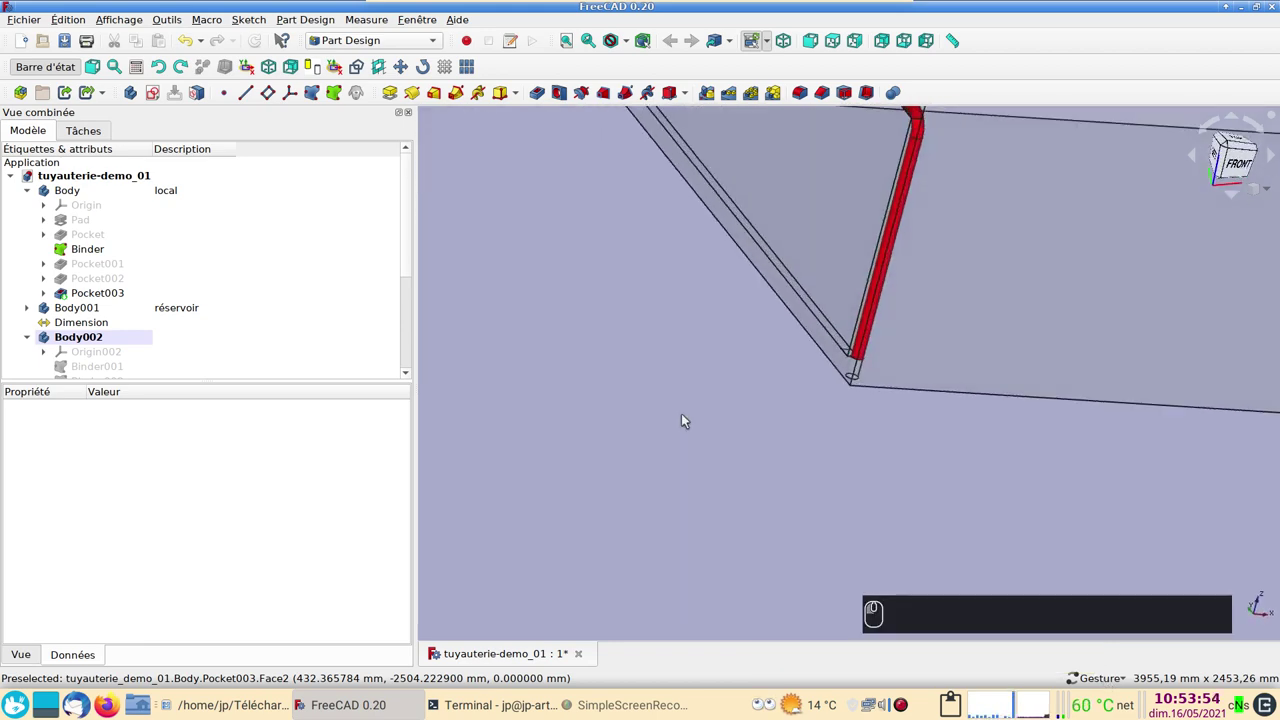
pyautogui.click(692, 425)
pyautogui.rightClick(692, 425)
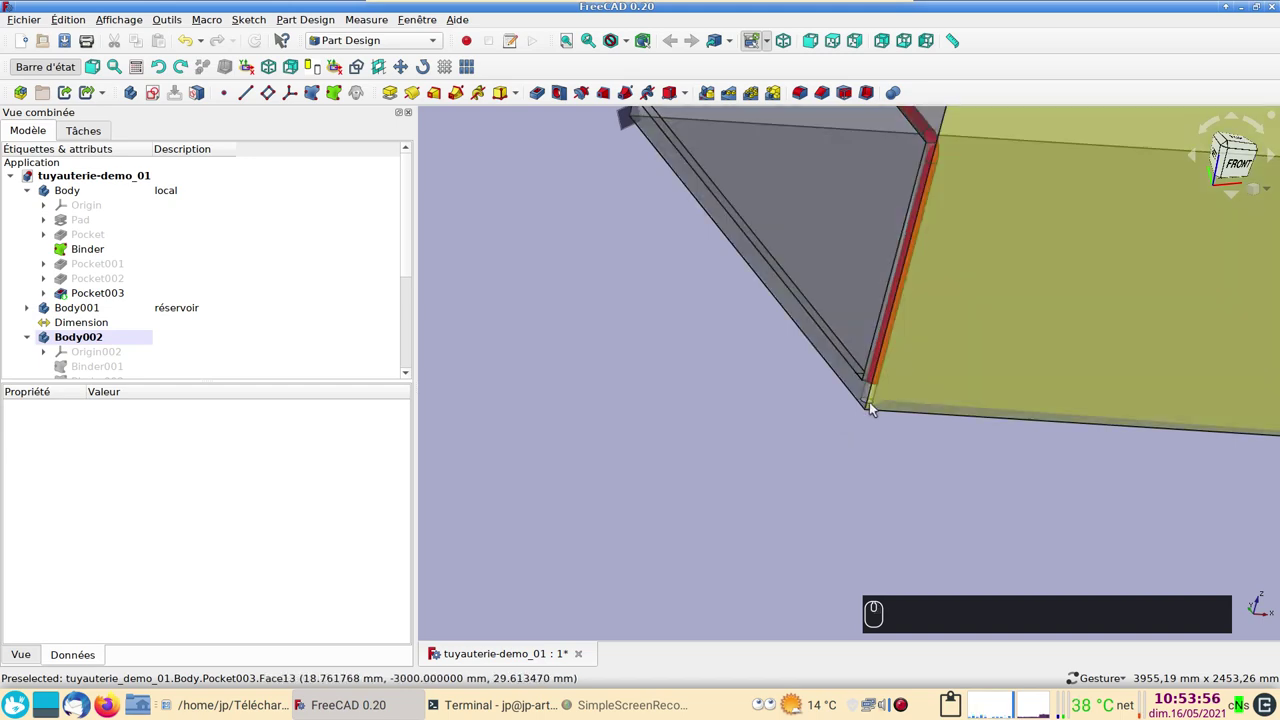
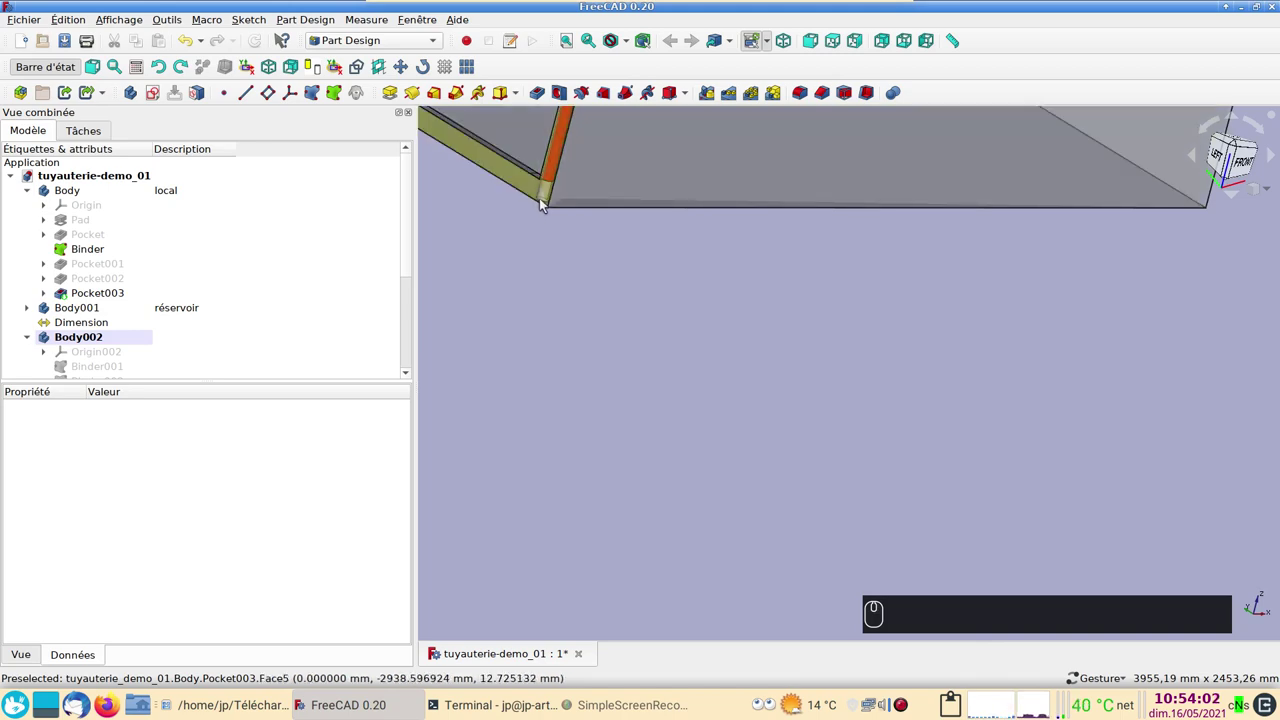
pyautogui.middleClick(544, 204)
pyautogui.moveTo(959, 455); pyautogui.dragTo(890, 430)
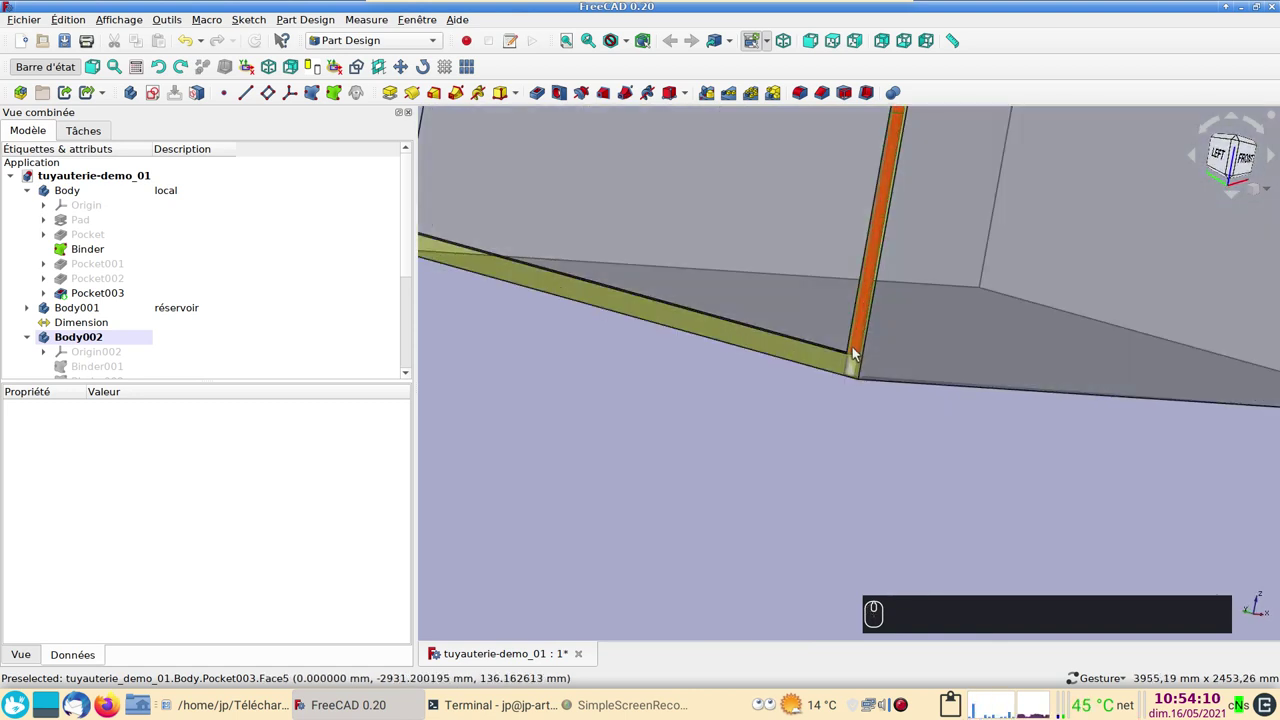
pyautogui.click(866, 467)
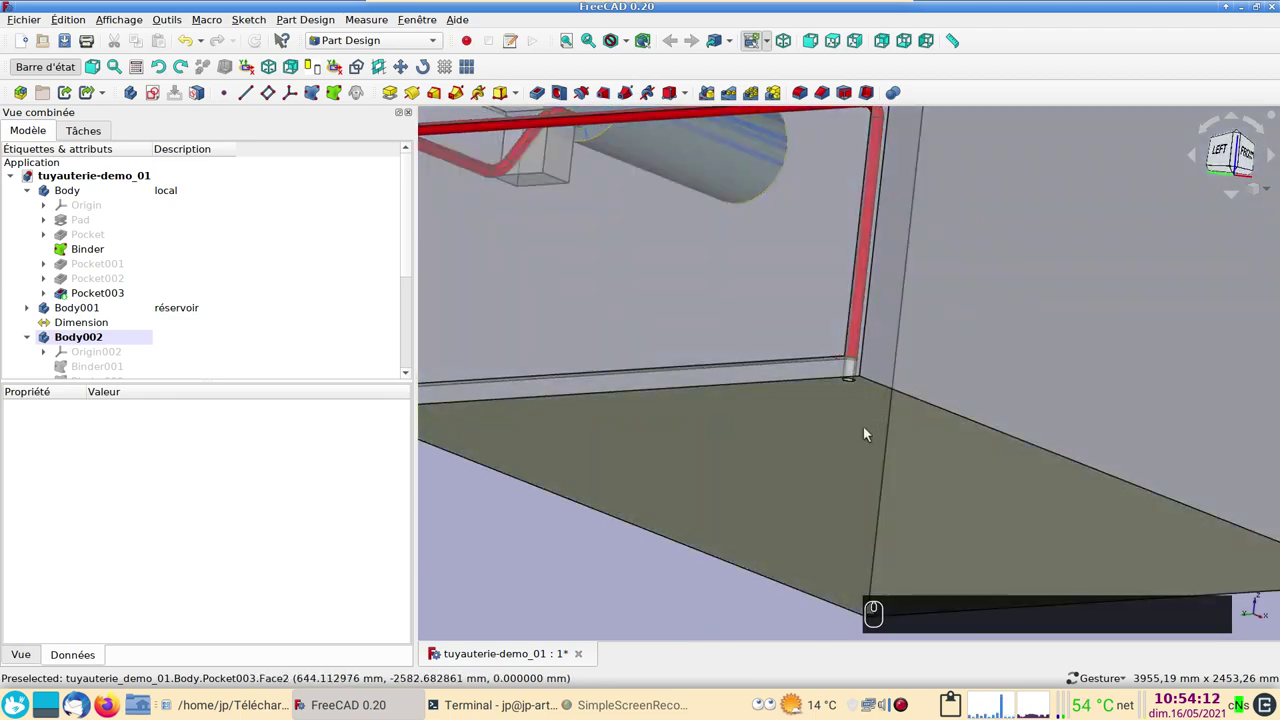
pyautogui.click(890, 446)
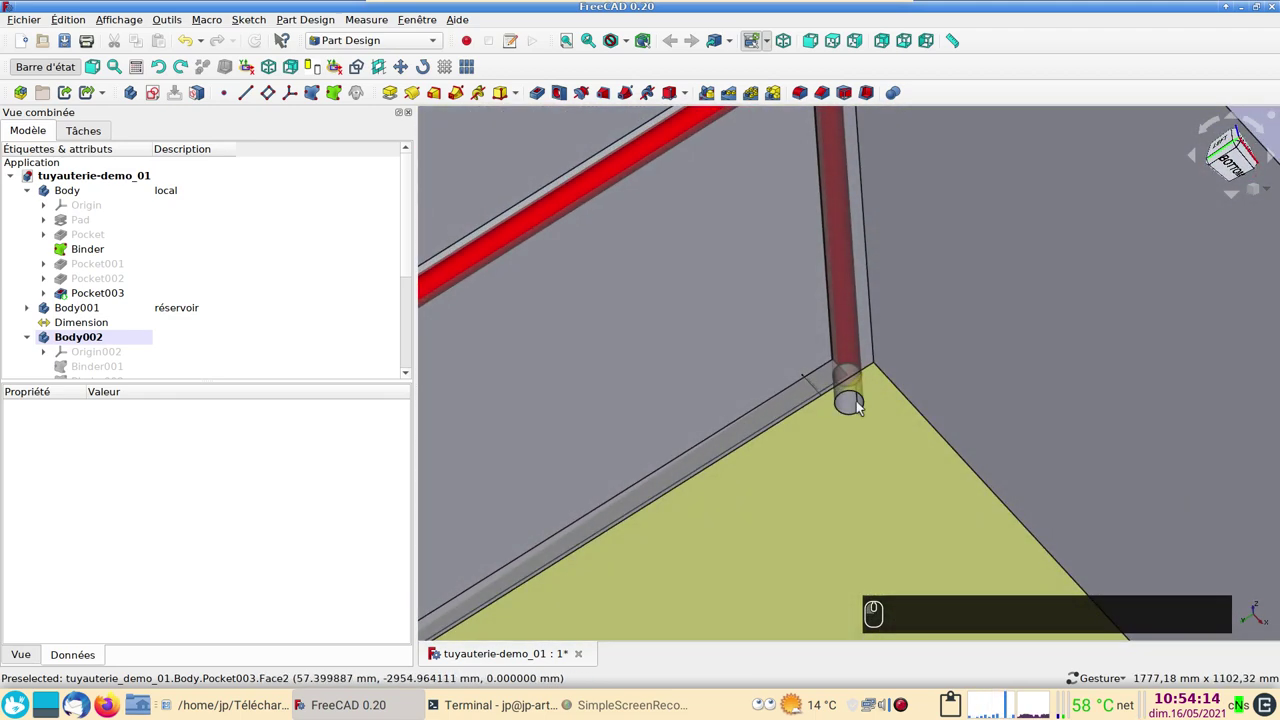
pyautogui.click(850, 415)
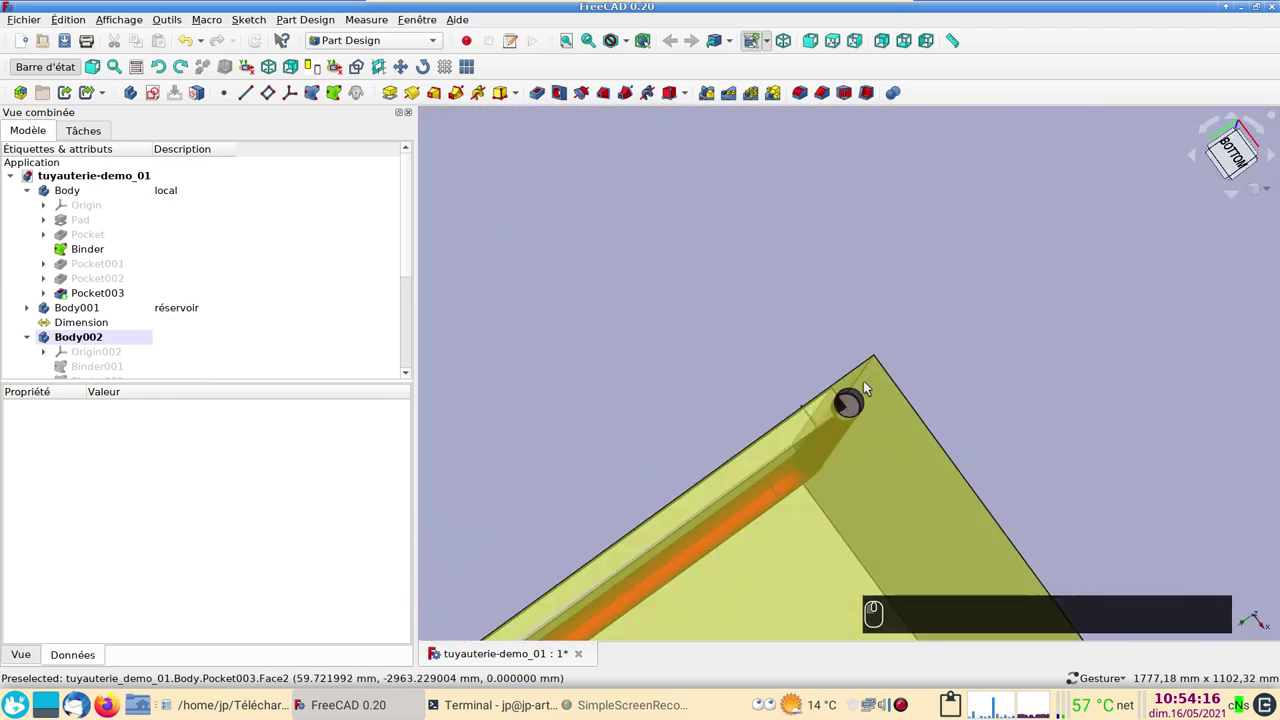
pyautogui.click(916, 291)
pyautogui.moveTo(910, 354); pyautogui.dragTo(863, 340)
pyautogui.click(1003, 405)
pyautogui.click(984, 353)
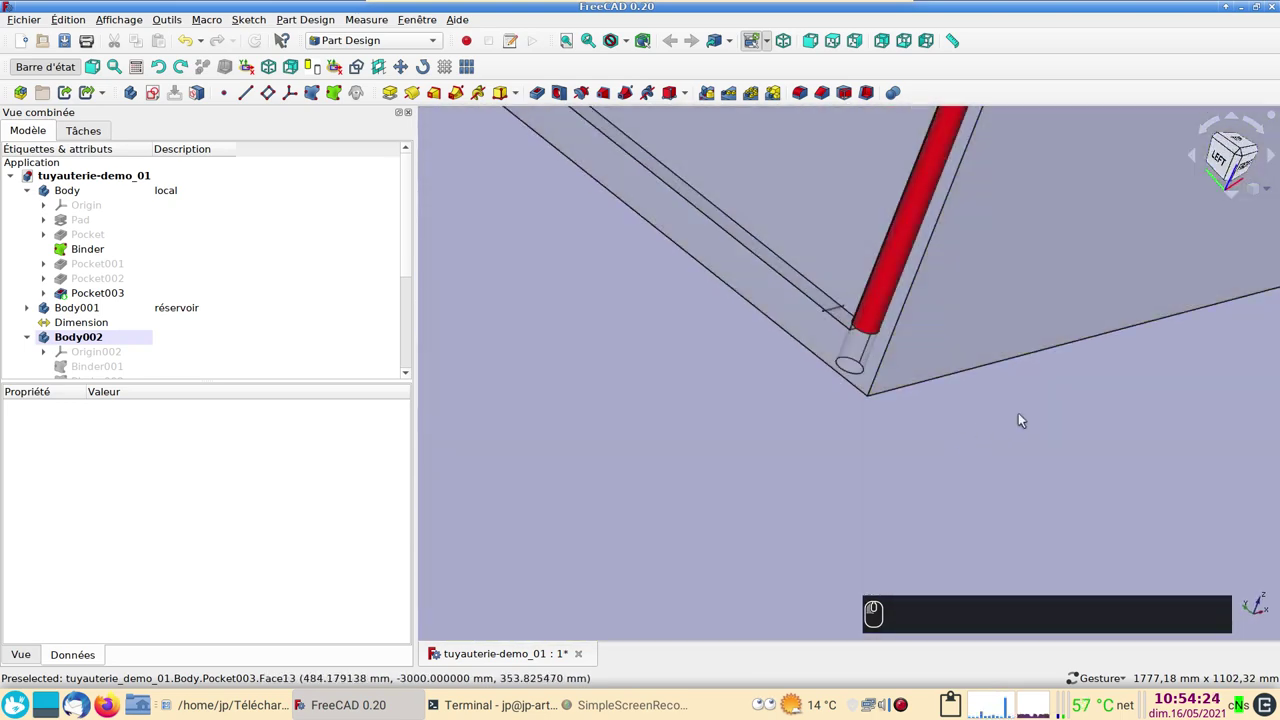
pyautogui.click(1056, 404)
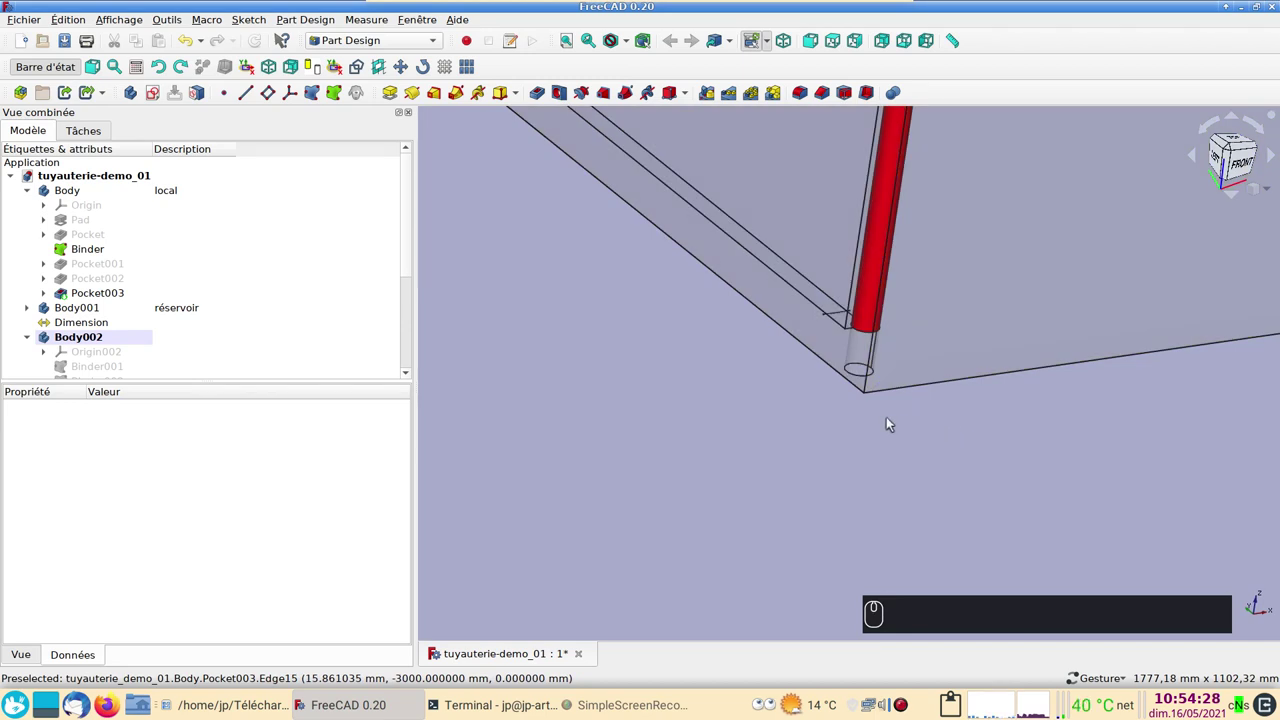
pyautogui.scroll(-3)
pyautogui.click(1070, 432)
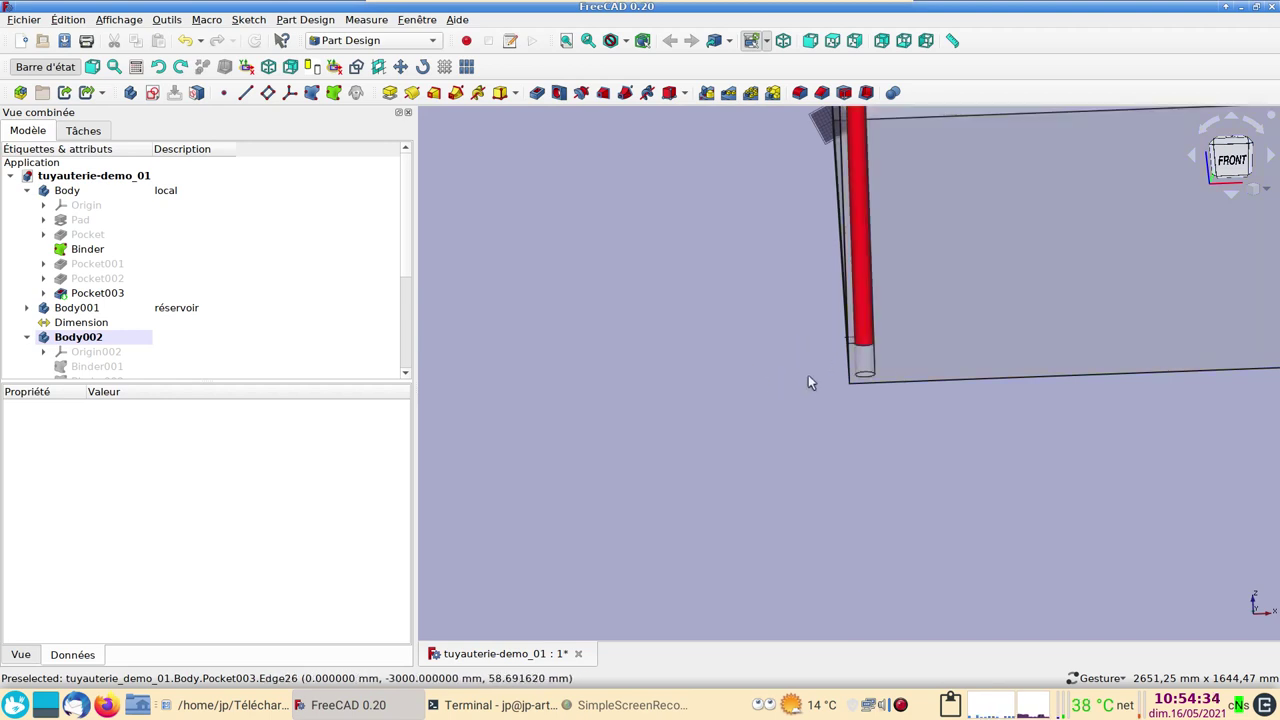
pyautogui.click(992, 454)
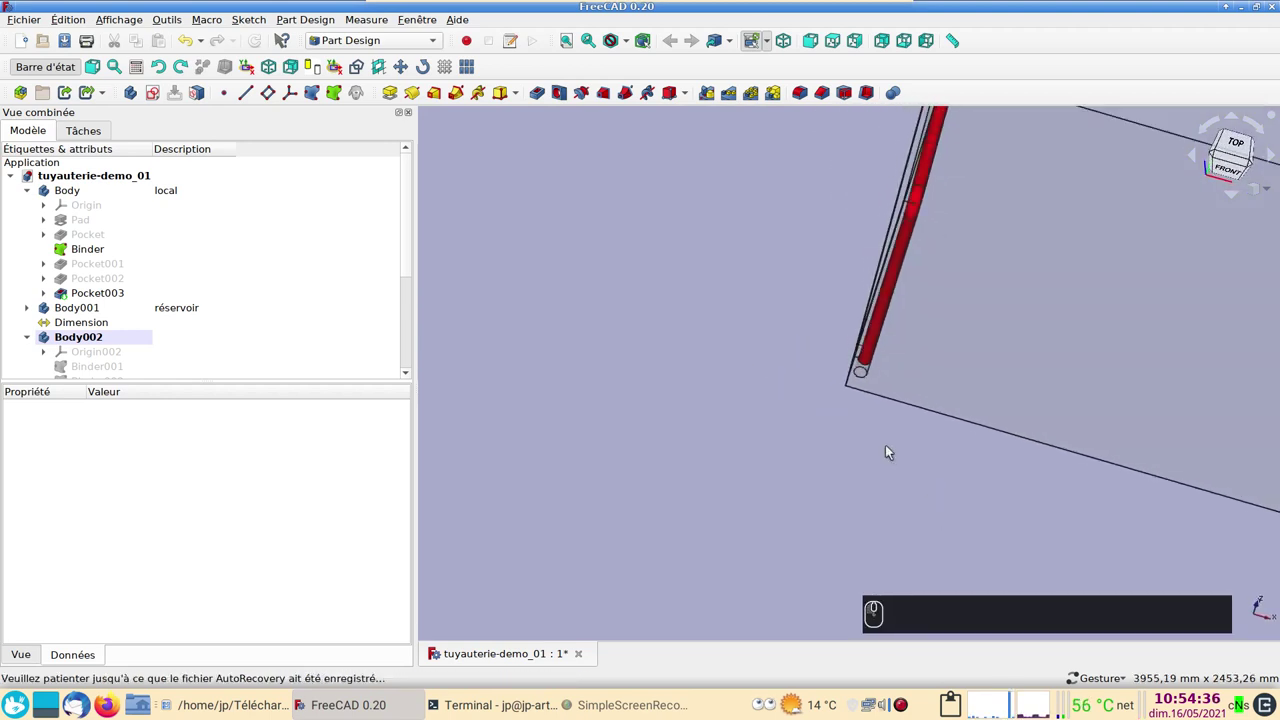
pyautogui.moveTo(778, 340); pyautogui.dragTo(770, 298)
pyautogui.click(758, 318)
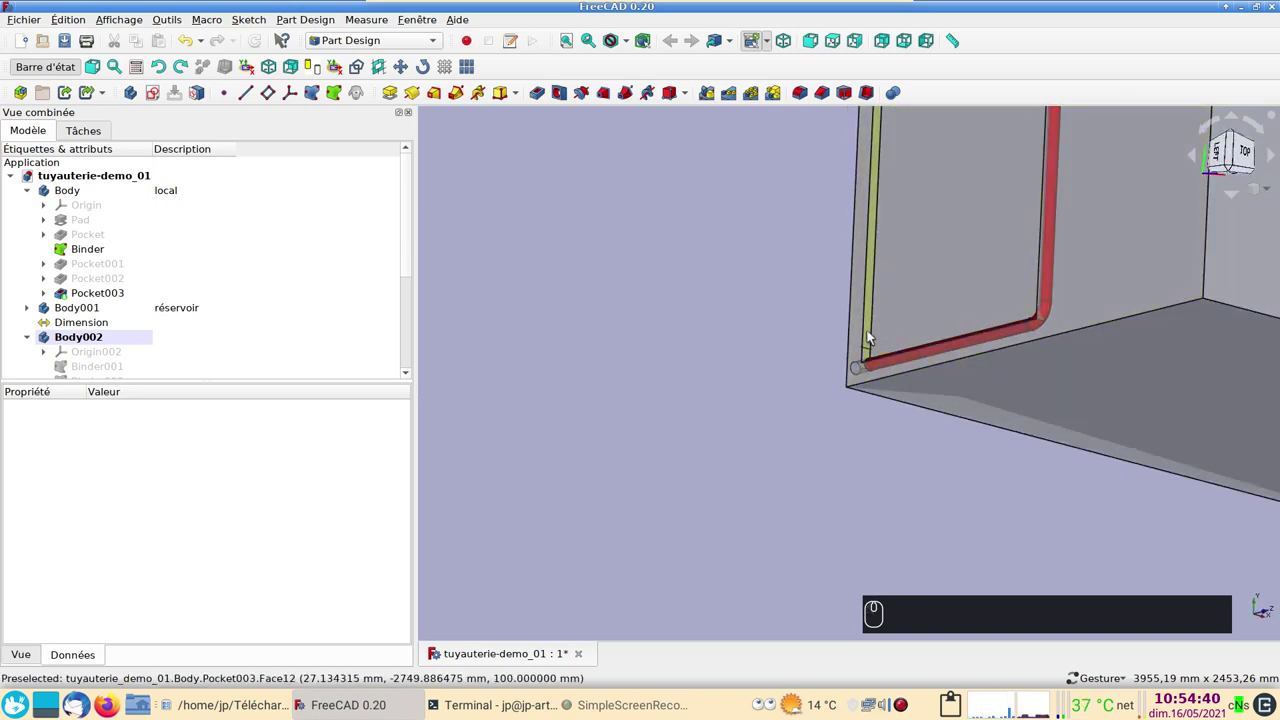
pyautogui.moveTo(900, 315); pyautogui.dragTo(892, 254)
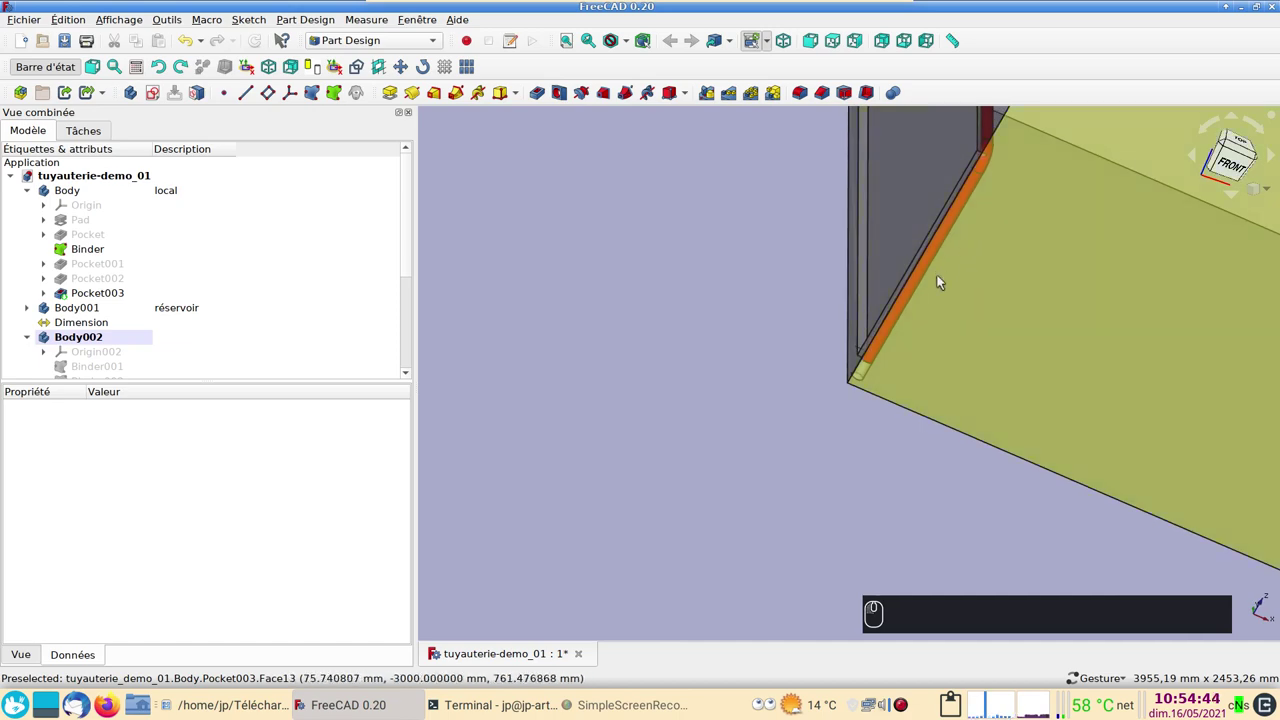
pyautogui.click(766, 279)
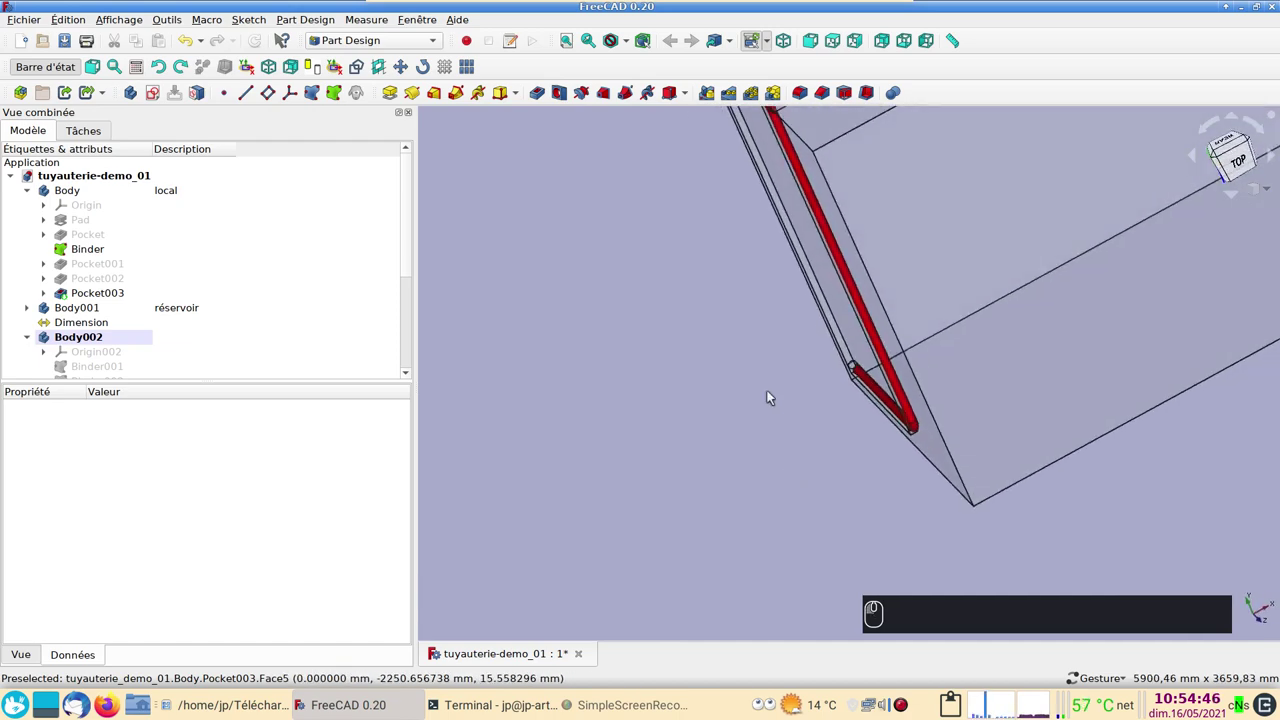
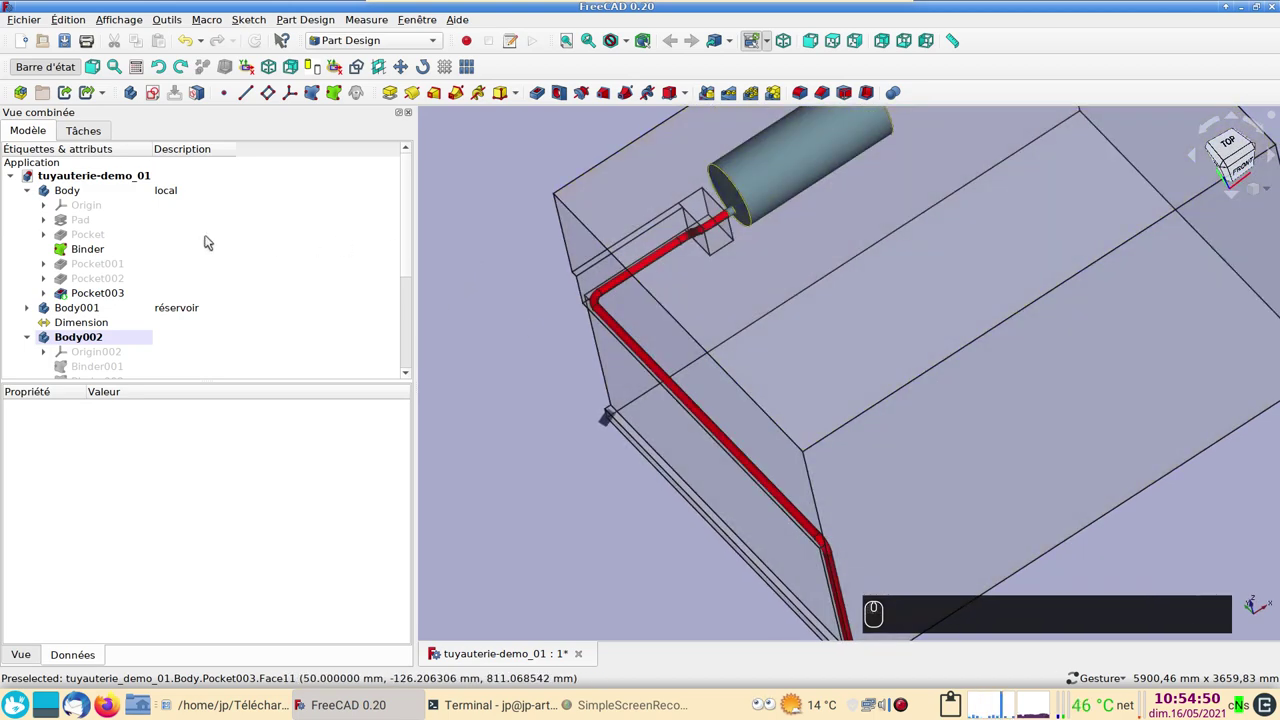
# Hide the Binder feature of Body001 in the model tree.
pyautogui.click(98, 254)
pyautogui.press('space')
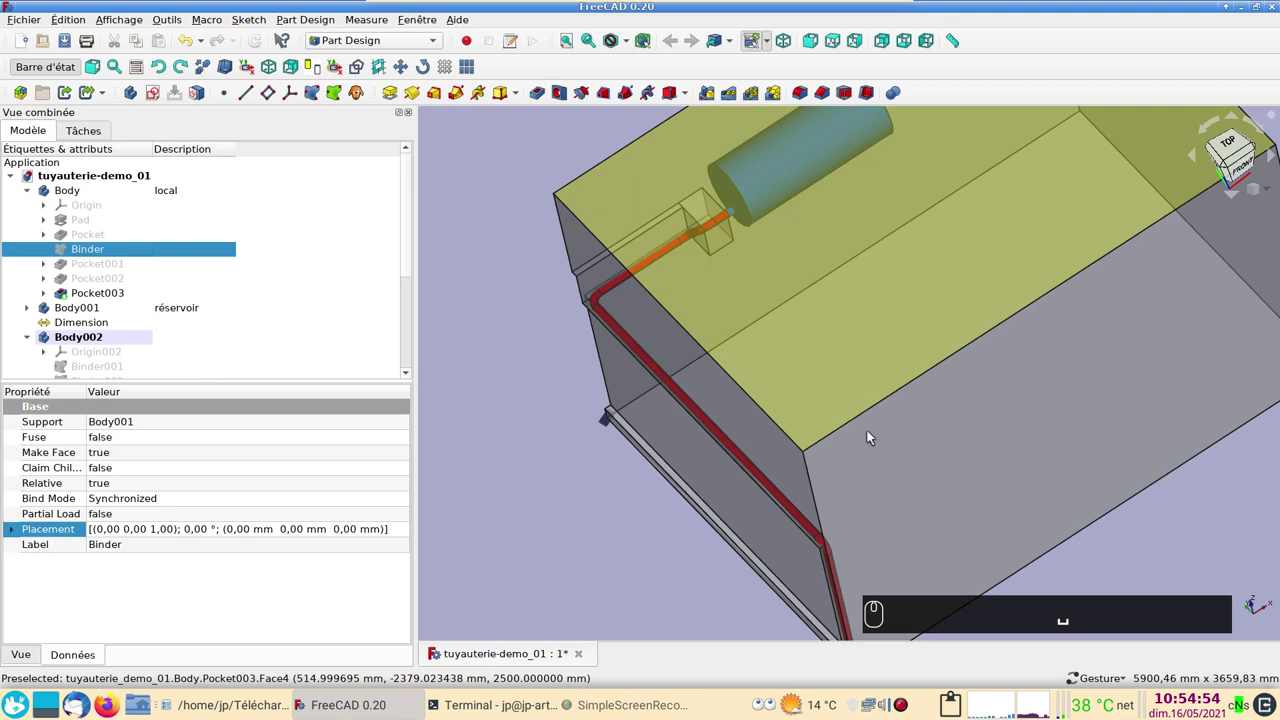
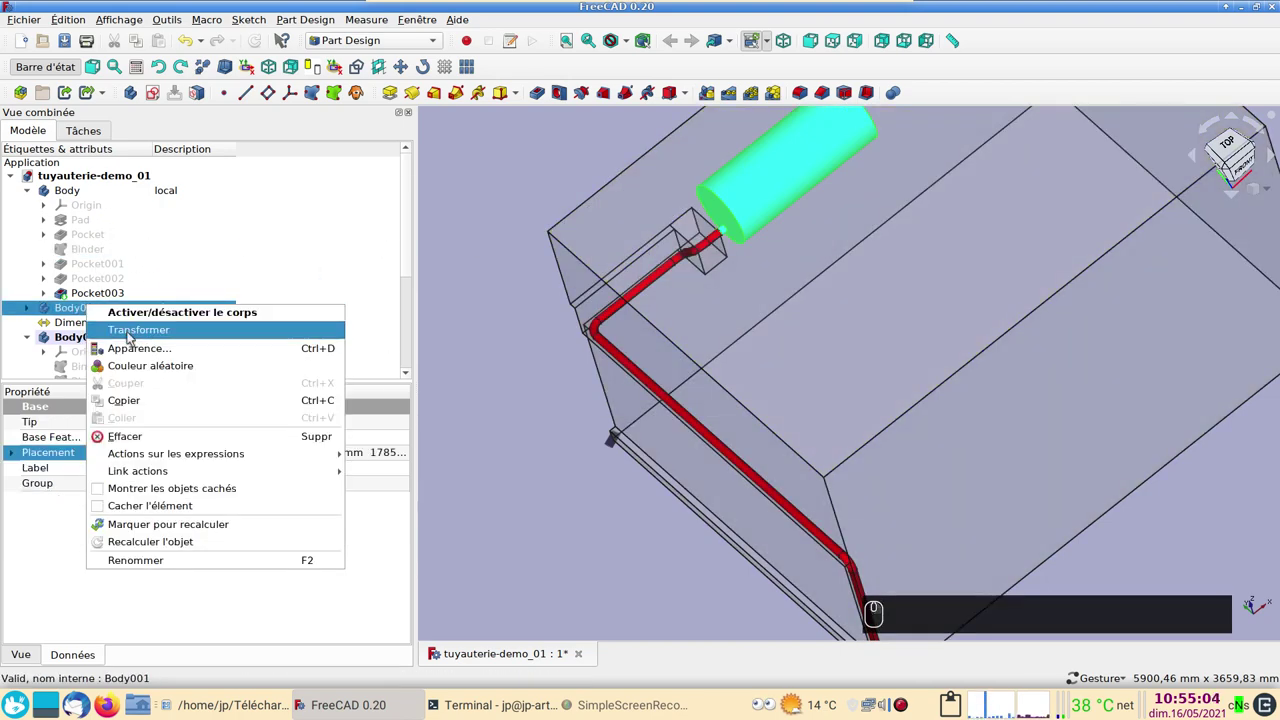
pyautogui.click(132, 338)
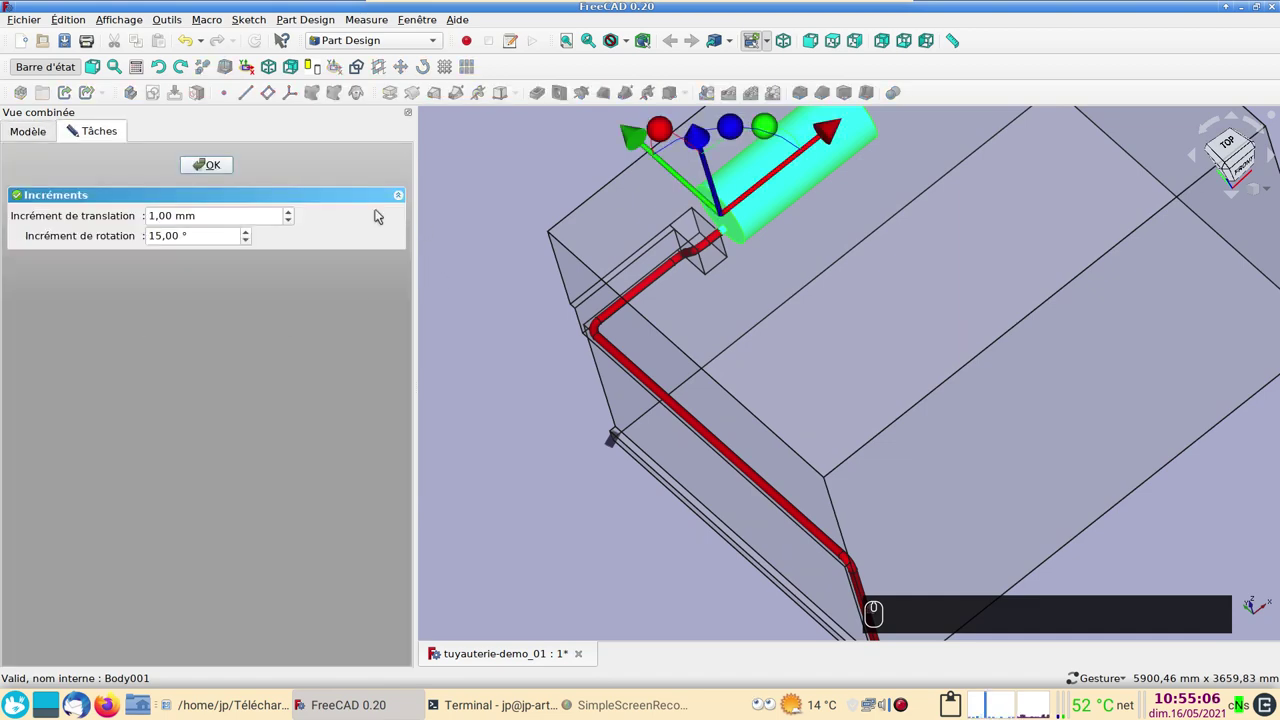
pyautogui.click(211, 173)
pyautogui.moveTo(493, 176); pyautogui.dragTo(627, 253)
pyautogui.click(1028, 416)
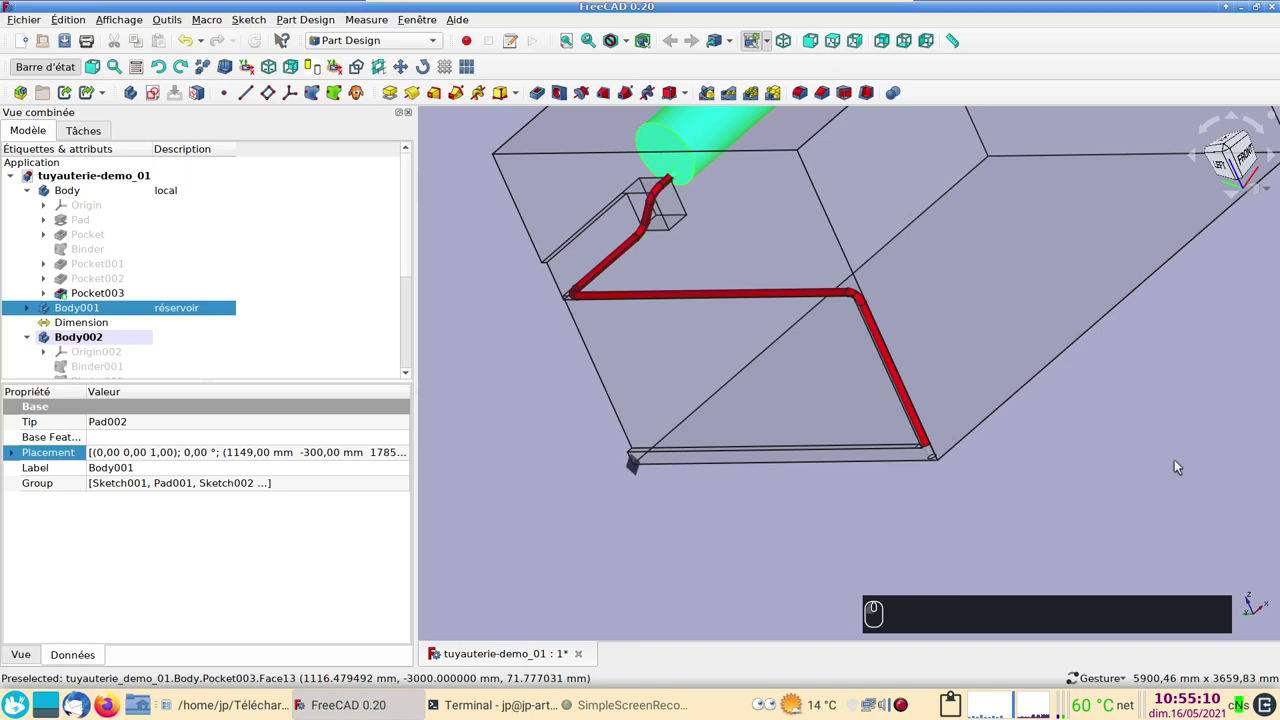
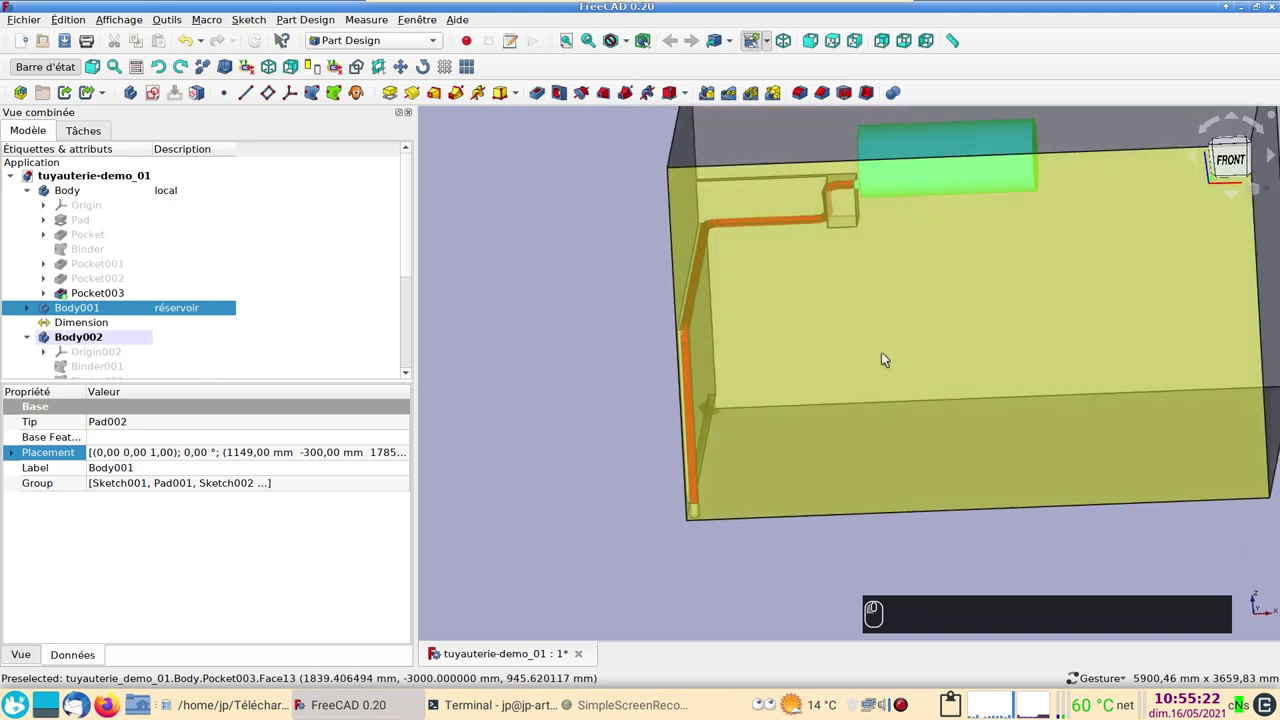
# Select Pocket003 and orbit the tank model to inspect the pipe route.
pyautogui.click(548, 362)
pyautogui.click(787, 375)
pyautogui.click(640, 249)
pyautogui.click(616, 310)
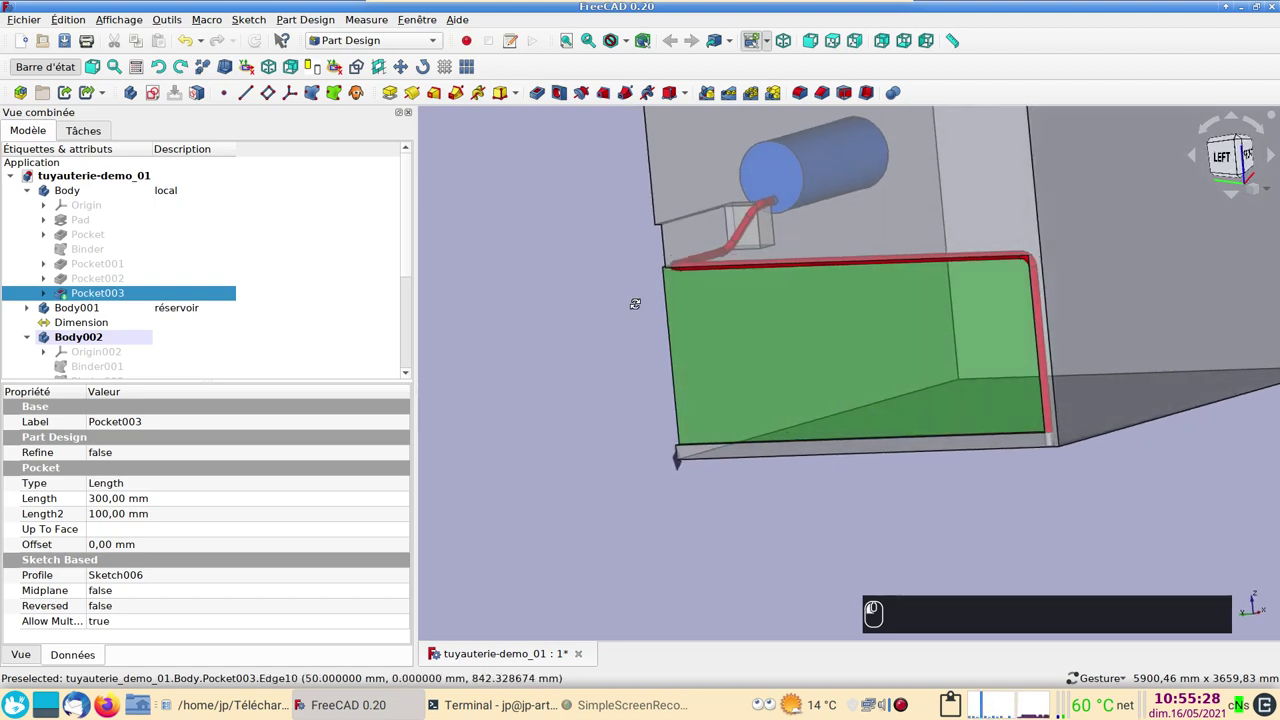
pyautogui.moveTo(896, 297); pyautogui.dragTo(776, 329)
pyautogui.moveTo(1076, 389); pyautogui.dragTo(989, 430)
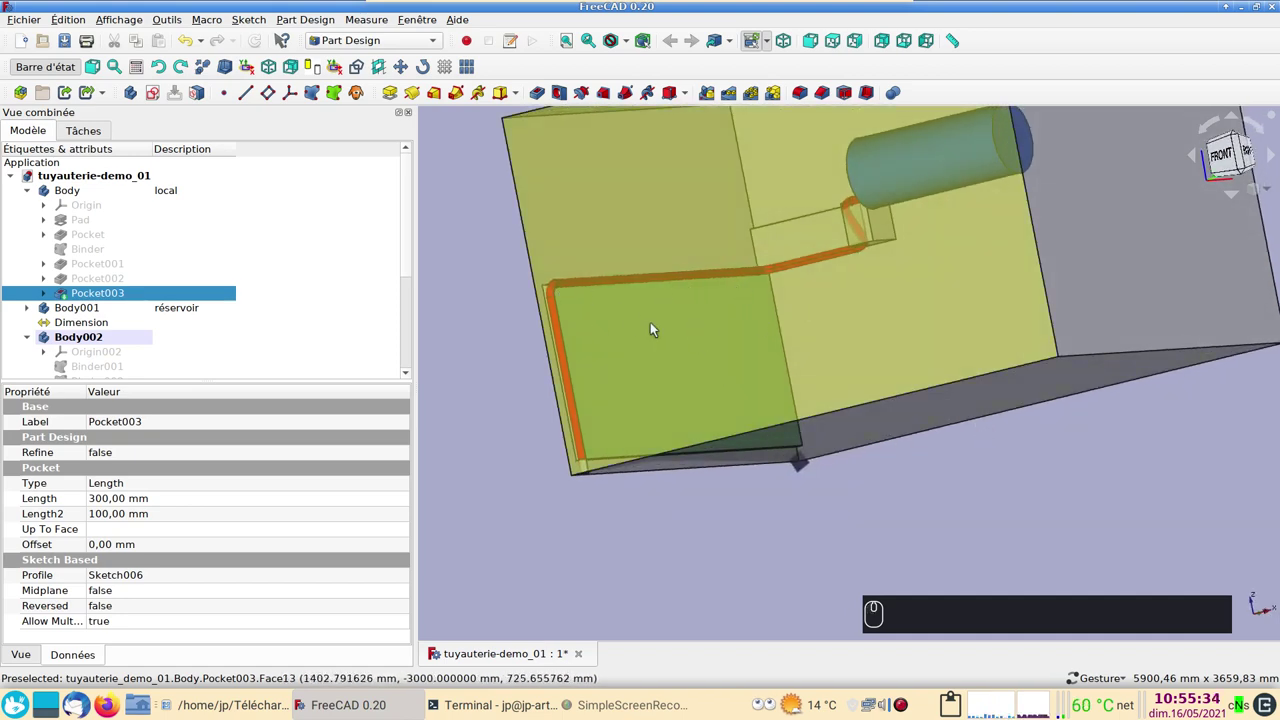
pyautogui.moveTo(871, 346); pyautogui.dragTo(1079, 386)
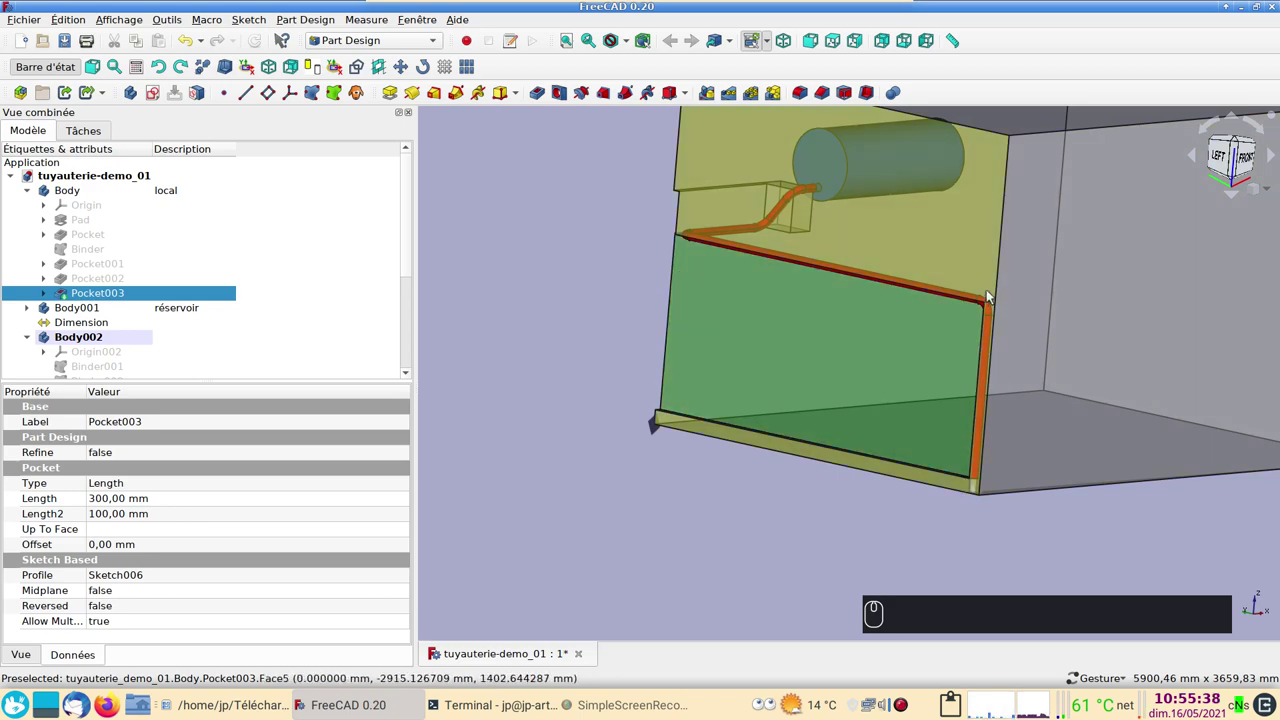
pyautogui.click(984, 369)
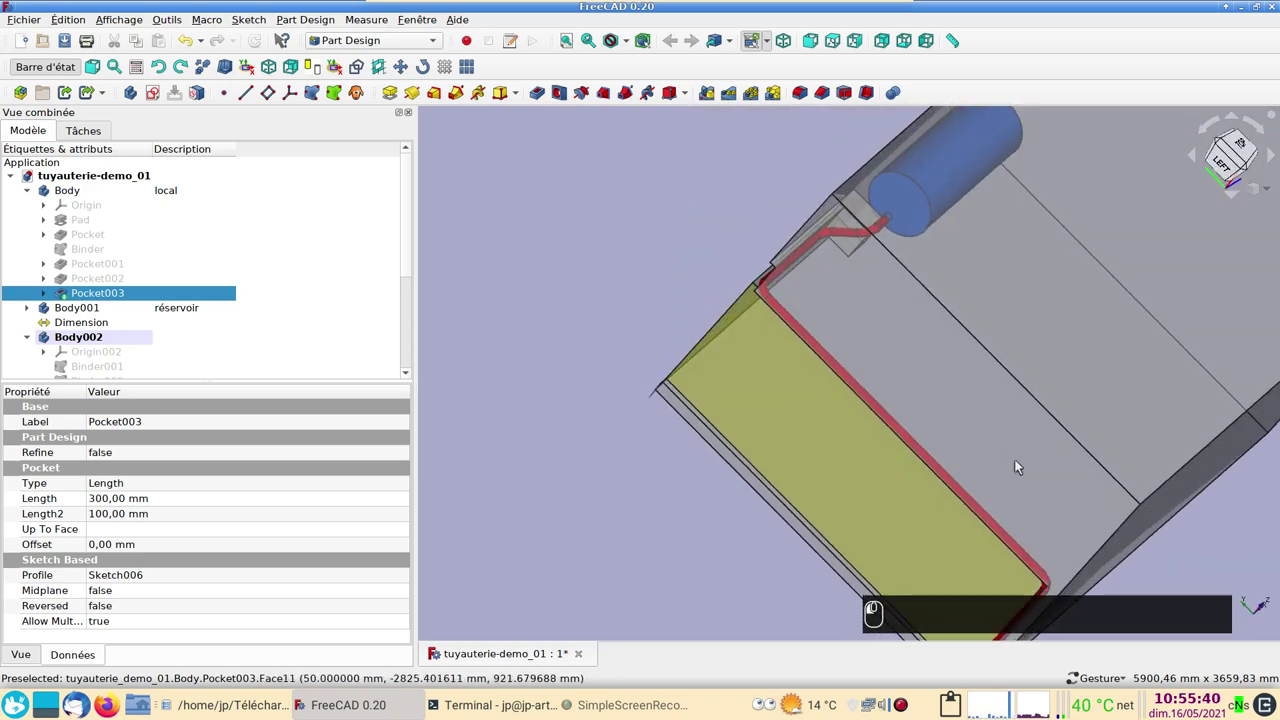
pyautogui.click(650, 247)
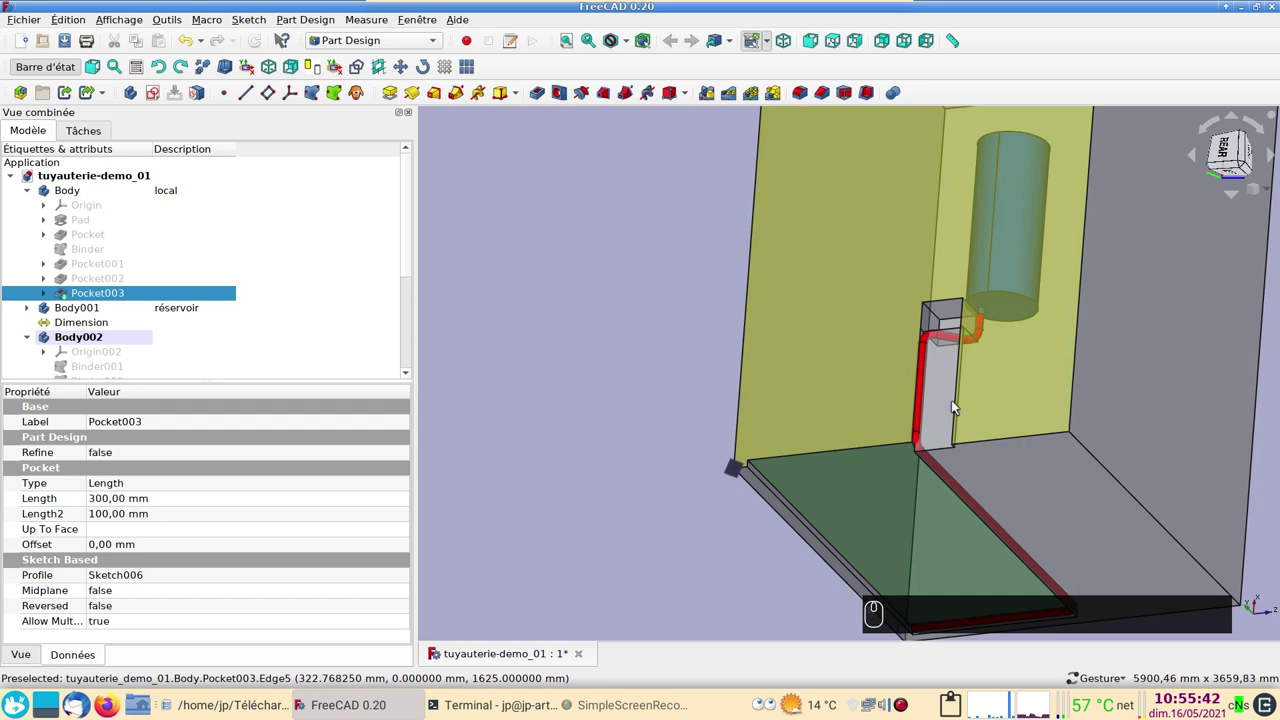
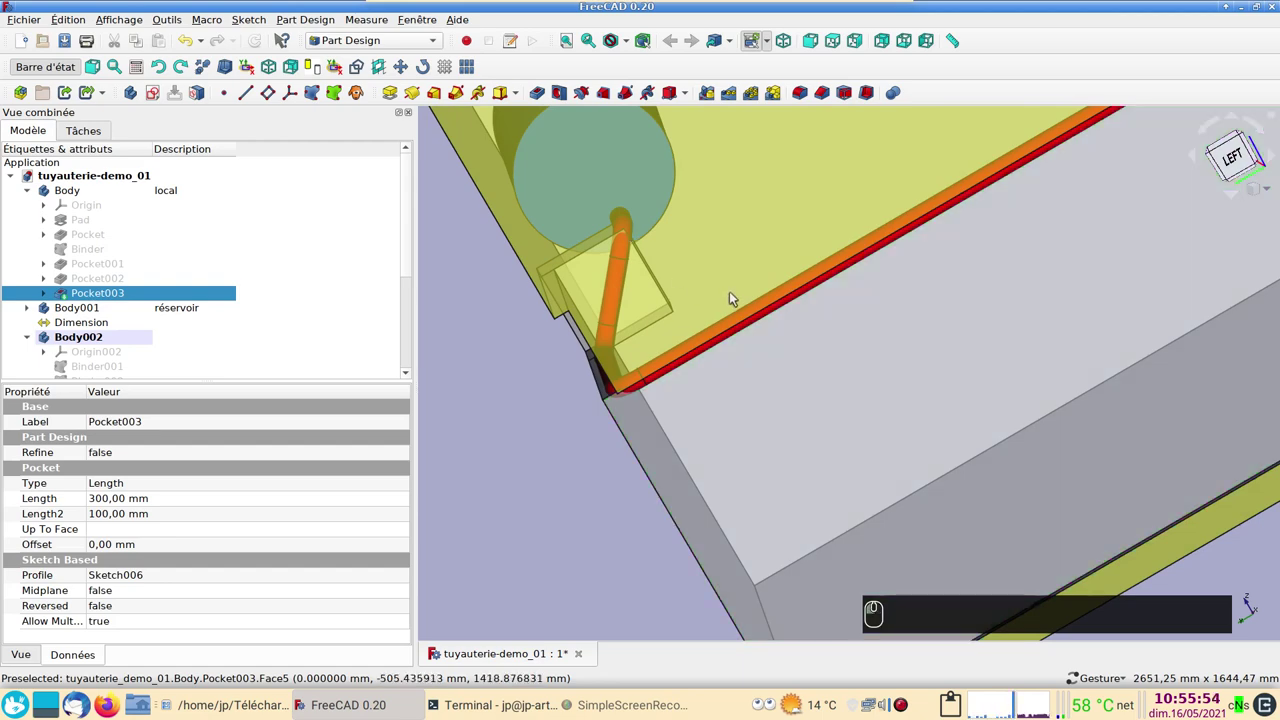
# View the tank from the side and in perspective, then close the demo document.
pyautogui.press('3')
pyautogui.click(736, 298)
pyautogui.press('6')
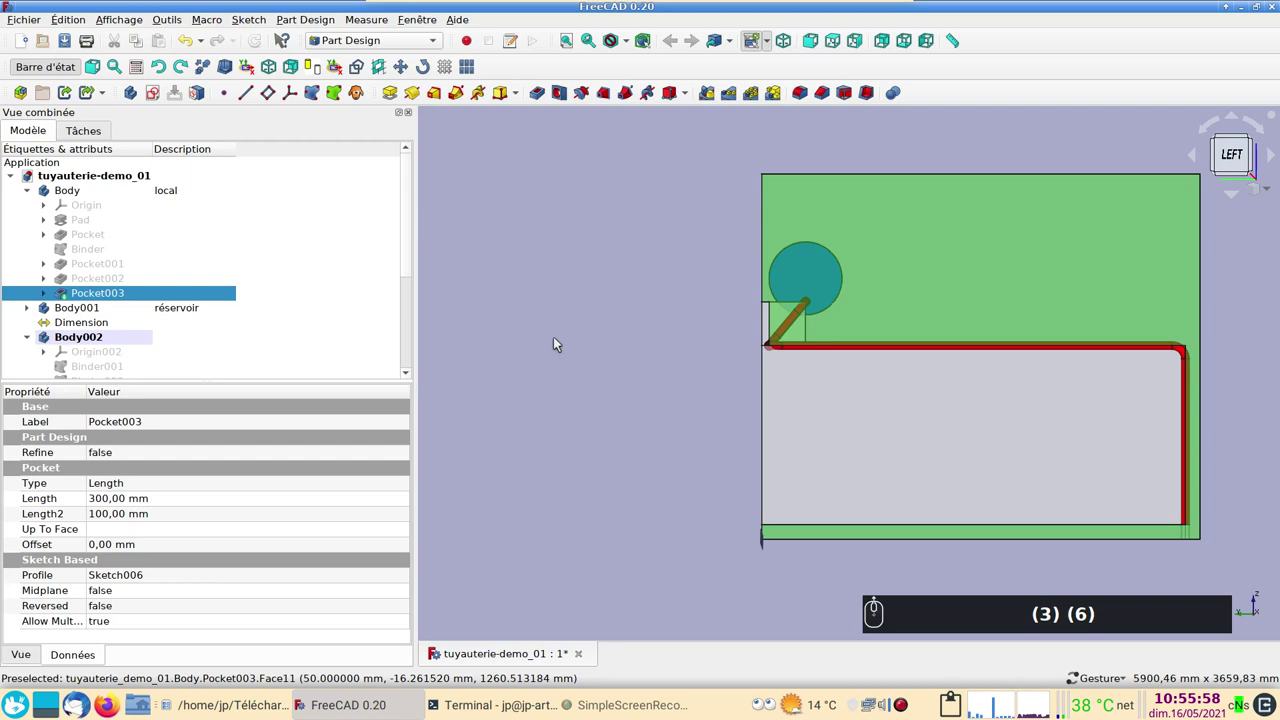
pyautogui.moveTo(930, 452); pyautogui.dragTo(868, 467)
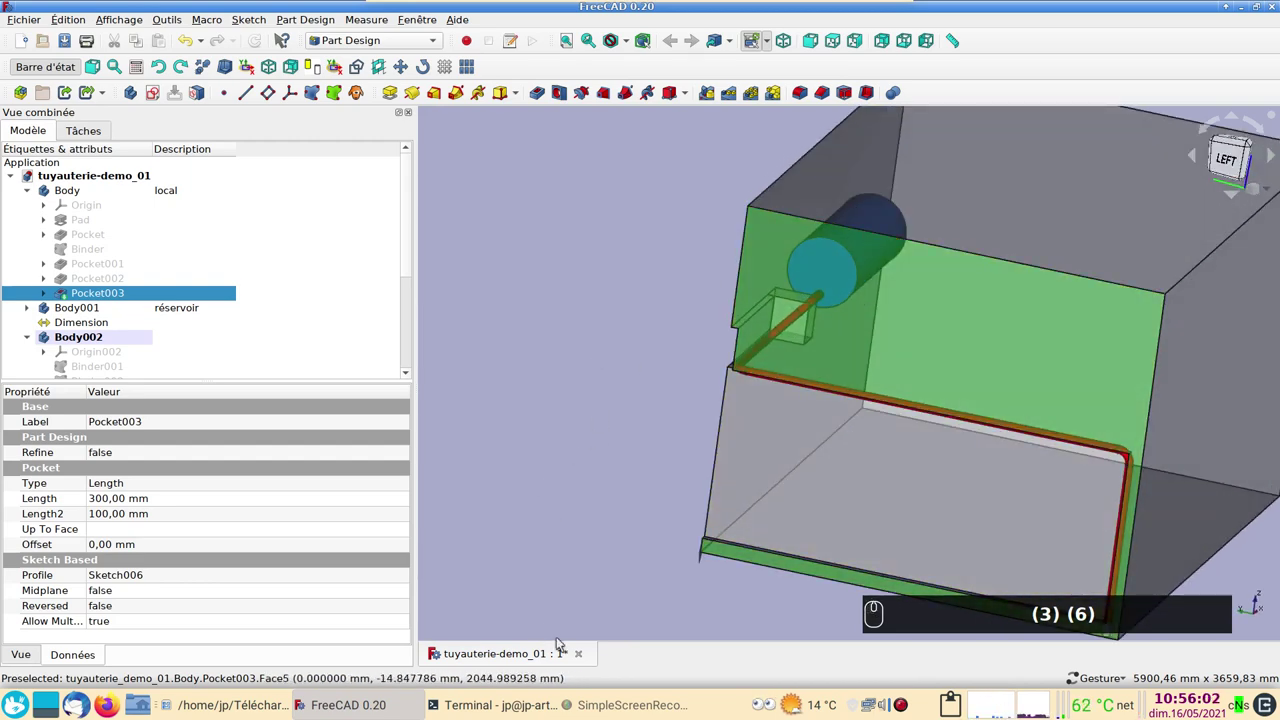
pyautogui.click(582, 661)
pyautogui.click(591, 370)
# Discard the changes and open the pipe-less tuyauterie-demo file from recent files.
pyautogui.click(32, 24)
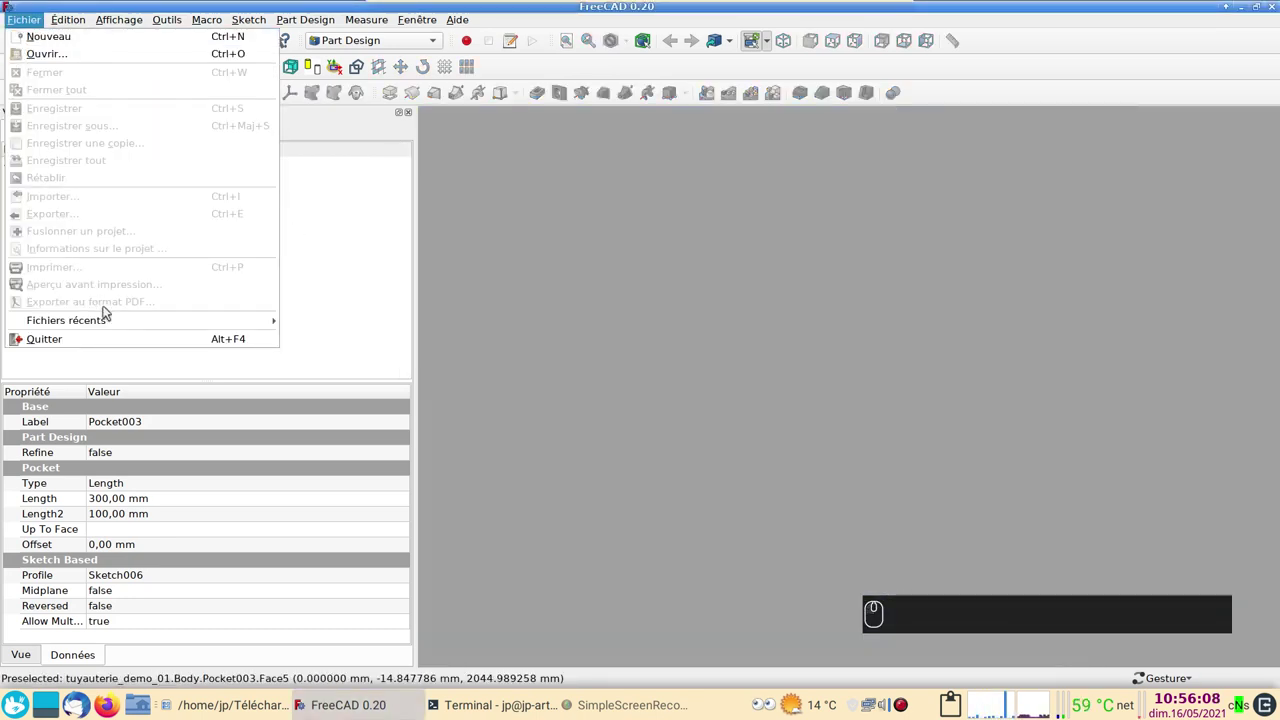
pyautogui.click(708, 359)
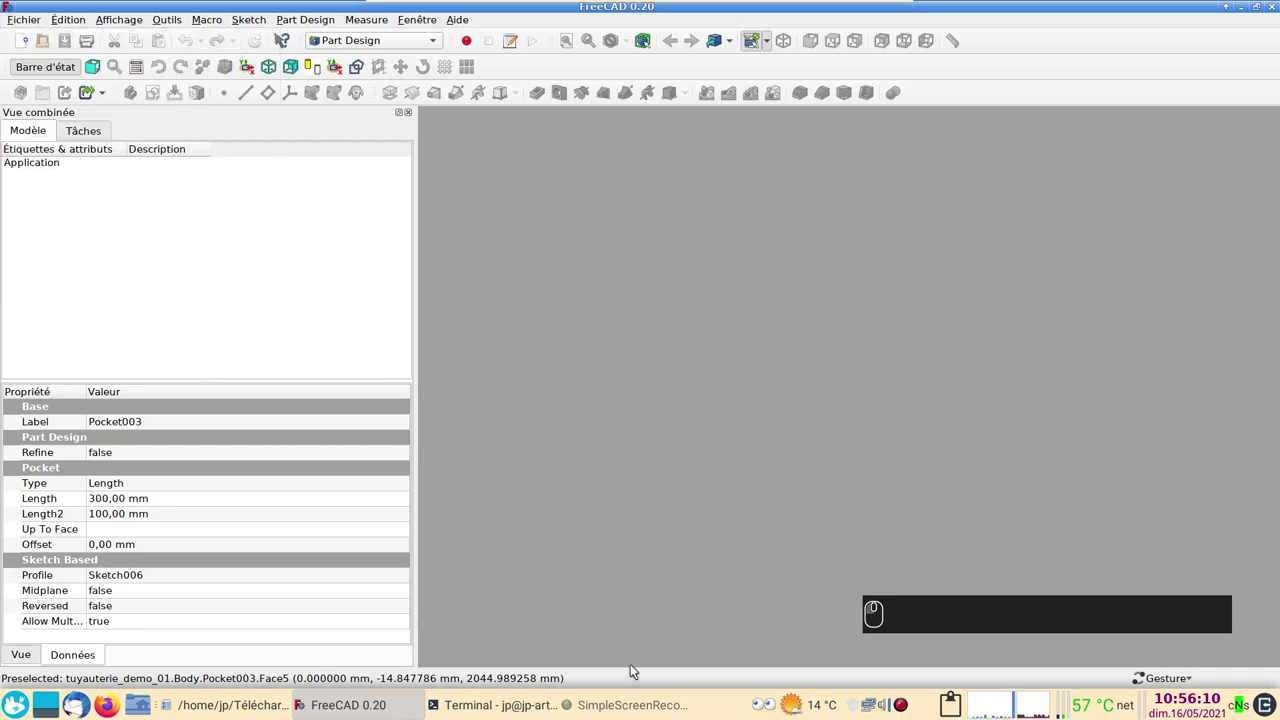
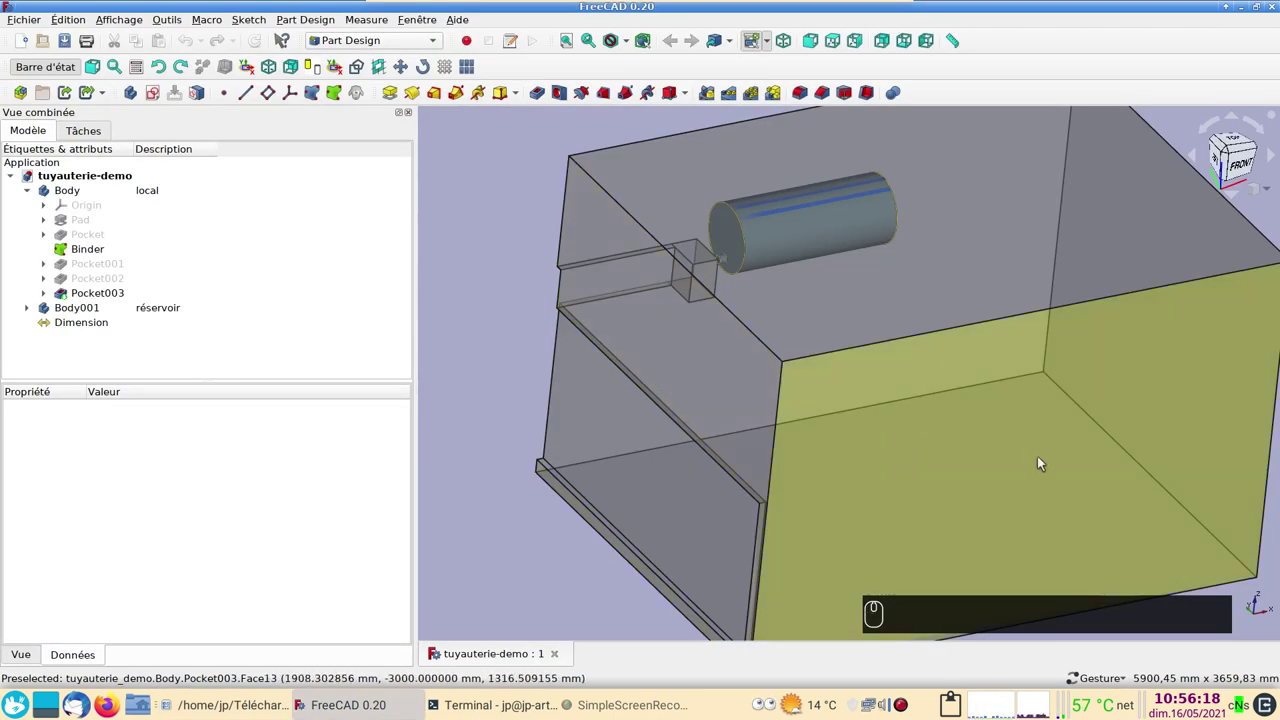
pyautogui.moveTo(1043, 460); pyautogui.dragTo(954, 424)
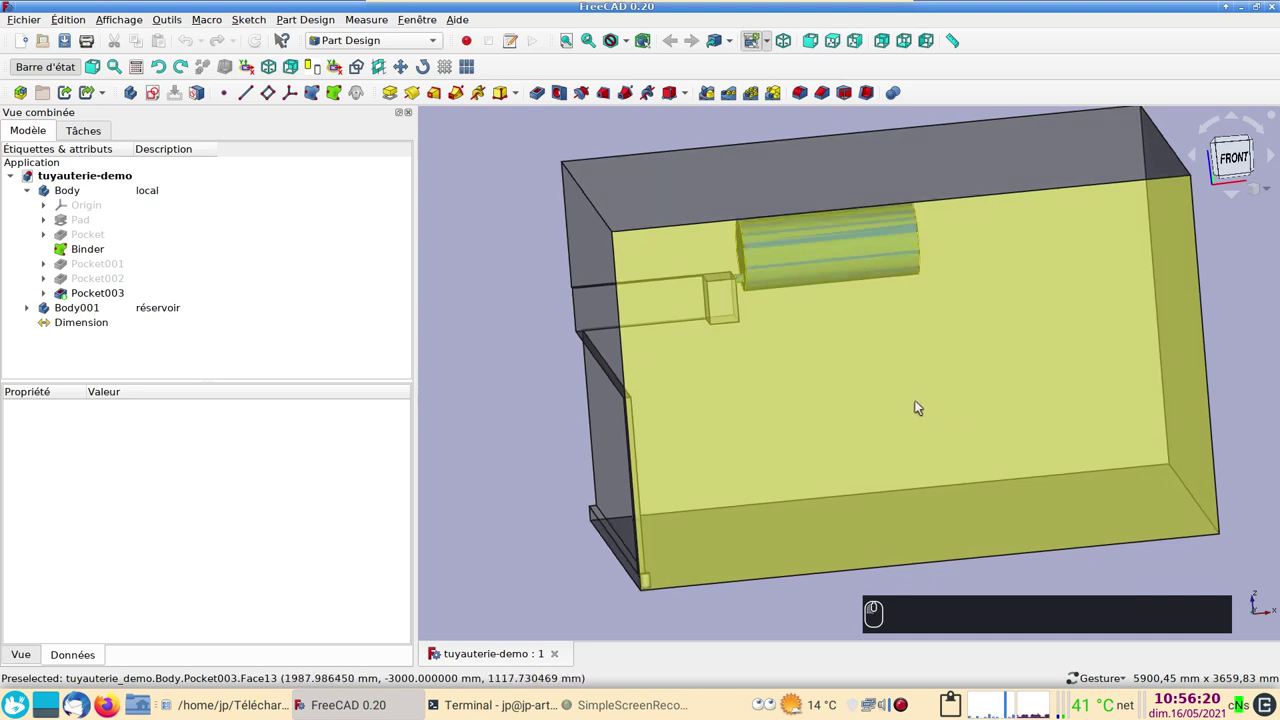
# Hide the Binder shape and create a new empty Body002, dismissing the warning.
pyautogui.click(90, 257)
pyautogui.press('space')
pyautogui.moveTo(882, 456); pyautogui.dragTo(619, 392)
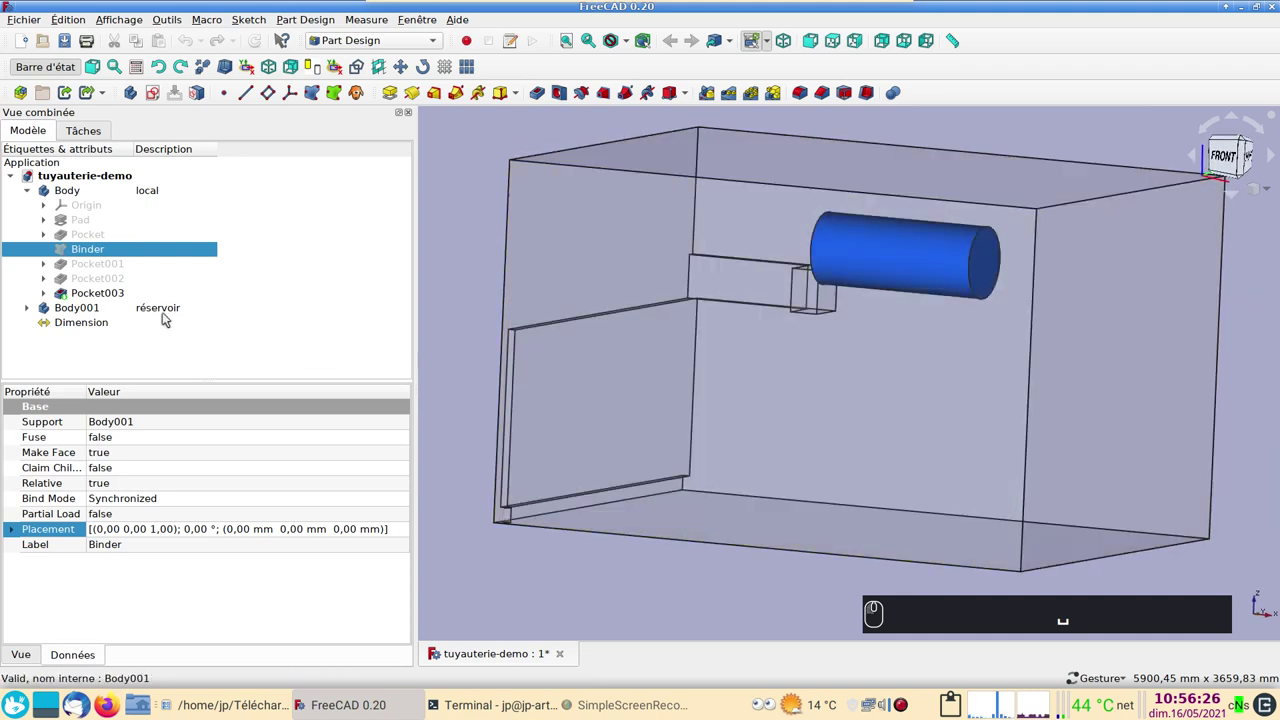
pyautogui.click(452, 336)
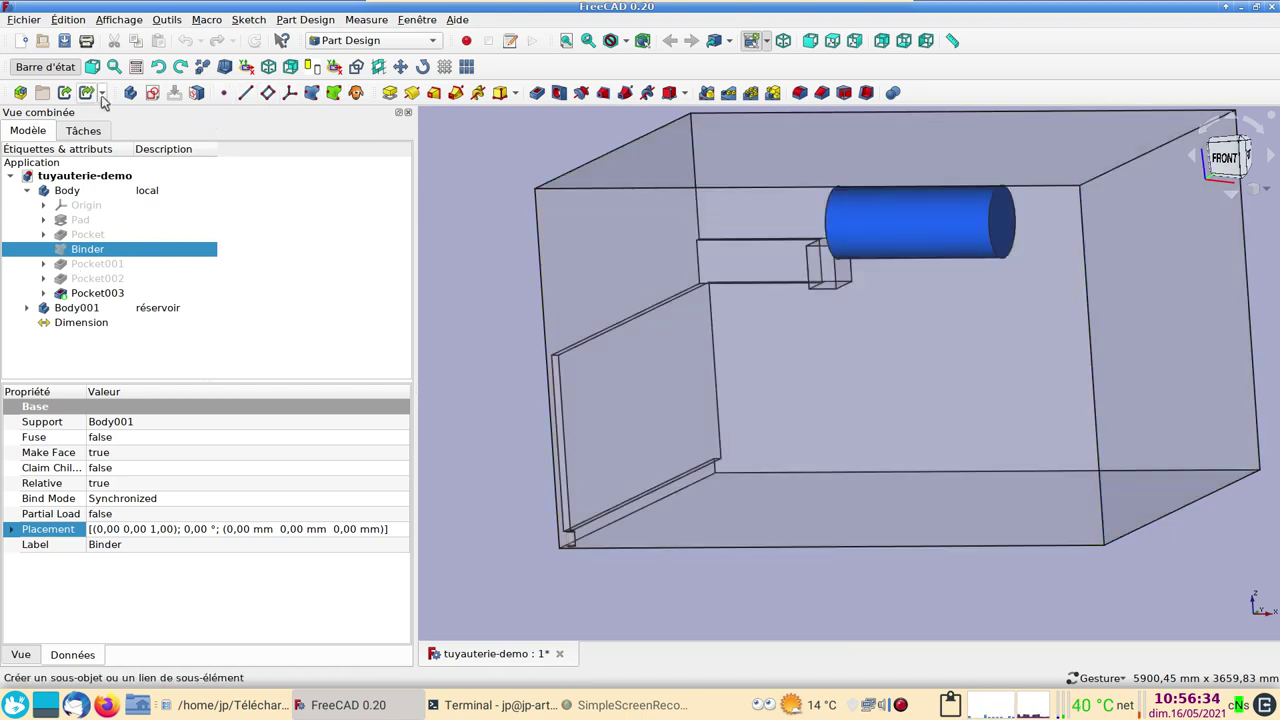
pyautogui.click(132, 98)
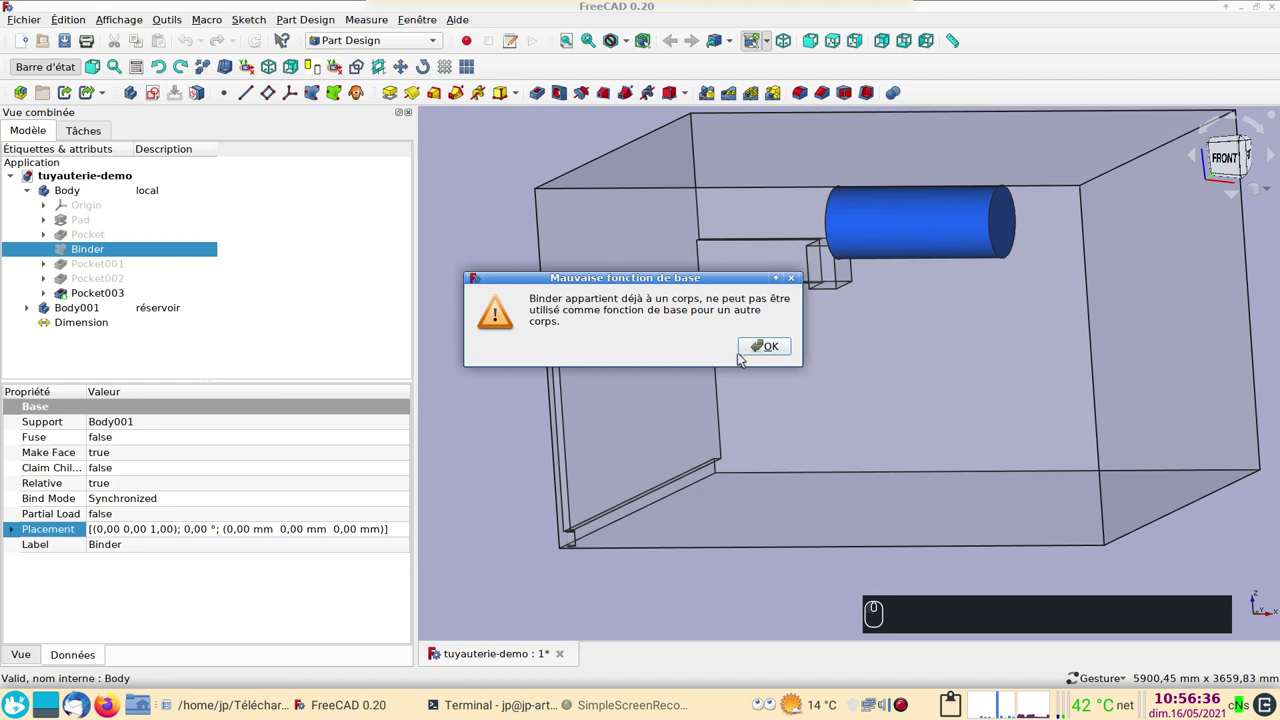
pyautogui.click(770, 354)
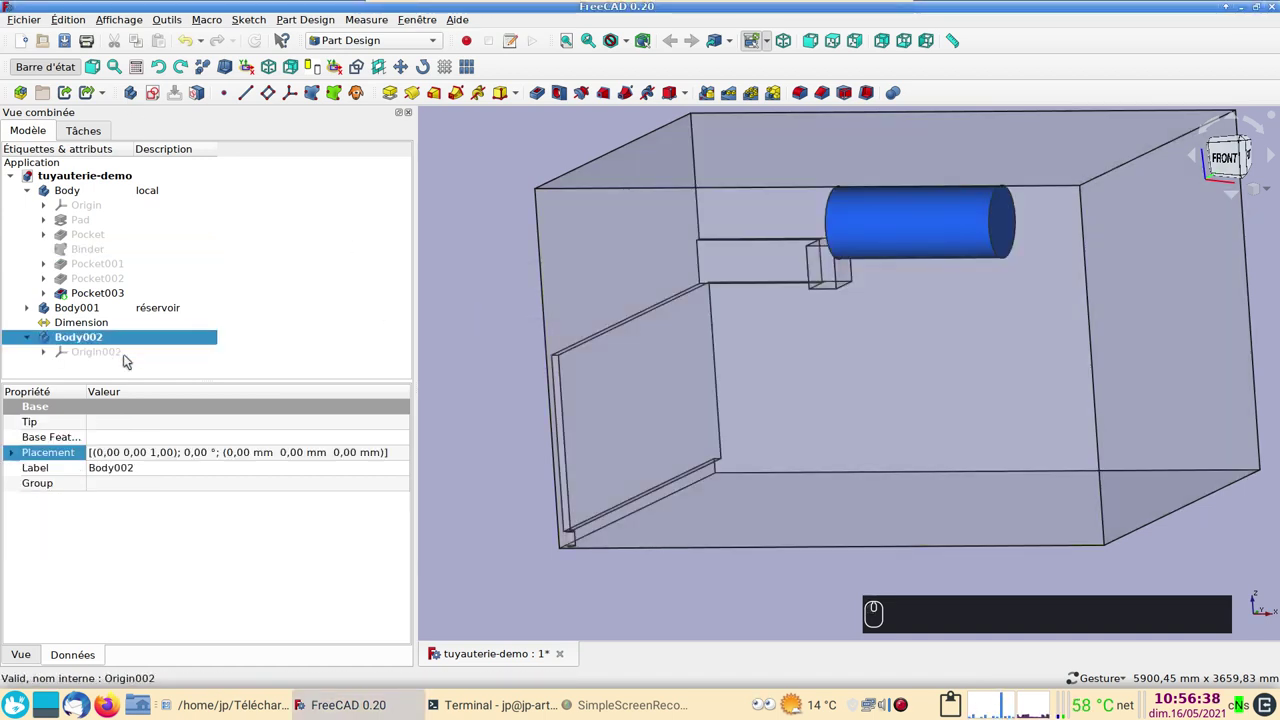
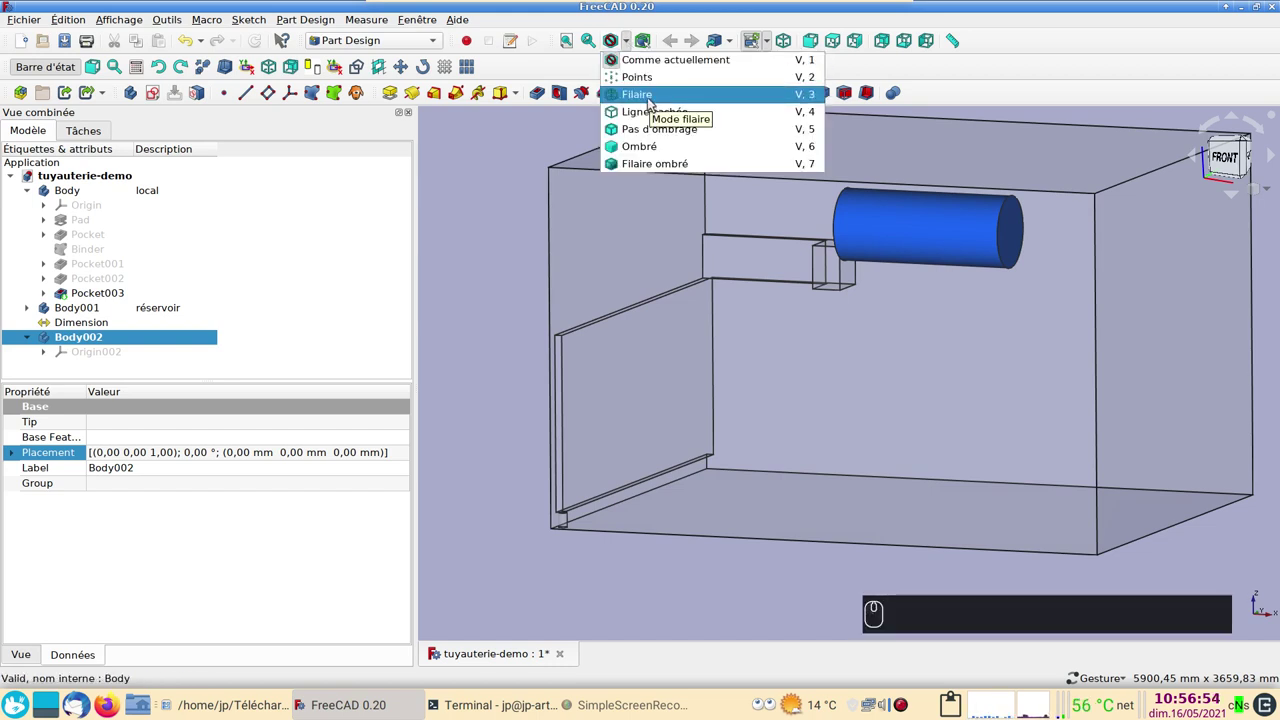
# Display the tank as wireframe (Filaire) and head to the Draft workbench.
pyautogui.press('2')
pyautogui.click(654, 102)
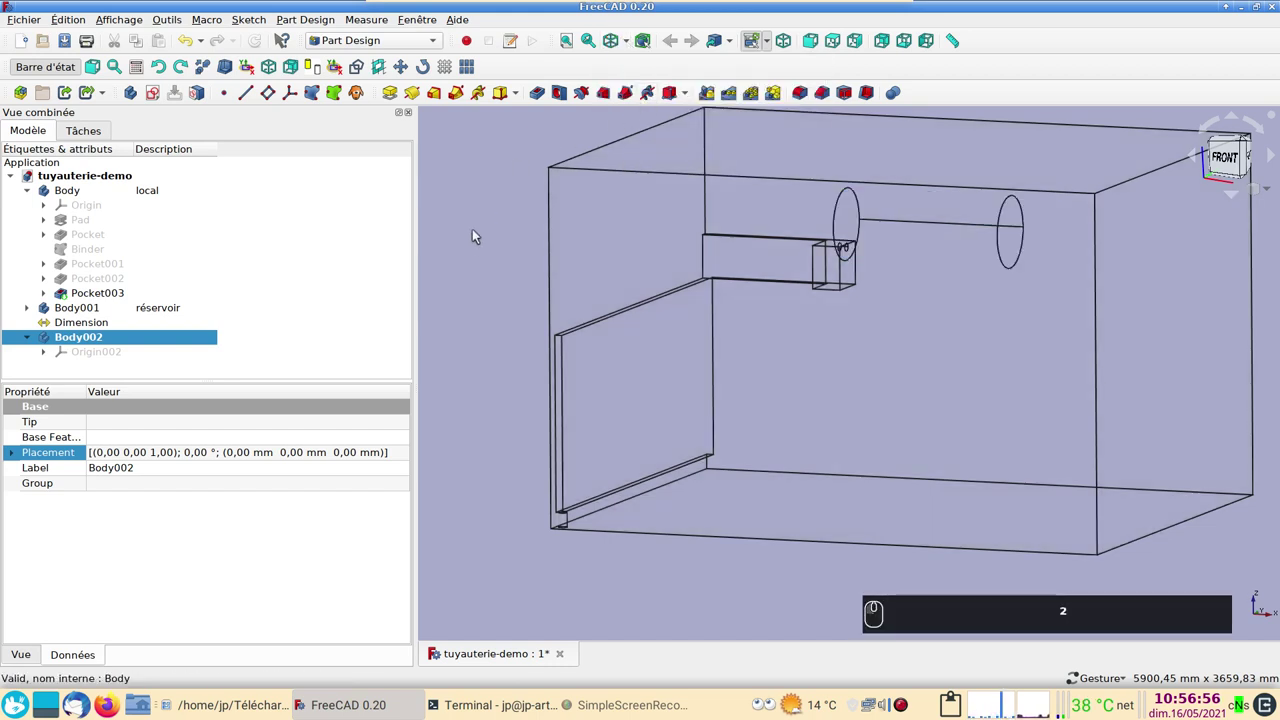
pyautogui.click(414, 47)
# In Draft, draw a polyline from the tank's bottom corner along the wall to the cylinder's end.
pyautogui.click(392, 13)
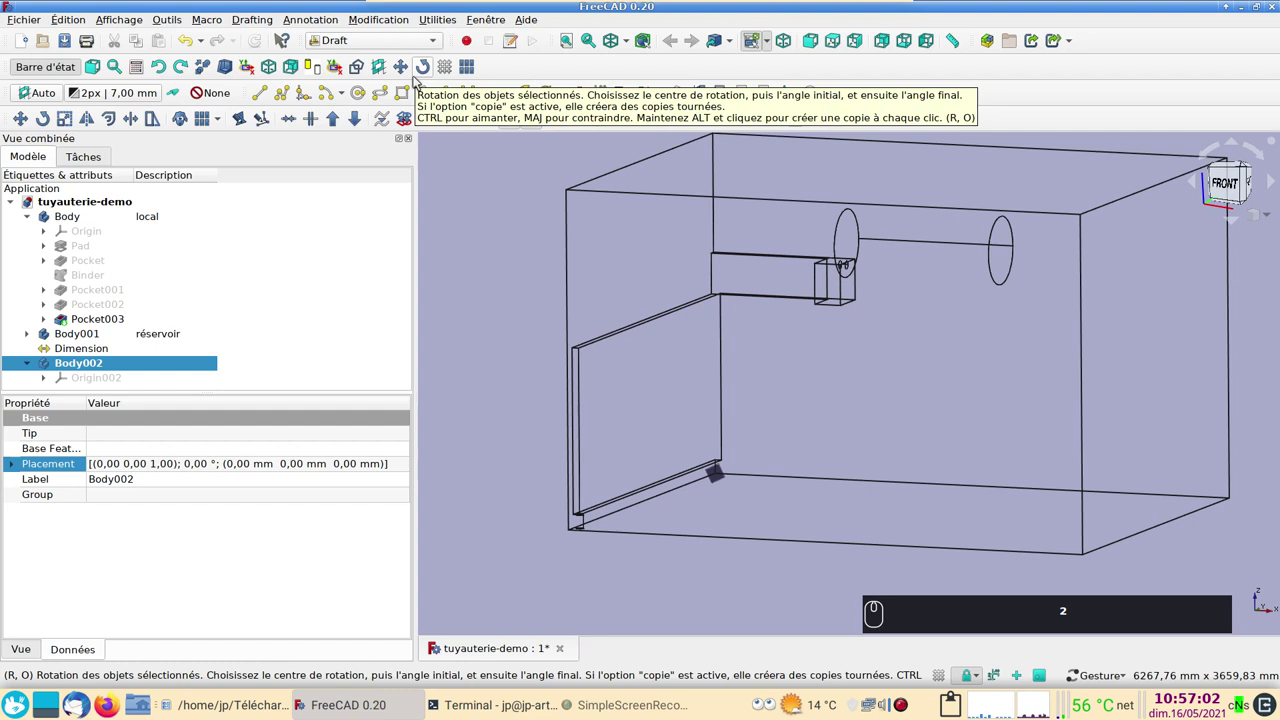
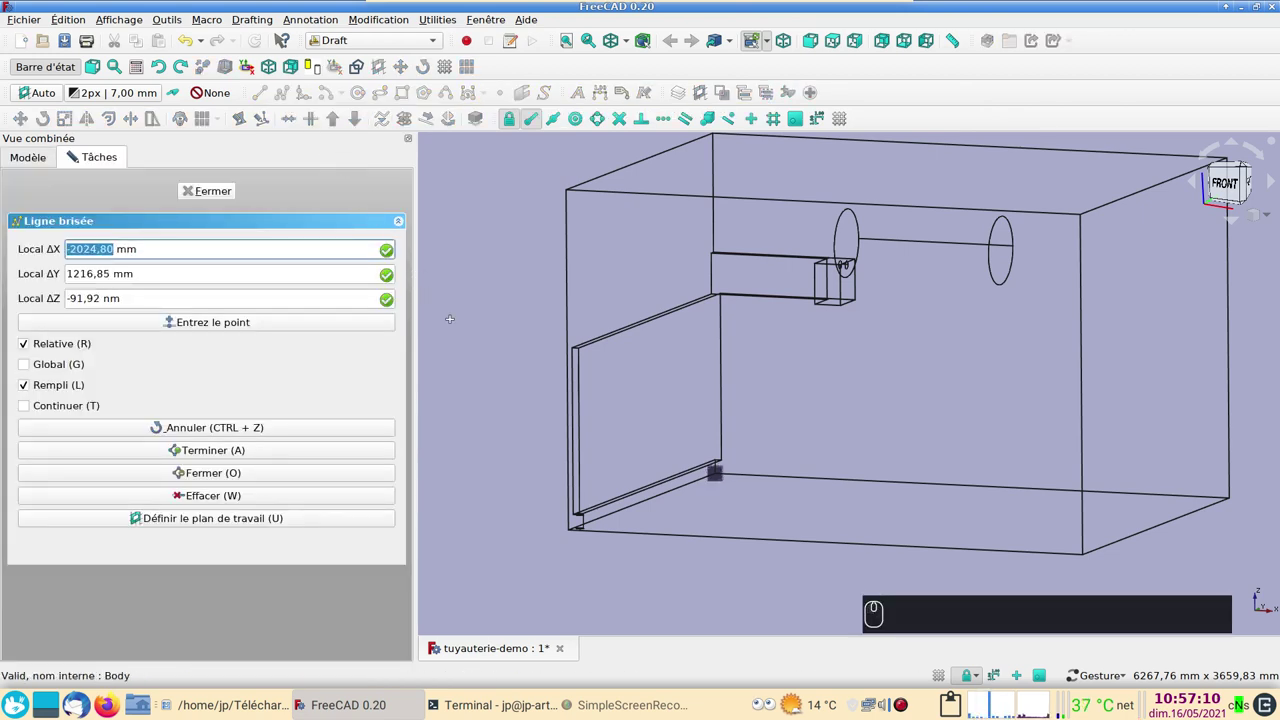
pyautogui.scroll(3)
pyautogui.rightClick(1233, 185)
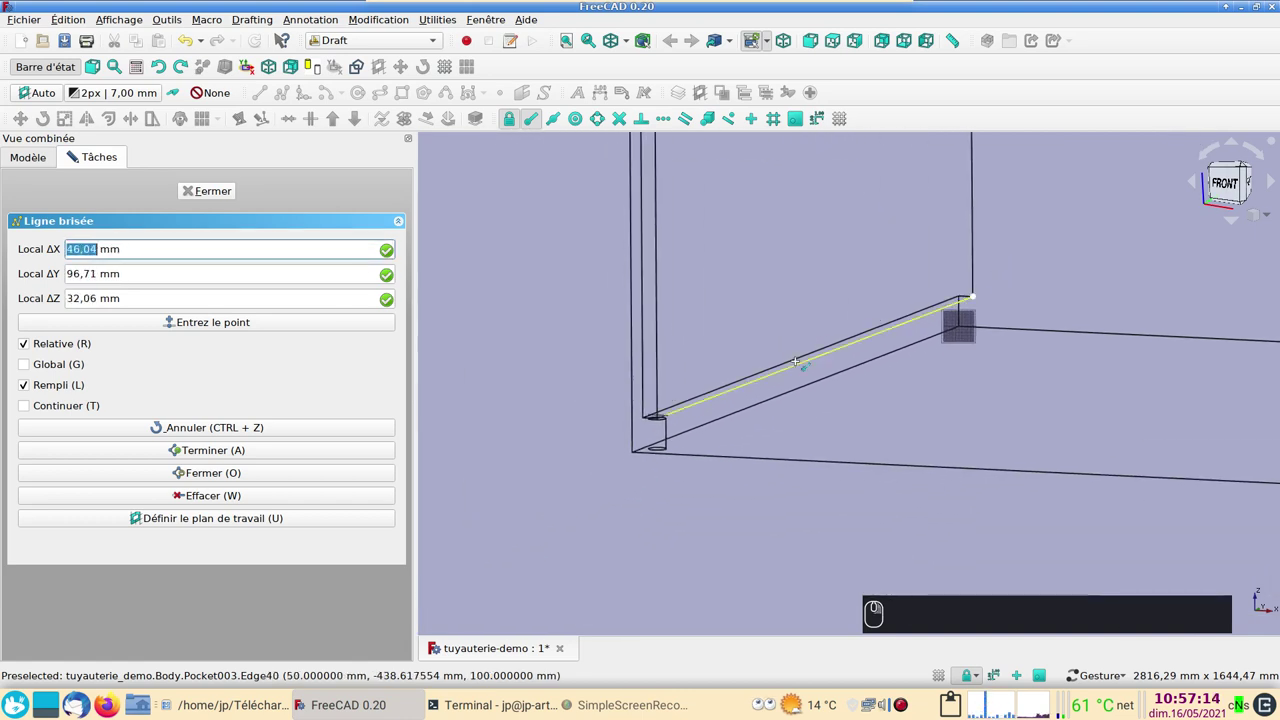
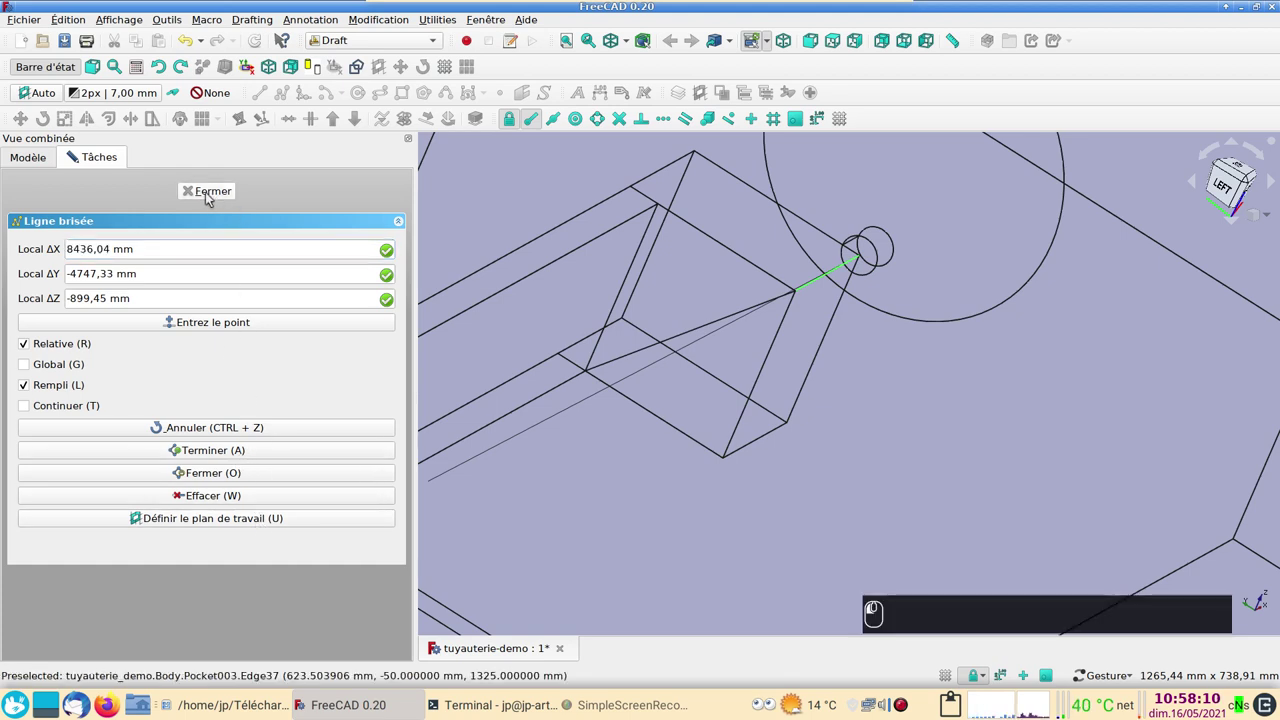
pyautogui.scroll(-3)
pyautogui.scroll(-3)
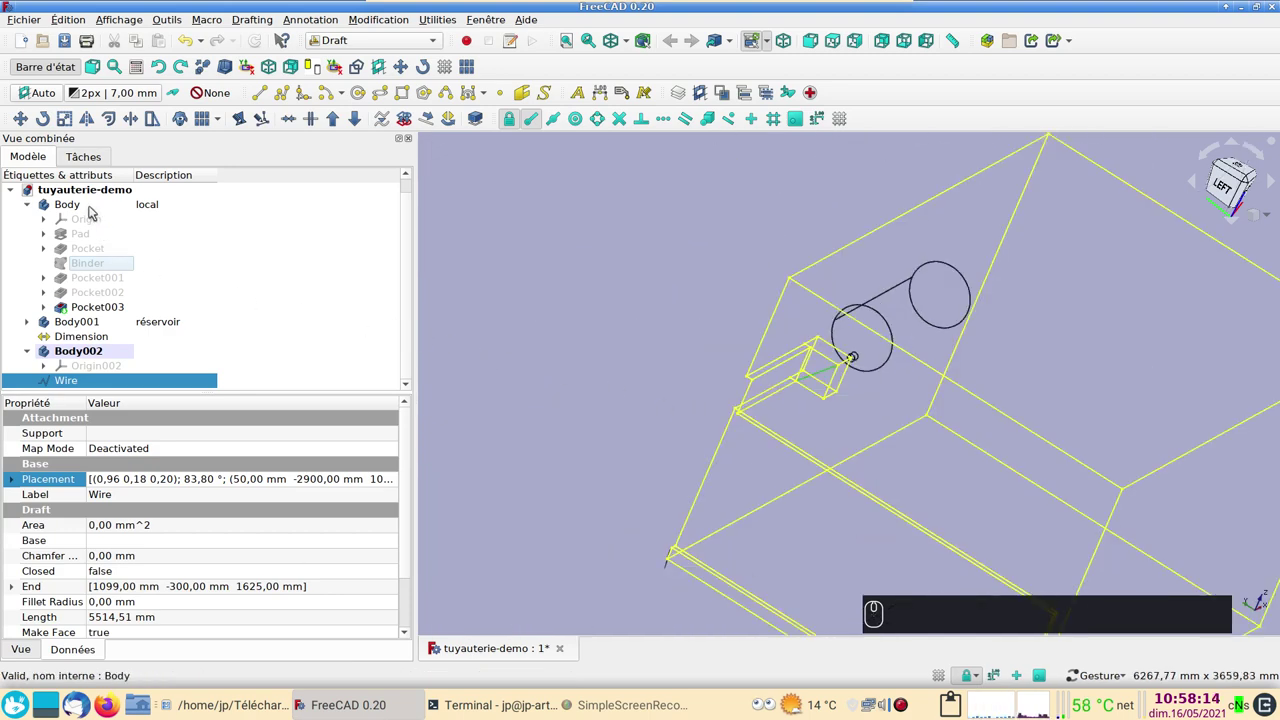
# Hide the tank Body and downgrade the wire into separate edges Edge through Edge004.
pyautogui.click(95, 212)
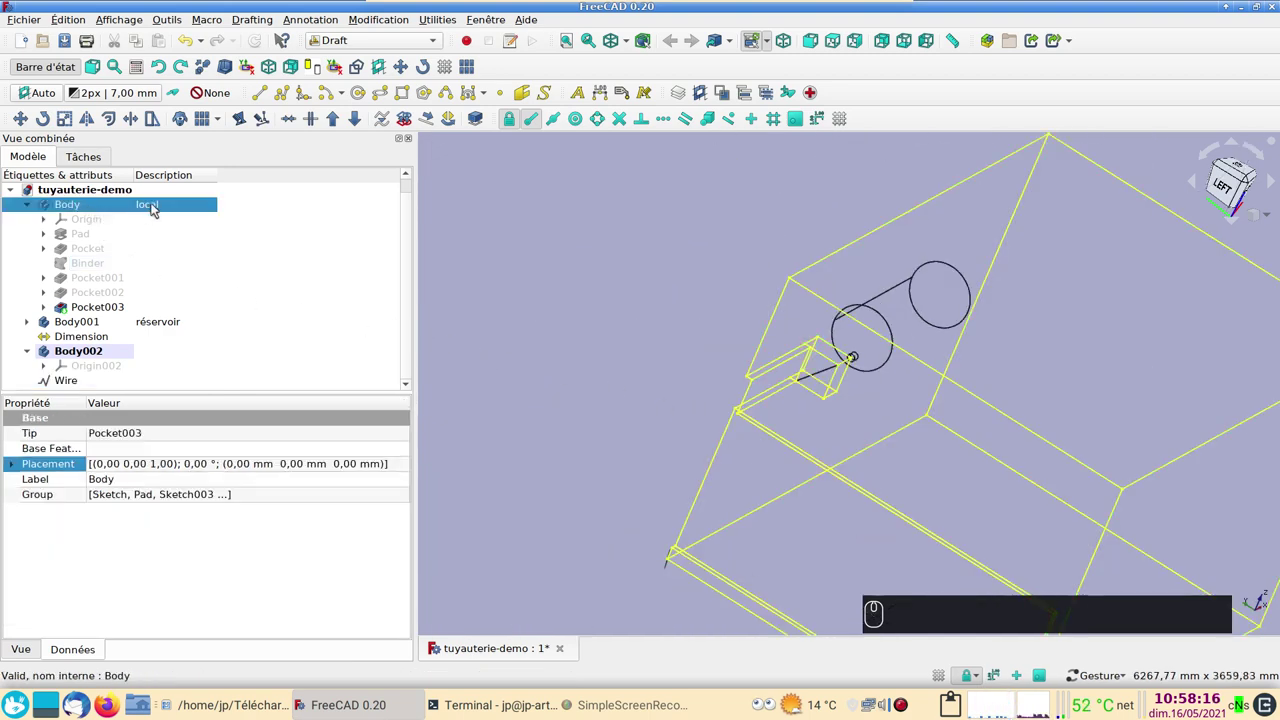
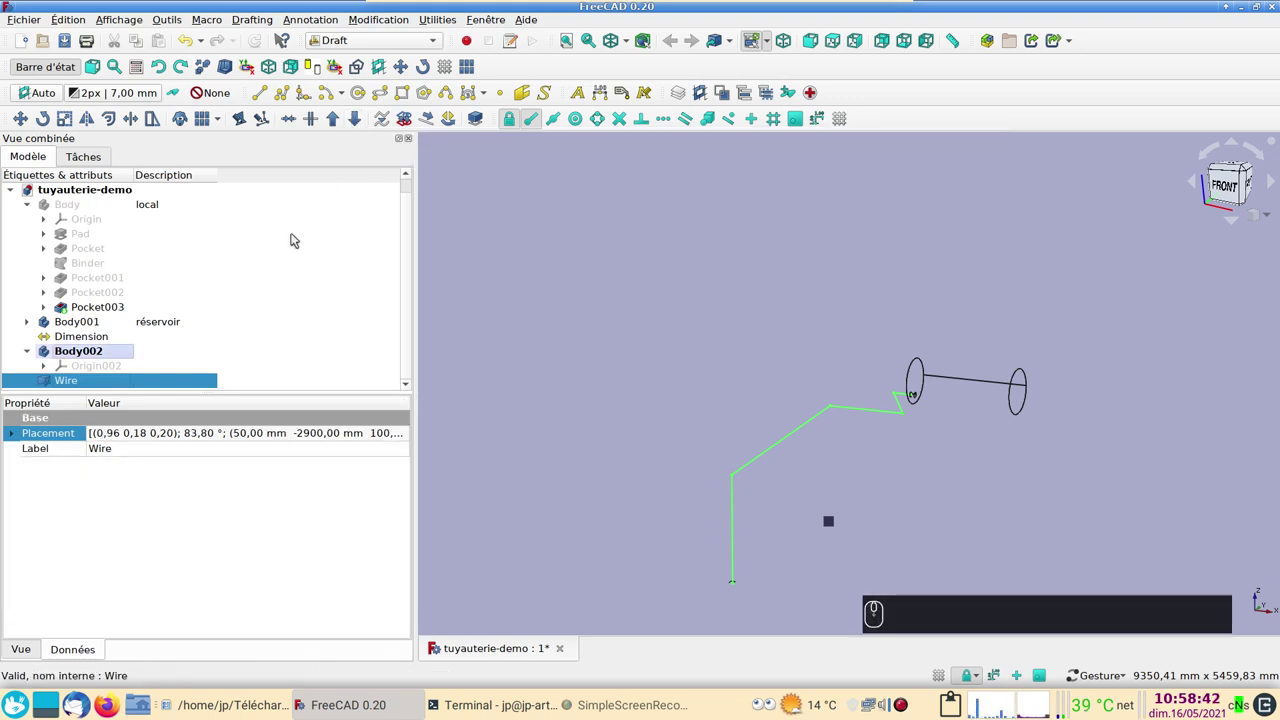
pyautogui.click(354, 119)
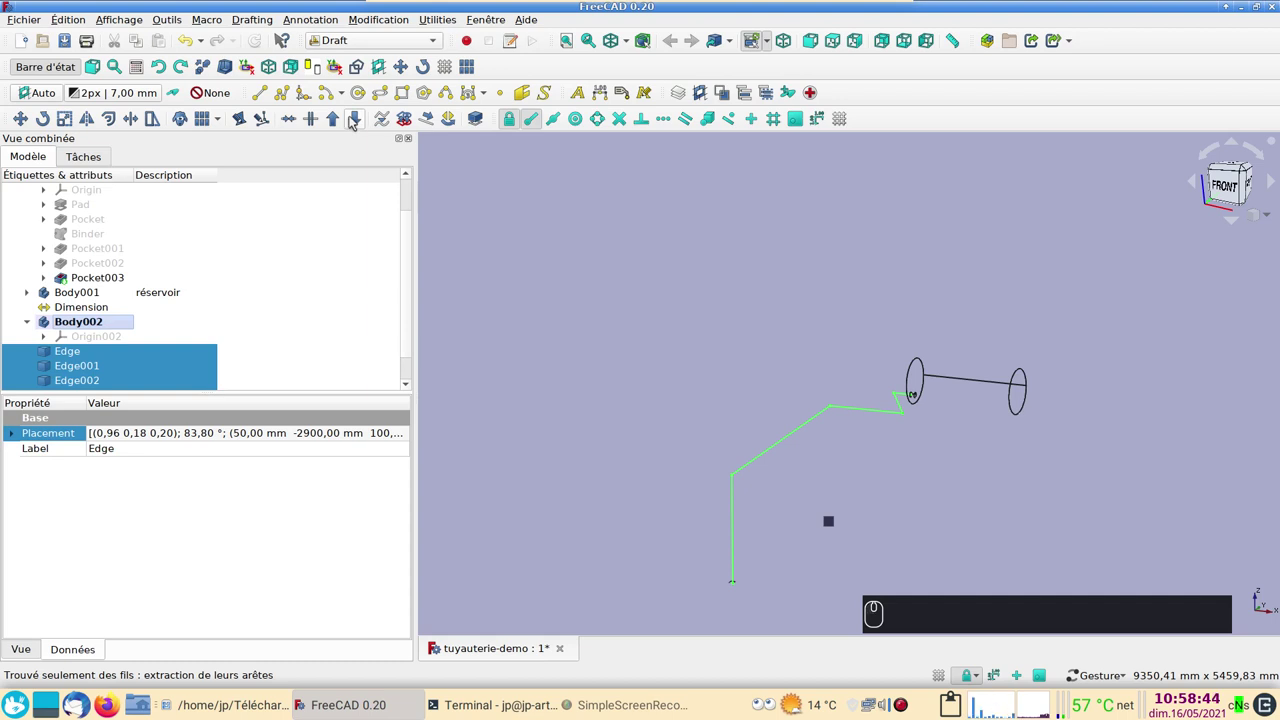
pyautogui.click(356, 120)
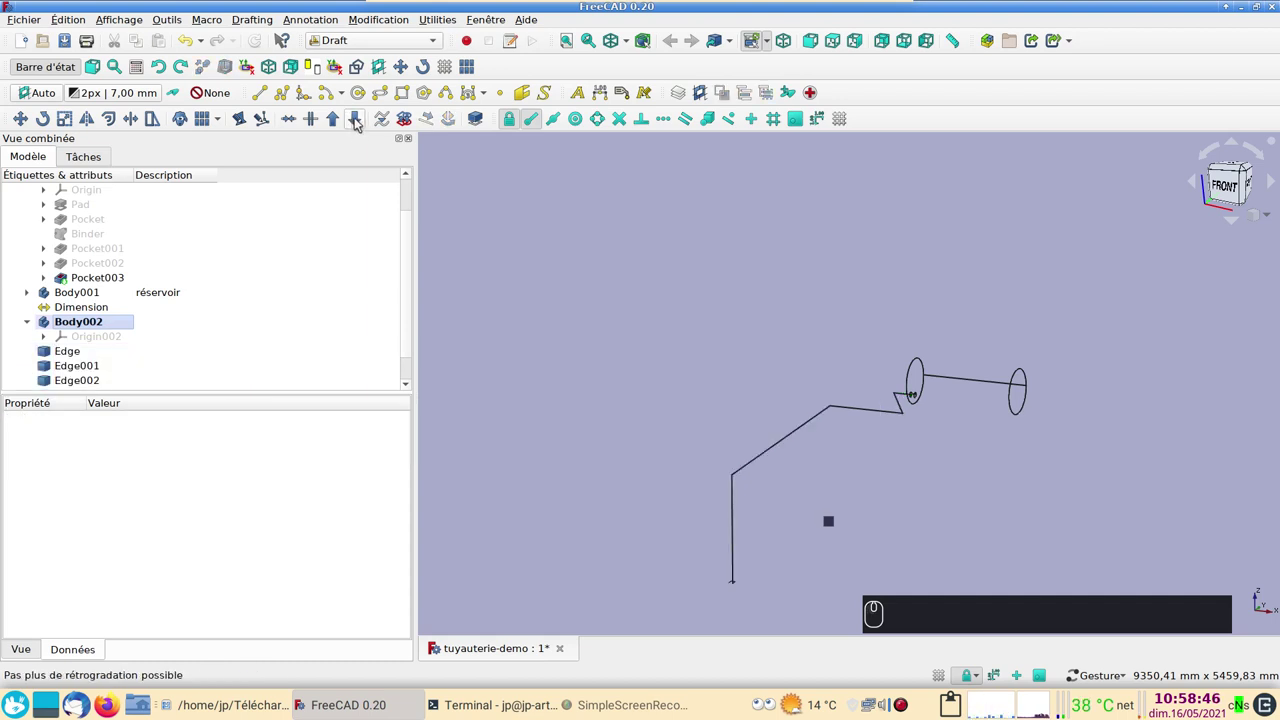
pyautogui.click(360, 120)
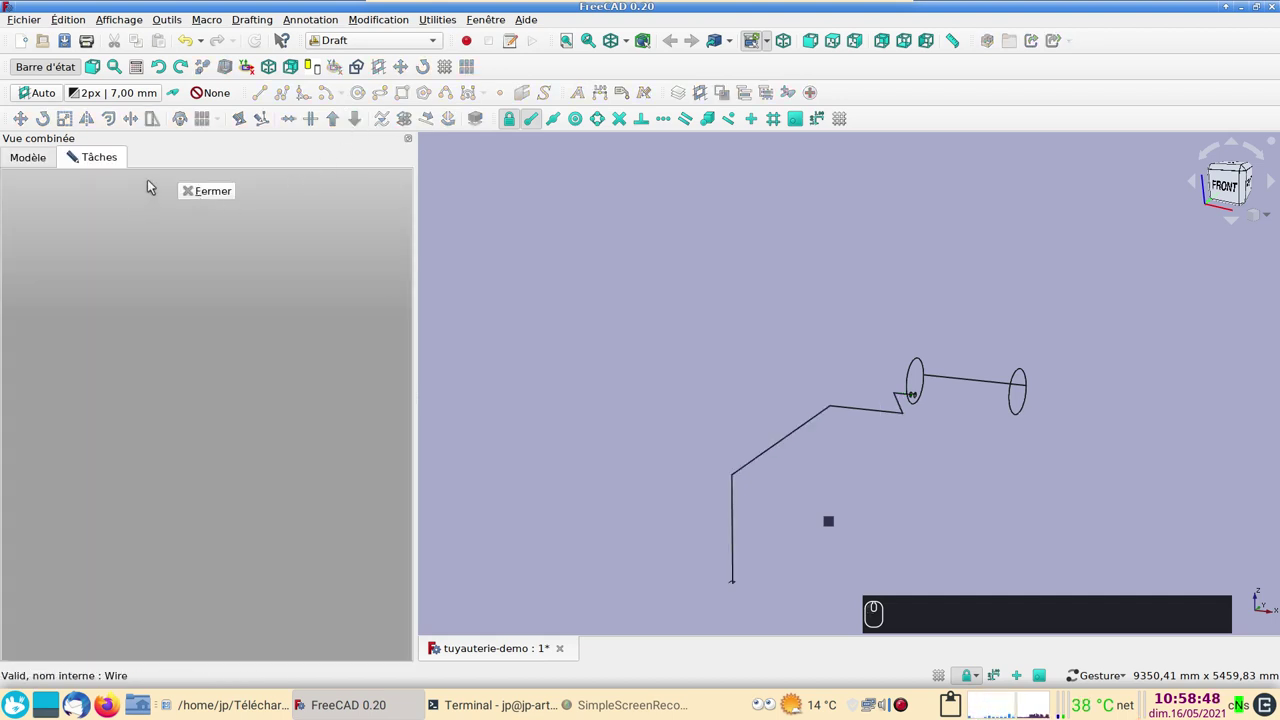
pyautogui.click(28, 159)
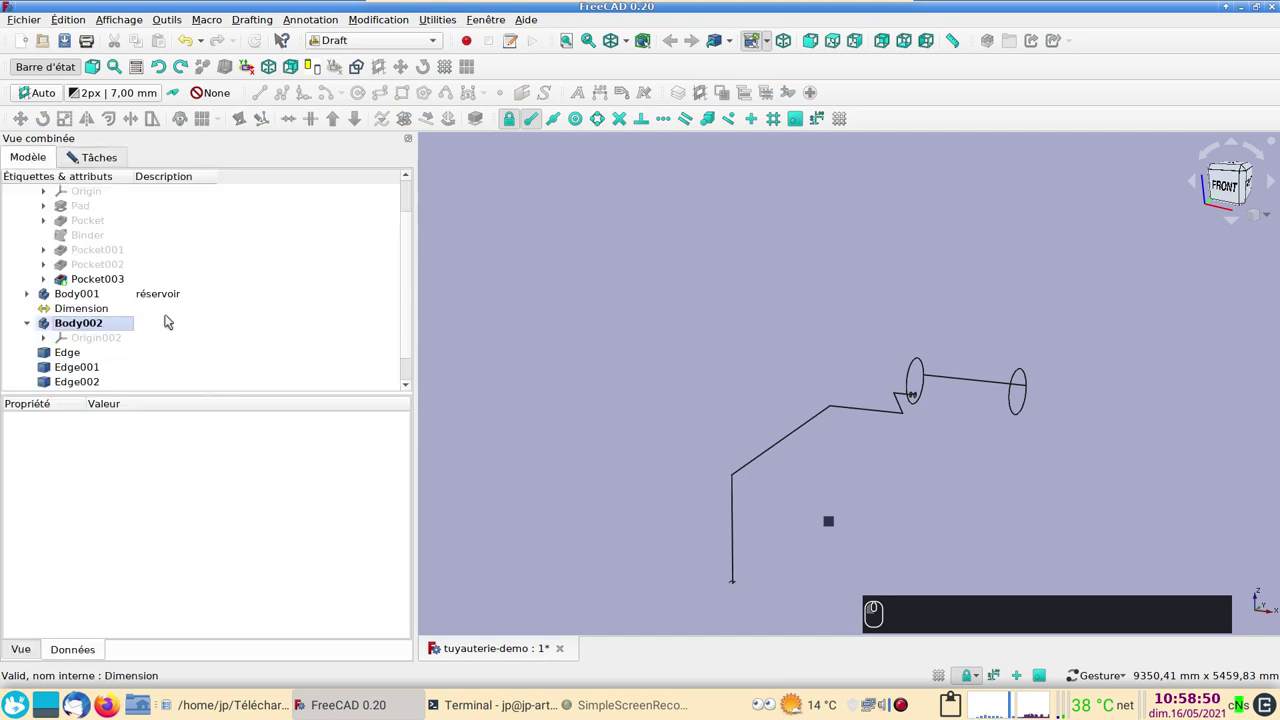
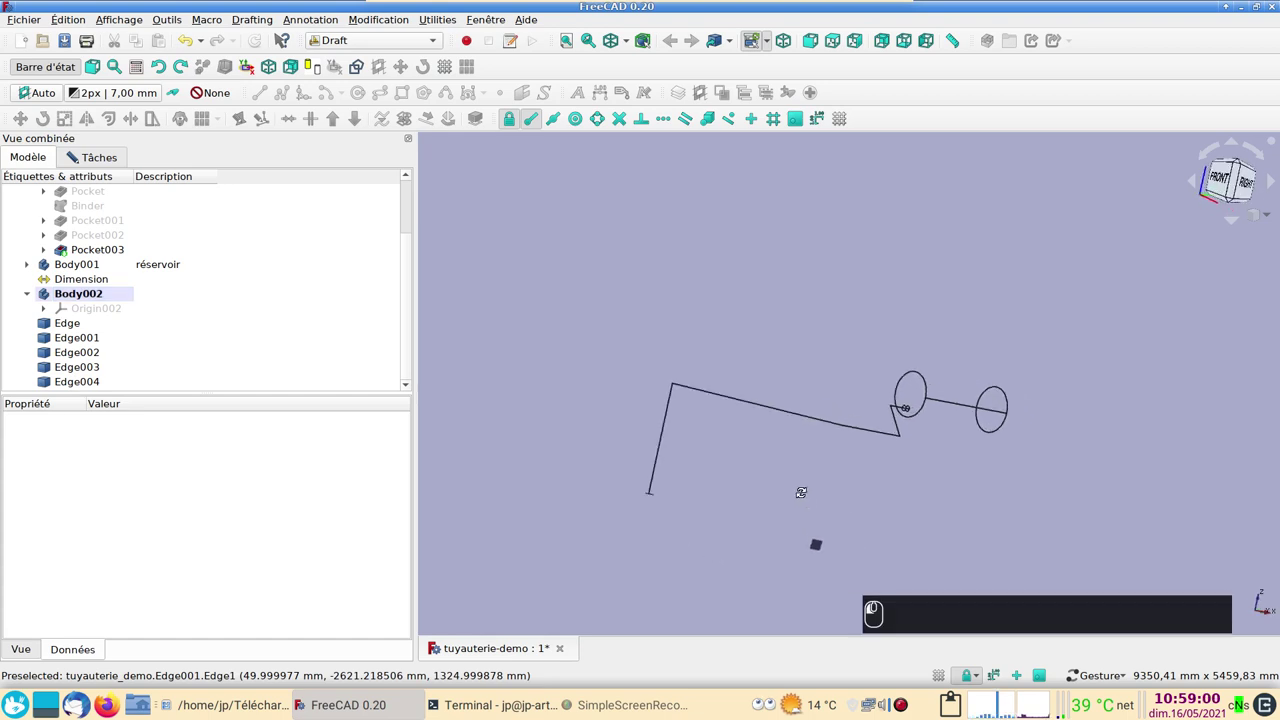
pyautogui.rightClick(652, 363)
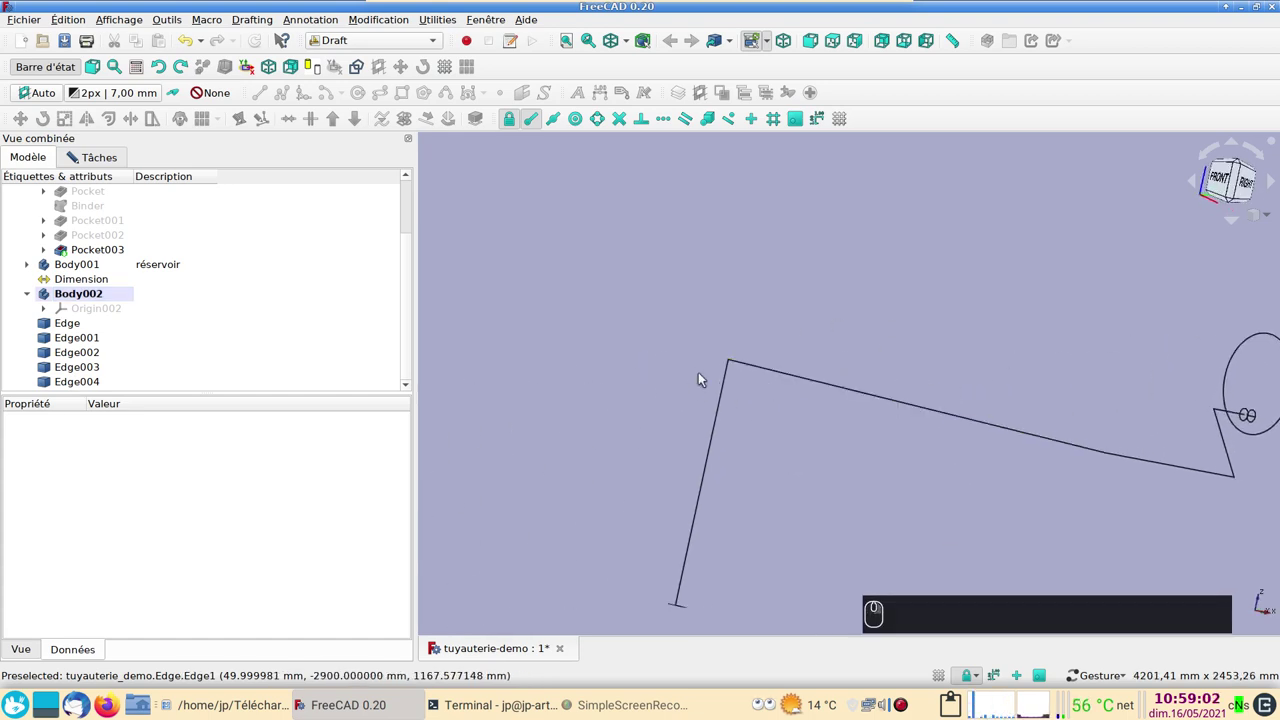
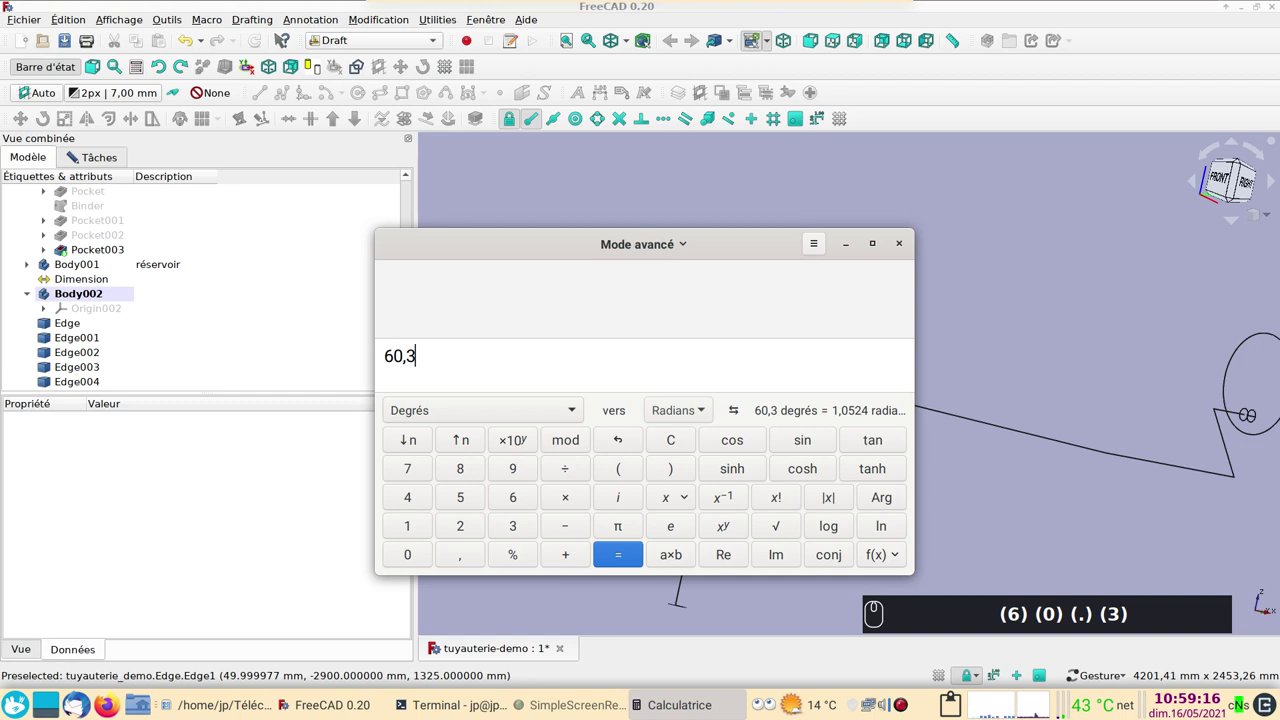
# Compute 60,3 × 1,5 = 90,45 in Calculatrice for the bend radius.
pyautogui.press('*')
pyautogui.press('KP_1')
pyautogui.press('.')
pyautogui.press('5')
pyautogui.press('Return')
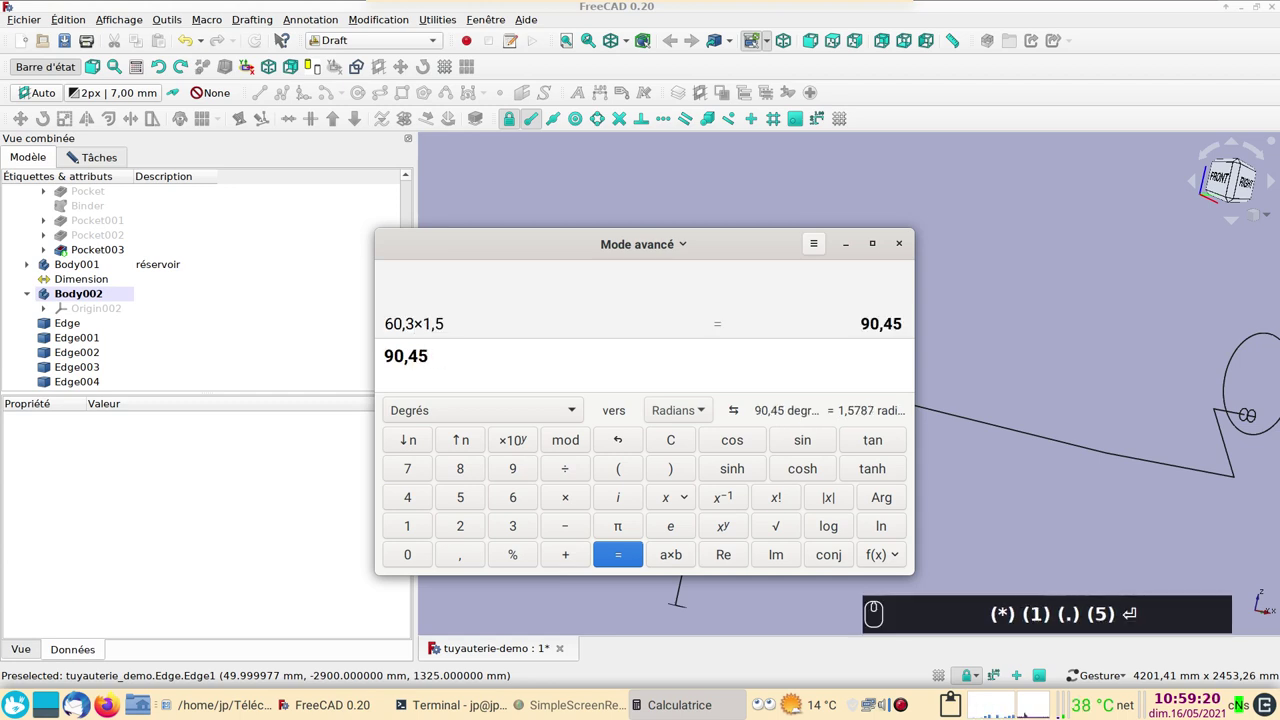
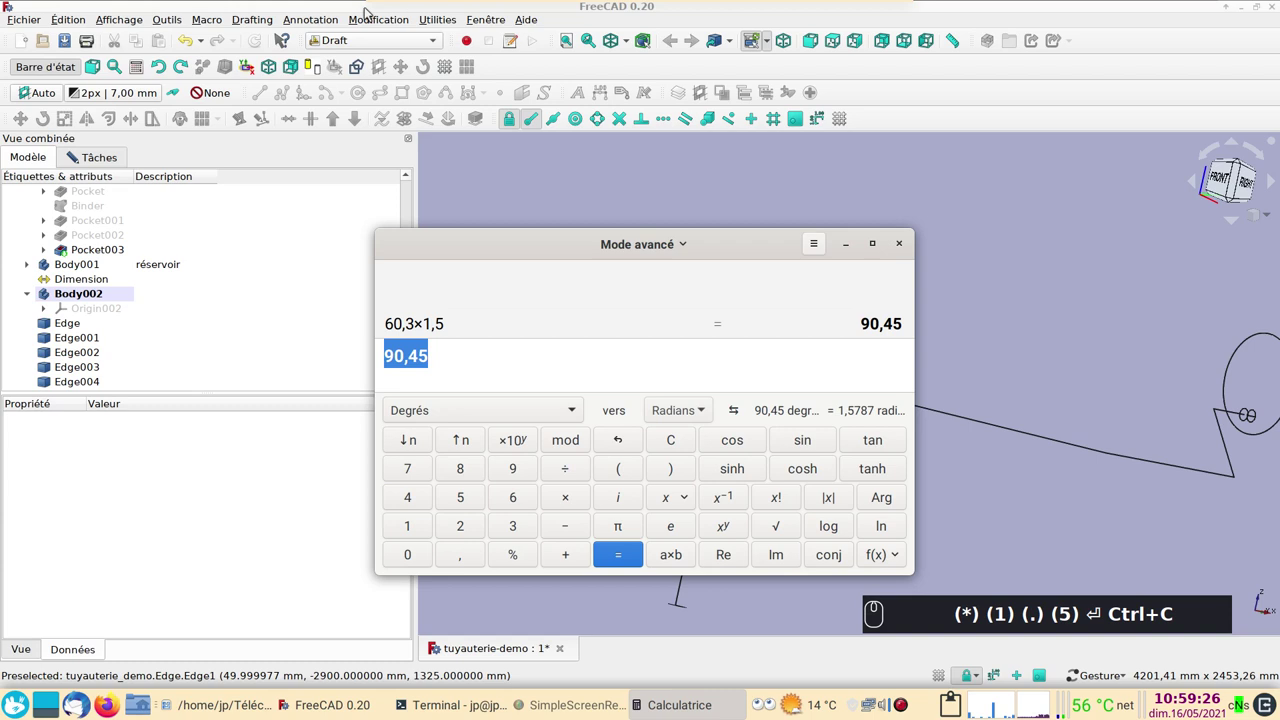
# Fillet Edge and Edge001 with a 90,45 mm radius, deleting the originals.
pyautogui.moveTo(216, 9); pyautogui.dragTo(586, 390)
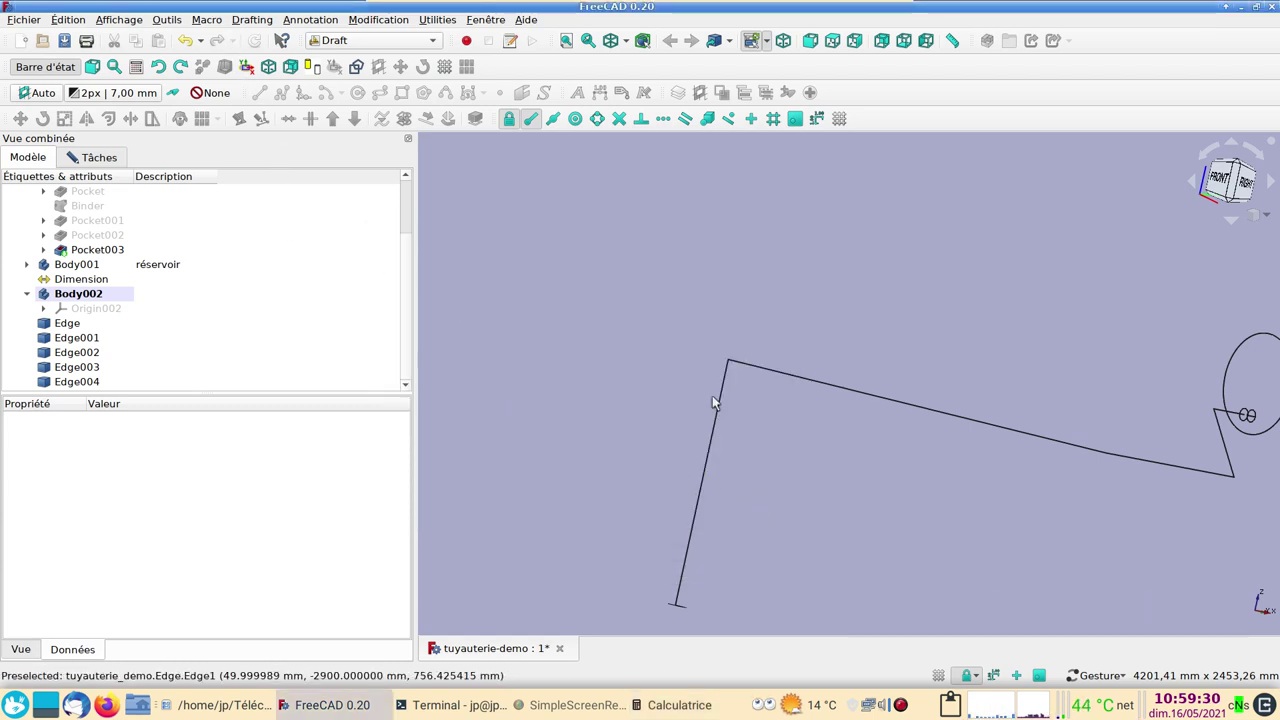
pyautogui.click(721, 411)
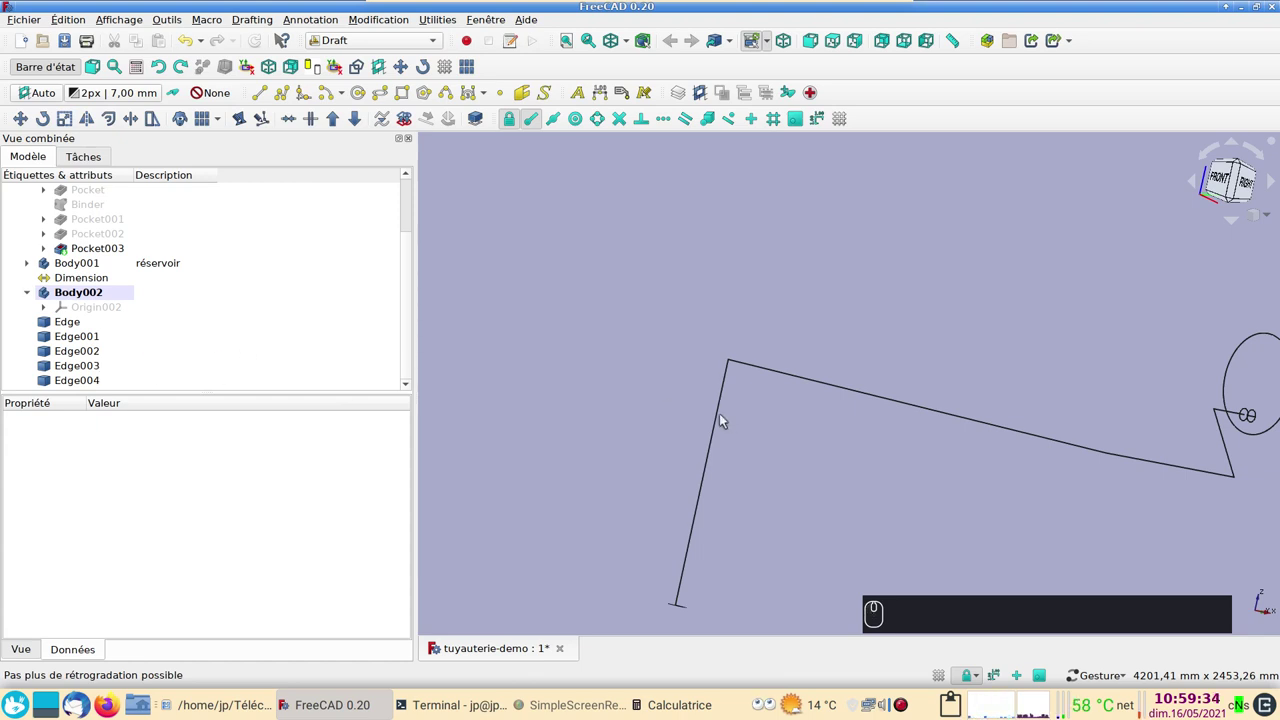
pyautogui.click(725, 420)
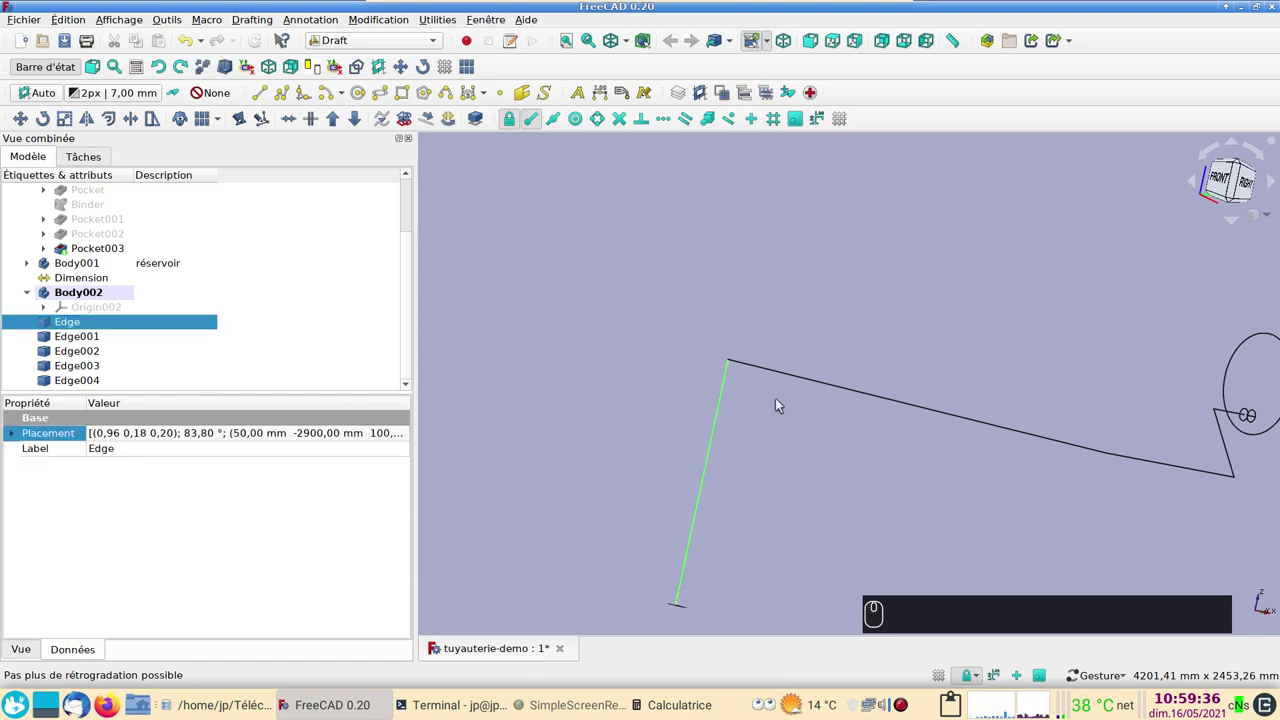
pyautogui.click(774, 376)
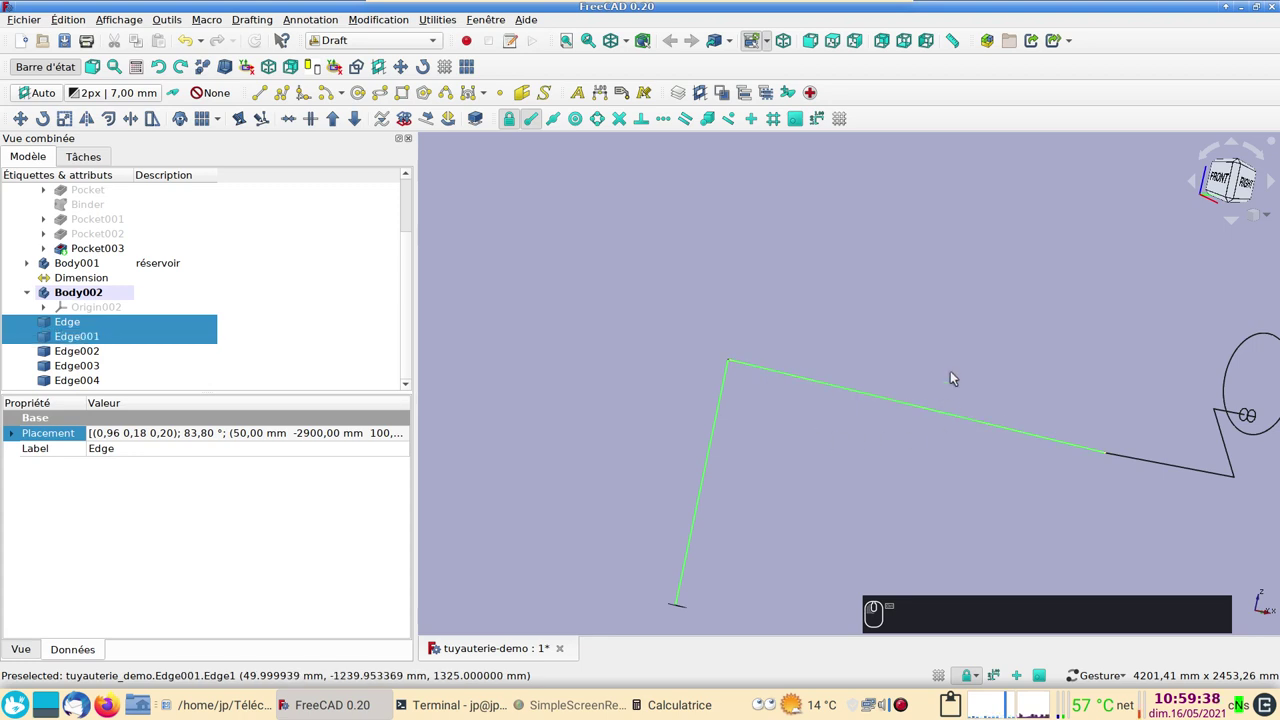
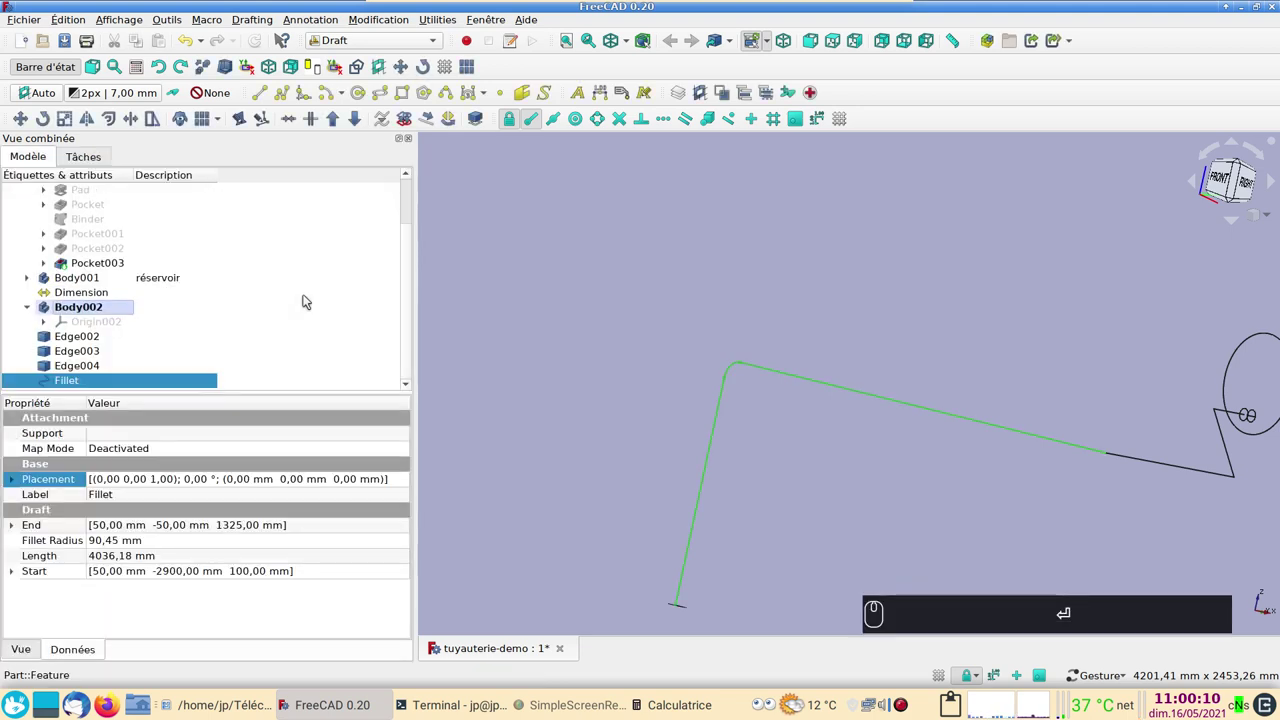
pyautogui.click(812, 294)
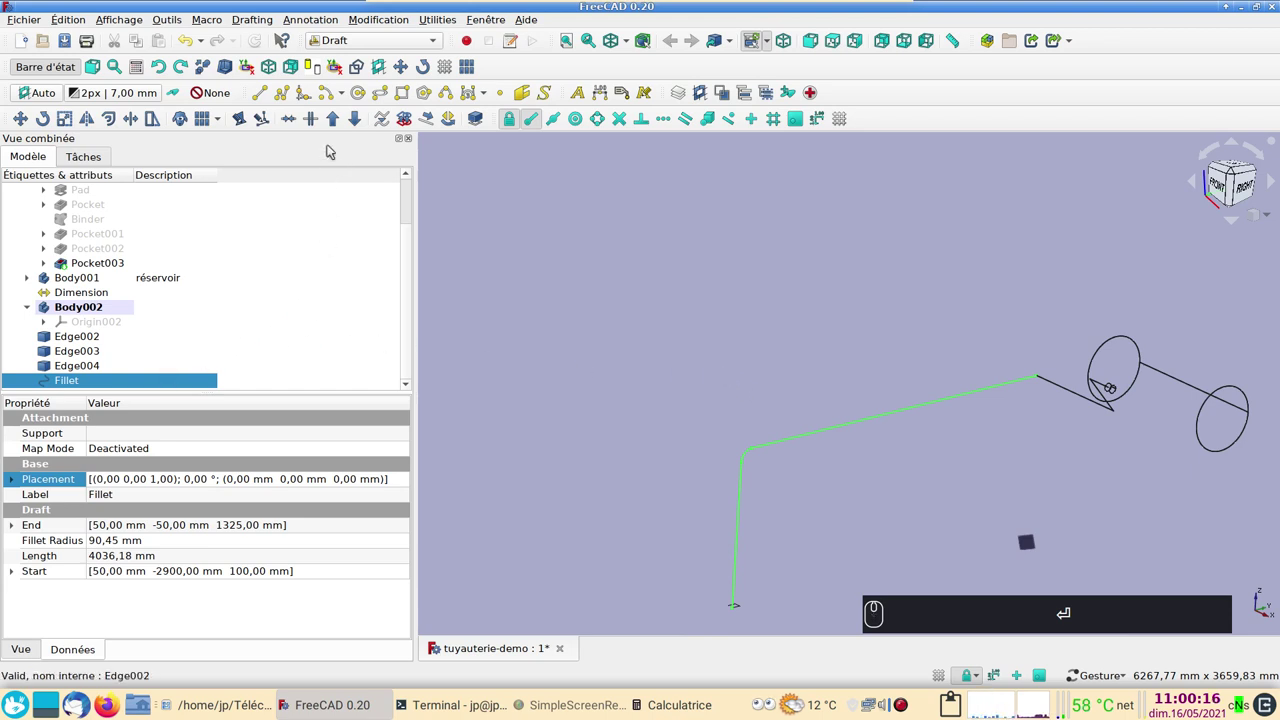
pyautogui.click(359, 119)
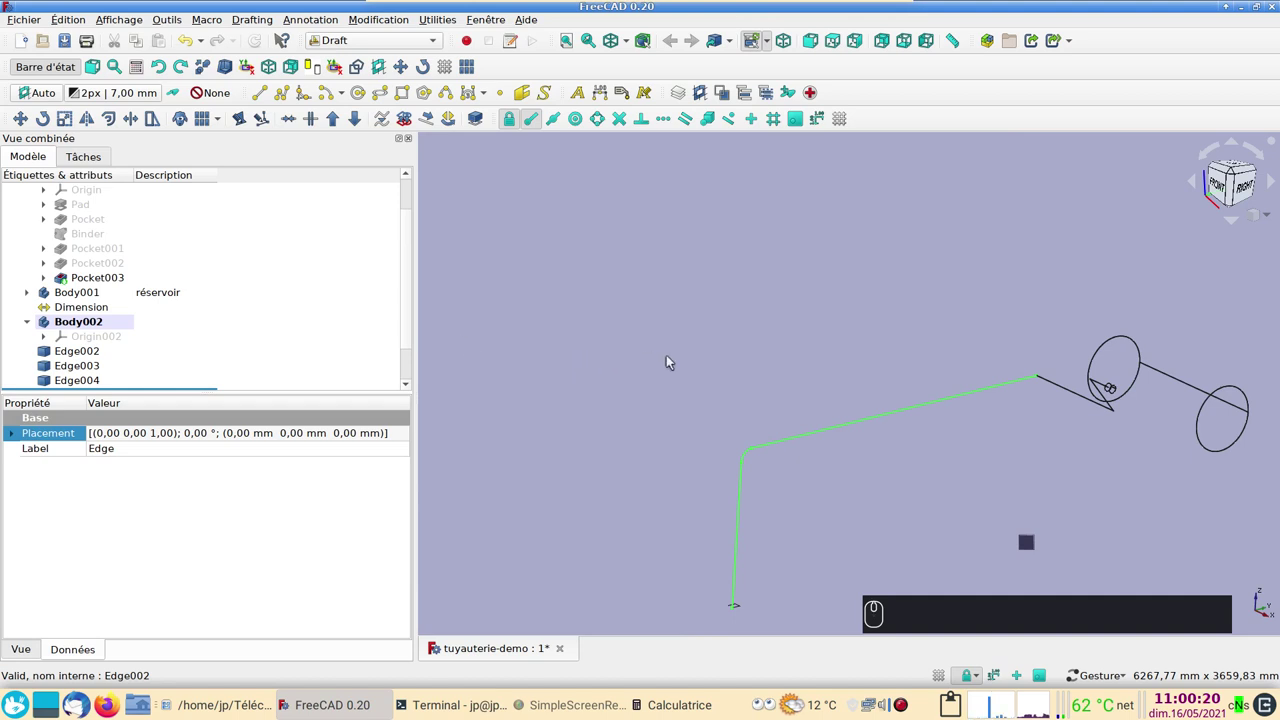
# Select Edge006 and Edge002, the two segments meeting at the second path corner.
pyautogui.rightClick(792, 326)
pyautogui.scroll(3)
pyautogui.click(585, 382)
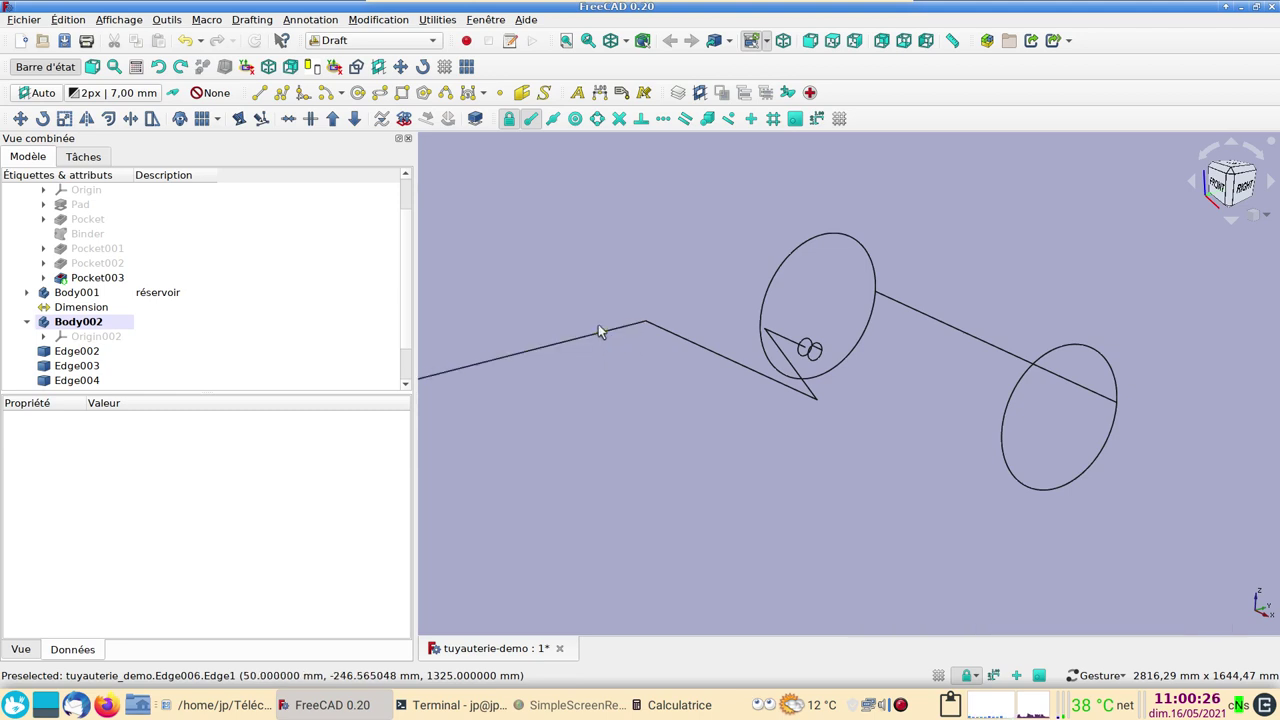
pyautogui.click(606, 337)
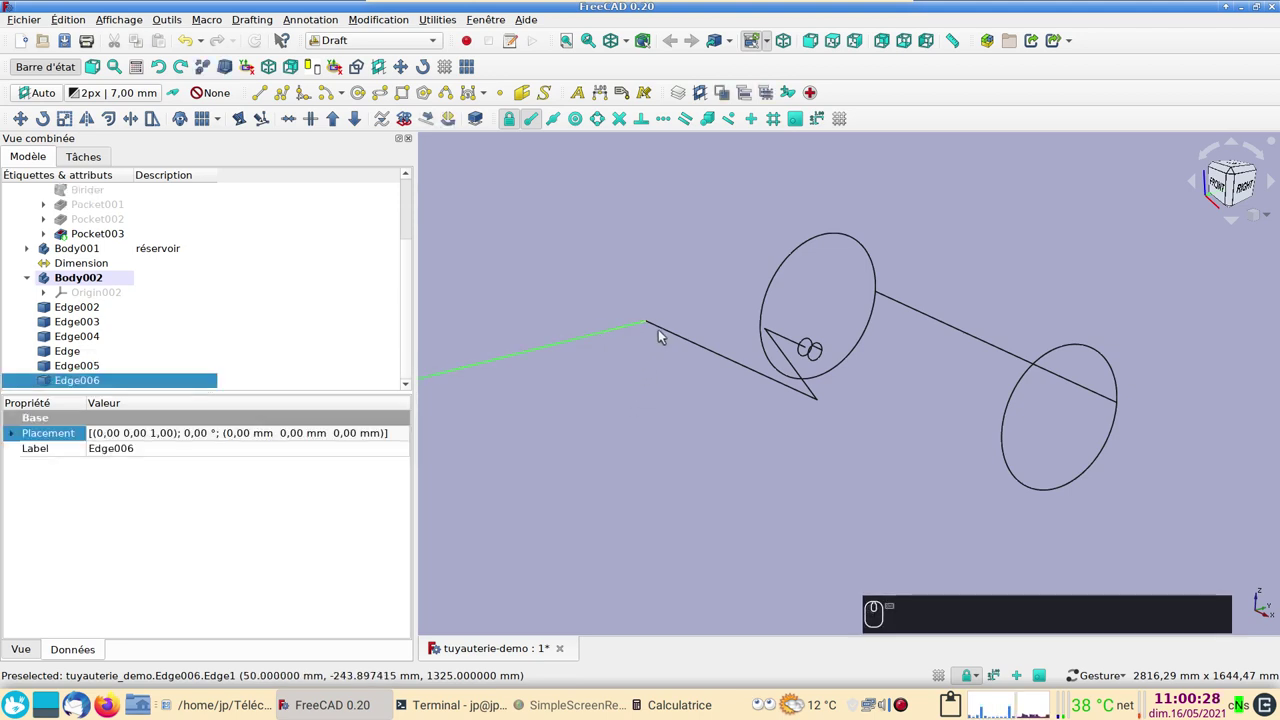
pyautogui.click(666, 333)
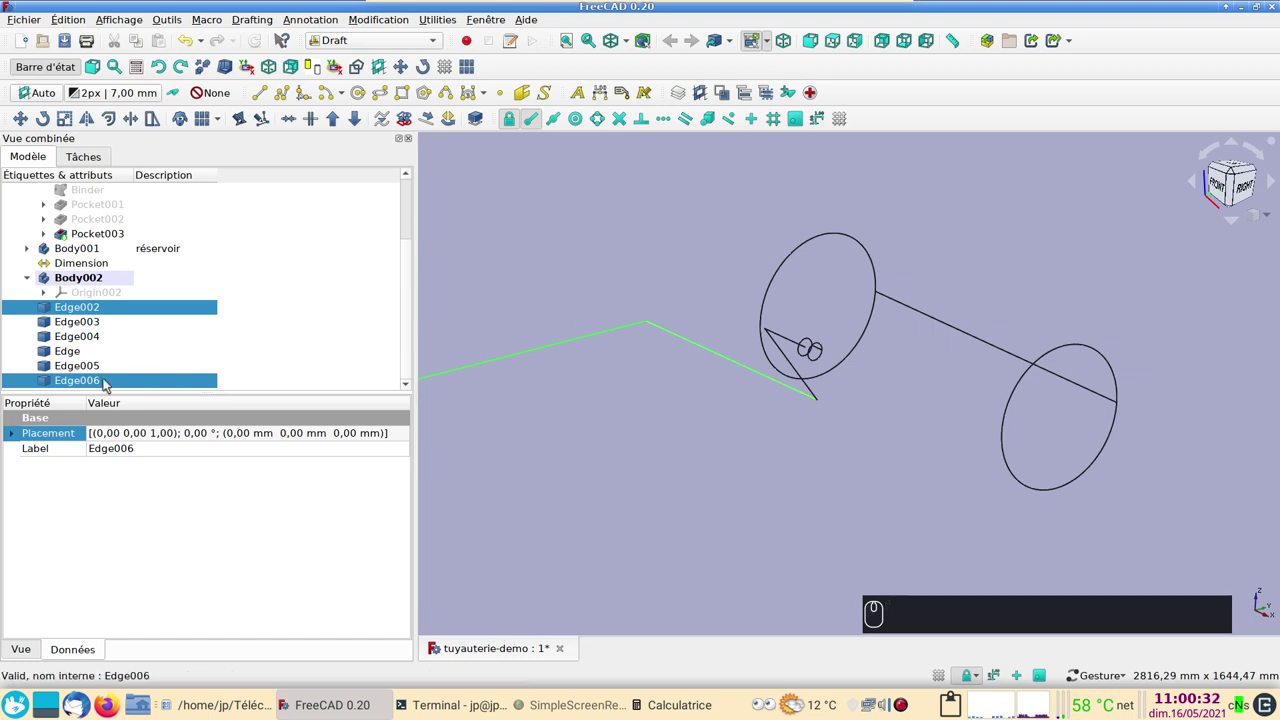
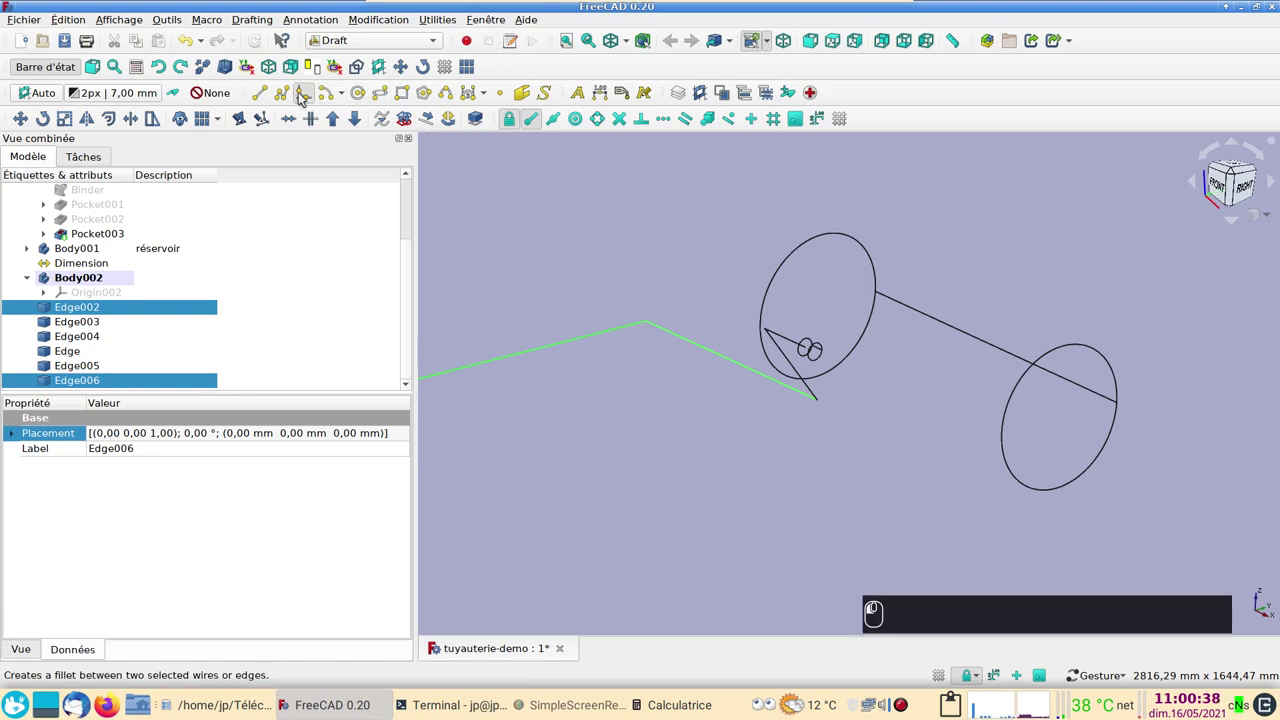
# Round that corner with a Draft fillet of radius 90,45 mm, deleting the original edges.
pyautogui.moveTo(304, 98); pyautogui.dragTo(52, 232)
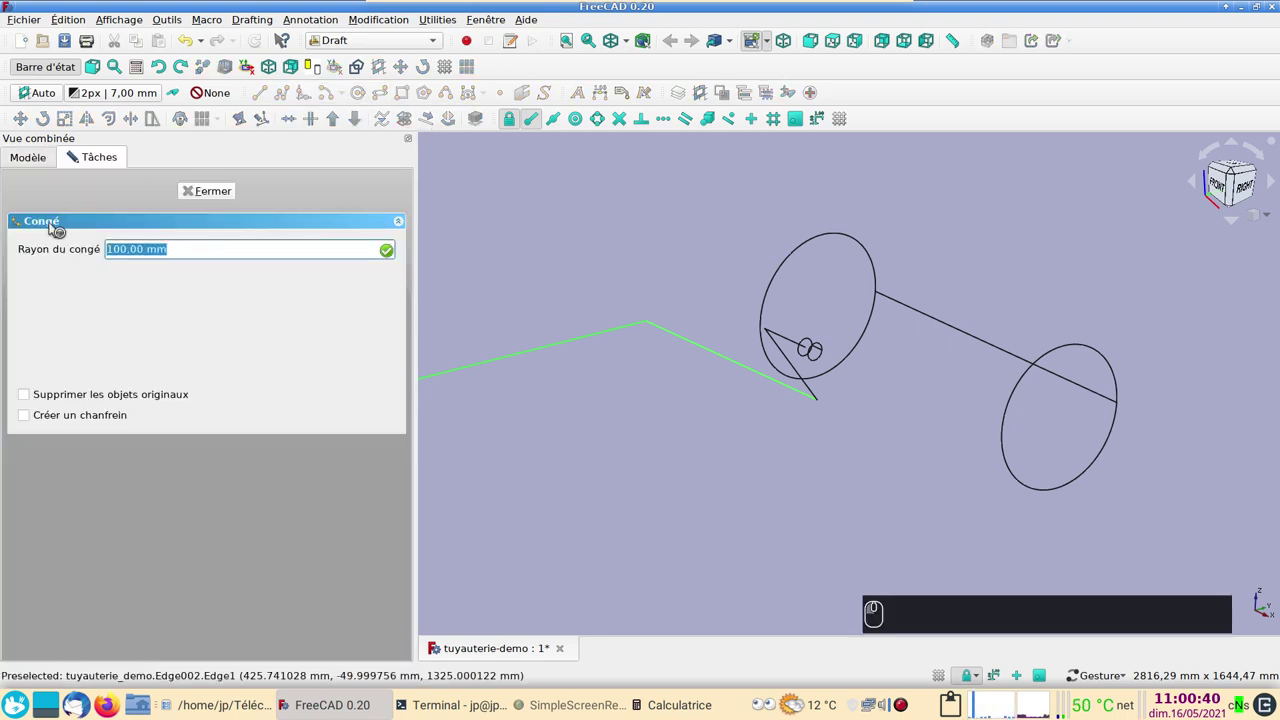
pyautogui.press('ctrl+v')
pyautogui.click(66, 400)
pyautogui.click(391, 253)
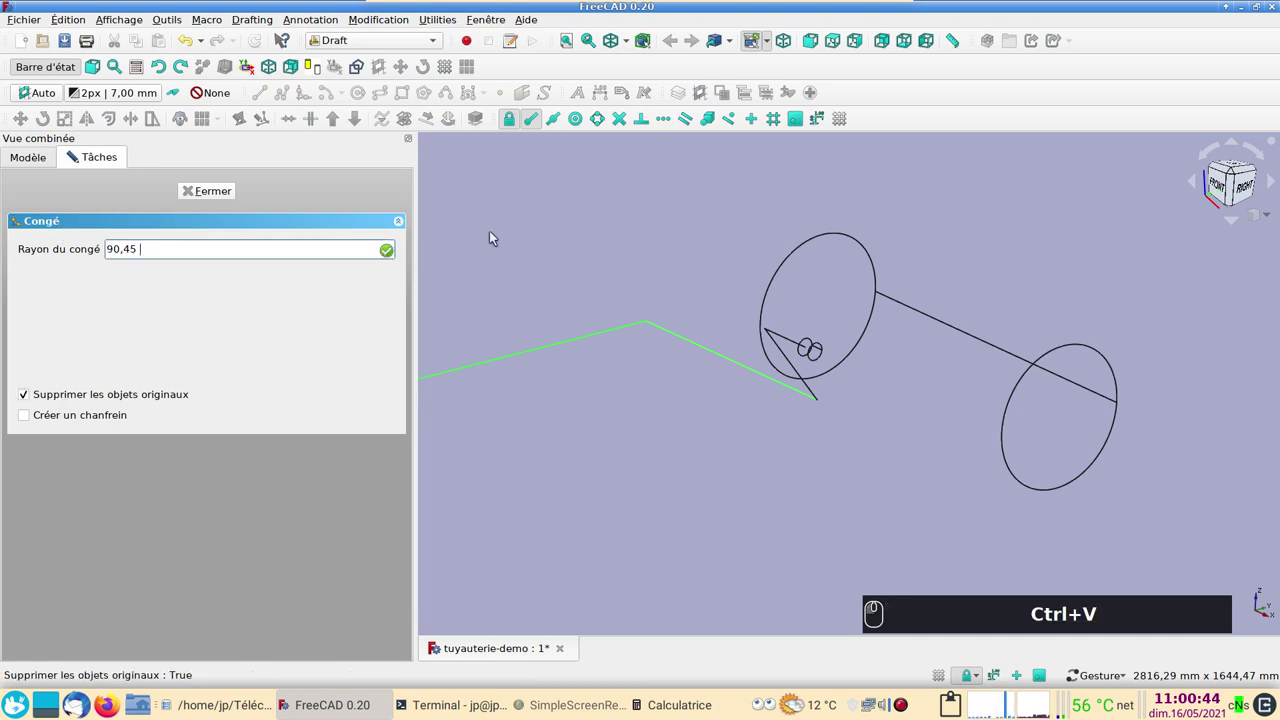
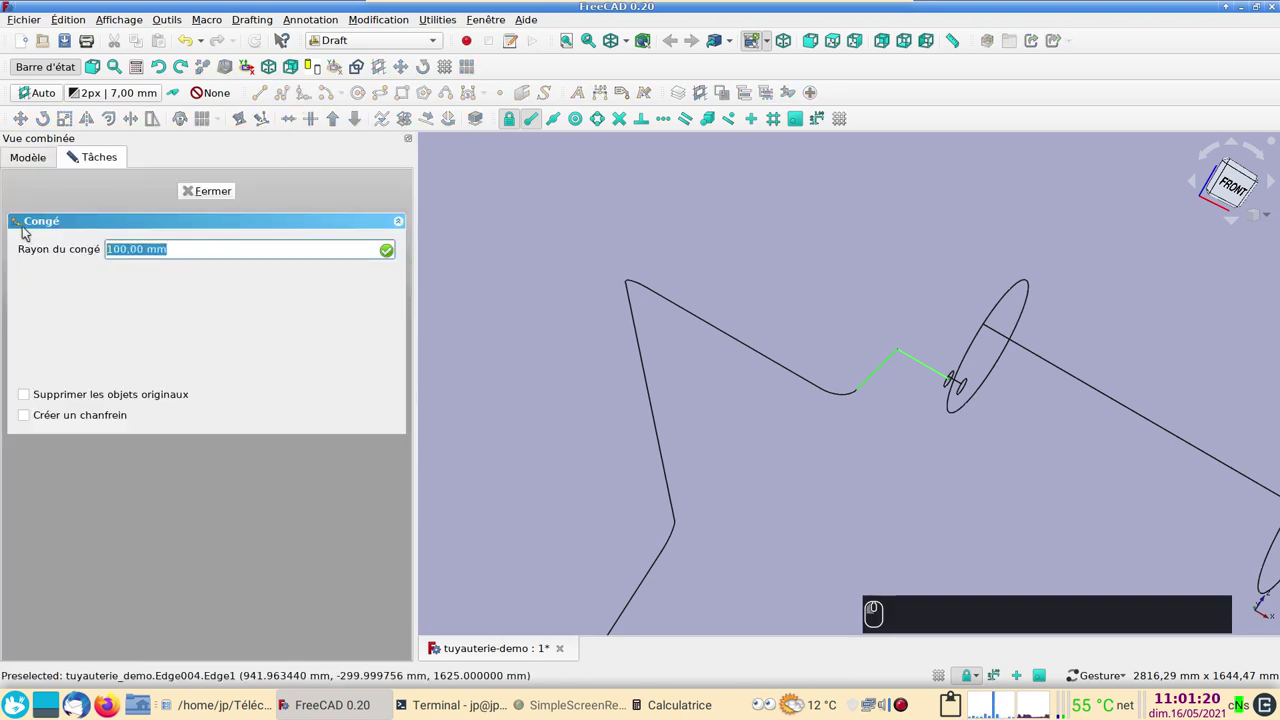
# Complete the 90,45 mm fillet with originals deleted, then make Part Design the active workbench.
pyautogui.press('ctrl+v')
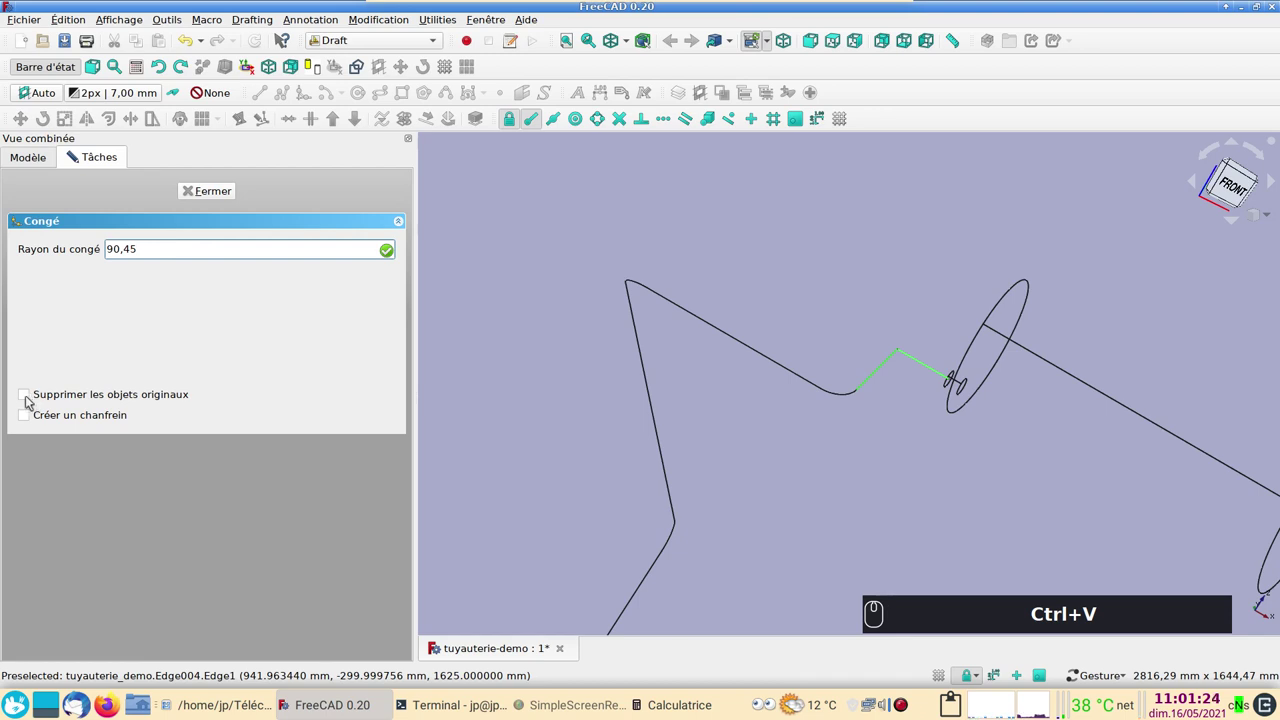
pyautogui.click(30, 401)
pyautogui.click(388, 255)
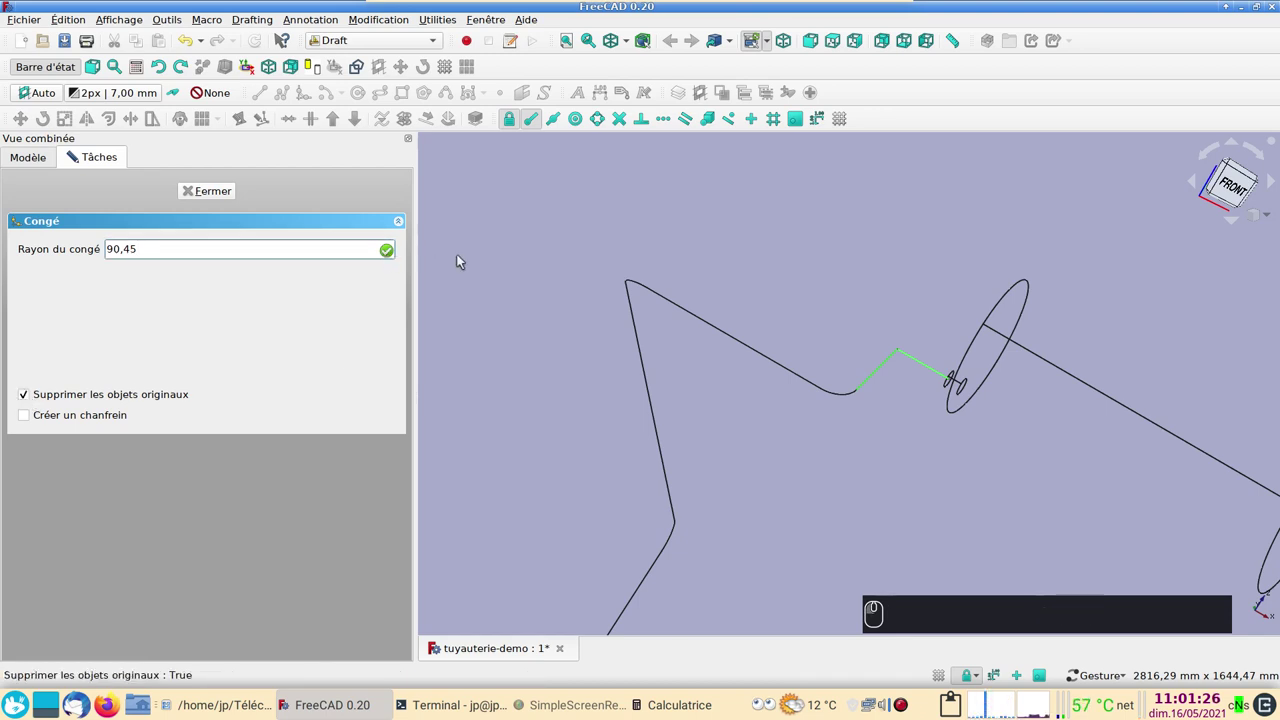
pyautogui.press('Return')
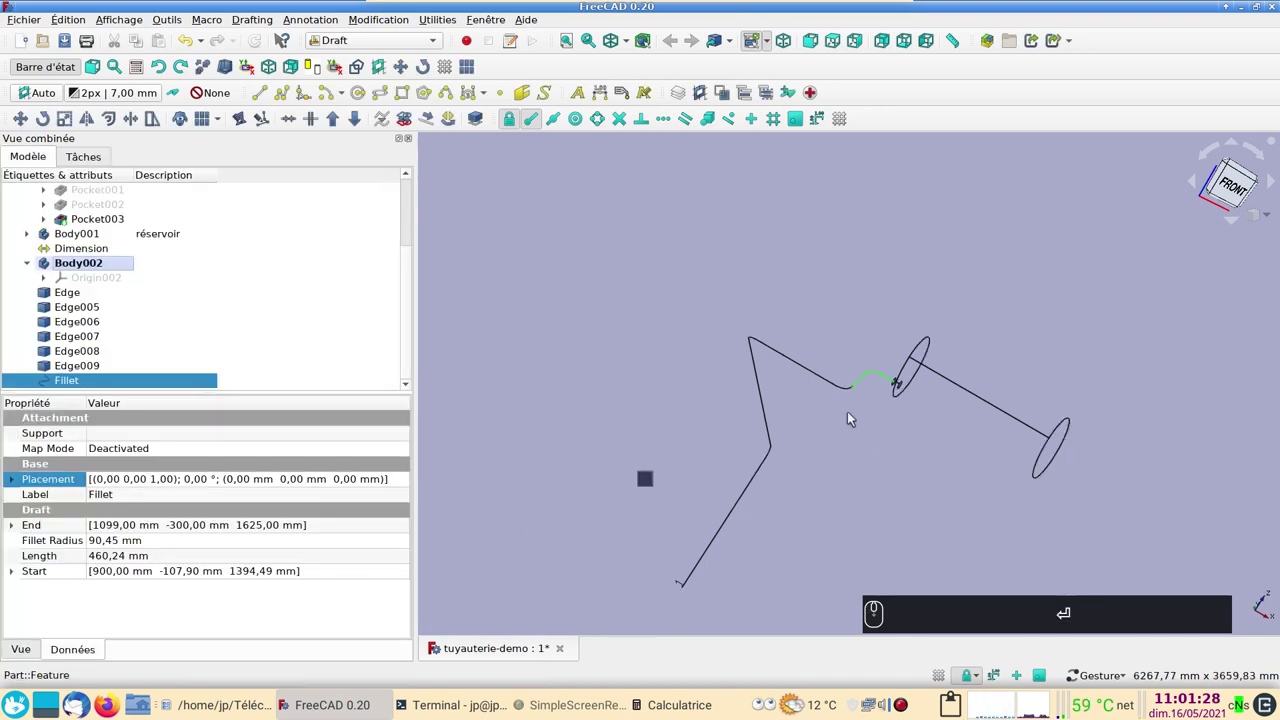
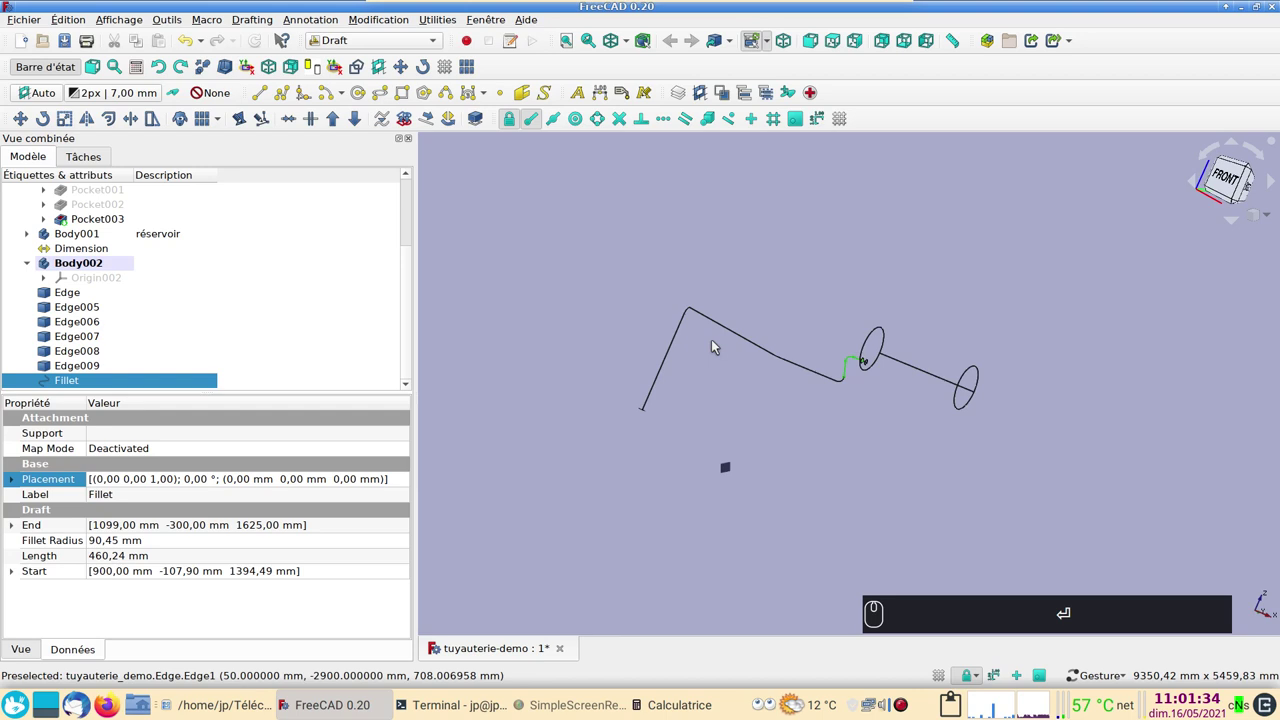
pyautogui.click(436, 45)
pyautogui.click(402, 78)
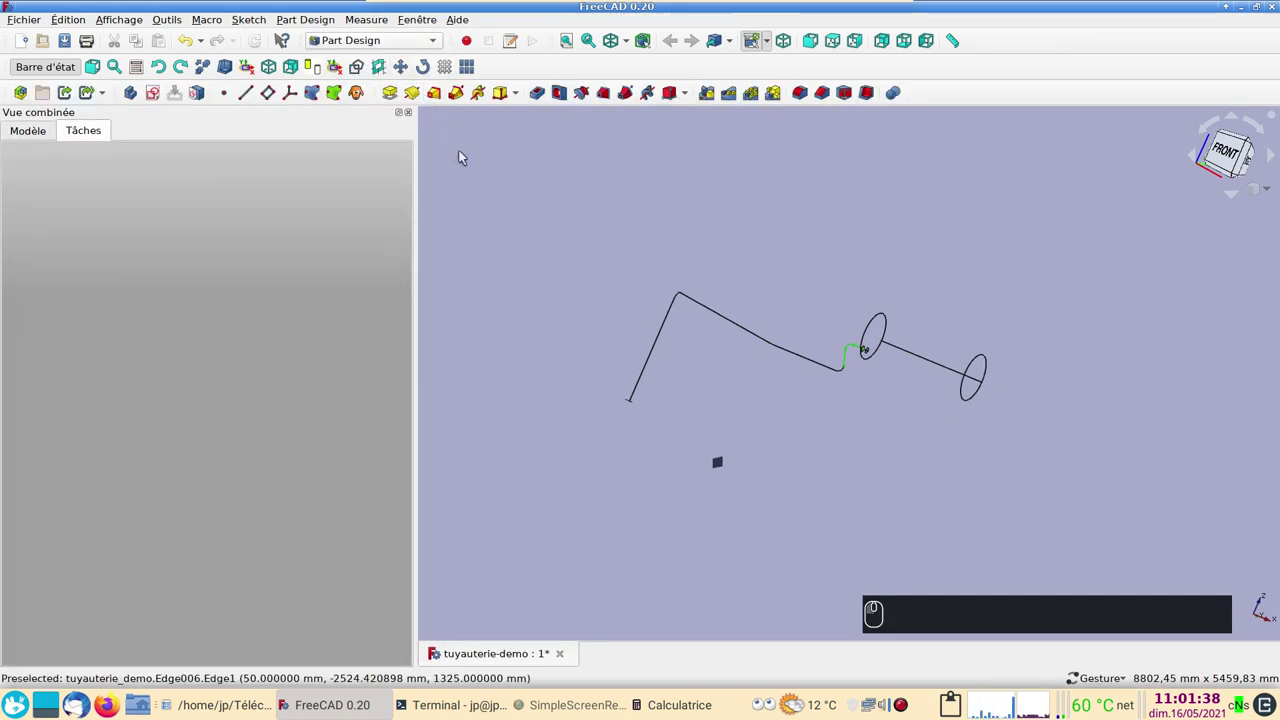
# In the Draft workbench, downgrade the fillets into plain edges Edge010, Edge011 and Edge012.
pyautogui.moveTo(468, 160); pyautogui.dragTo(435, 170)
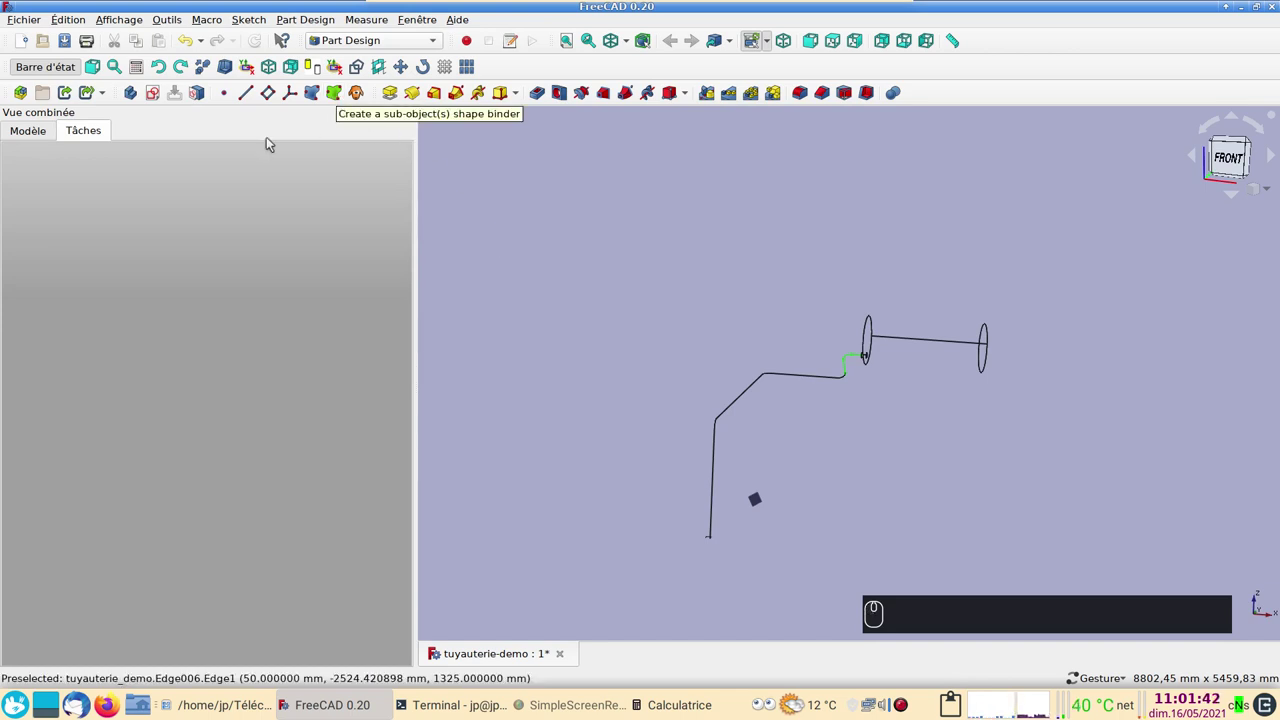
pyautogui.click(40, 138)
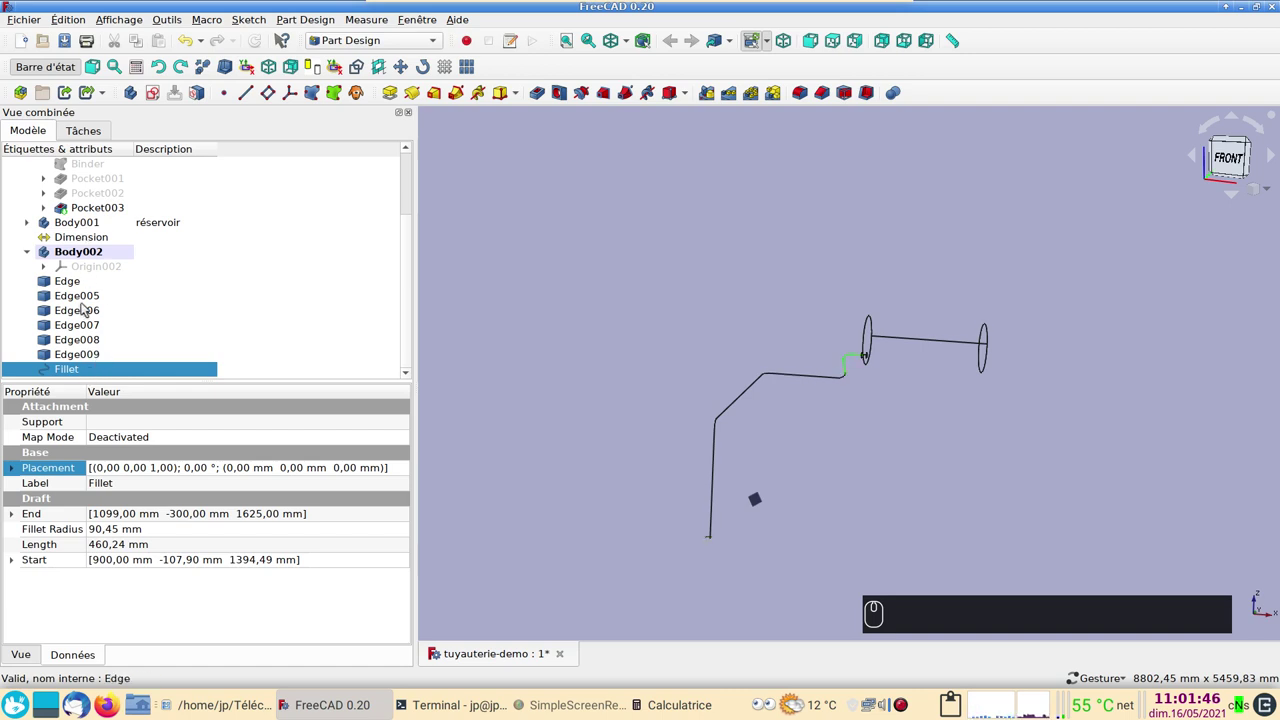
pyautogui.click(73, 376)
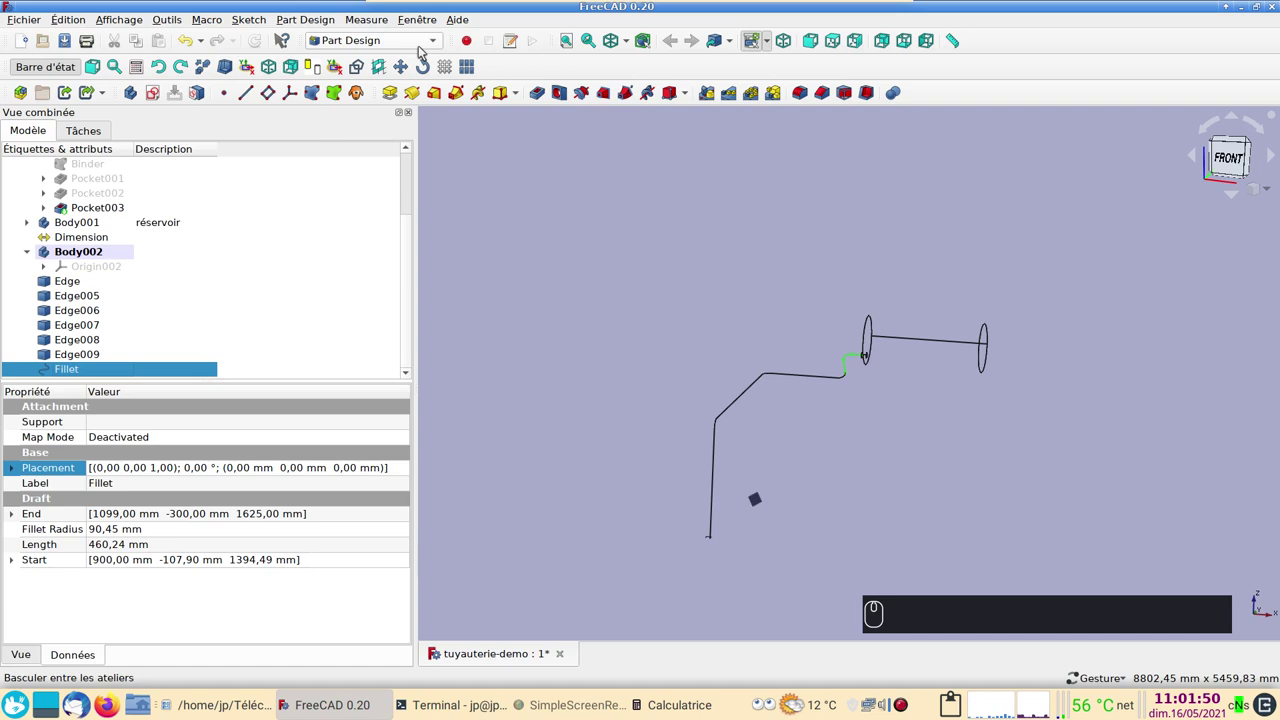
pyautogui.click(423, 51)
pyautogui.click(400, 20)
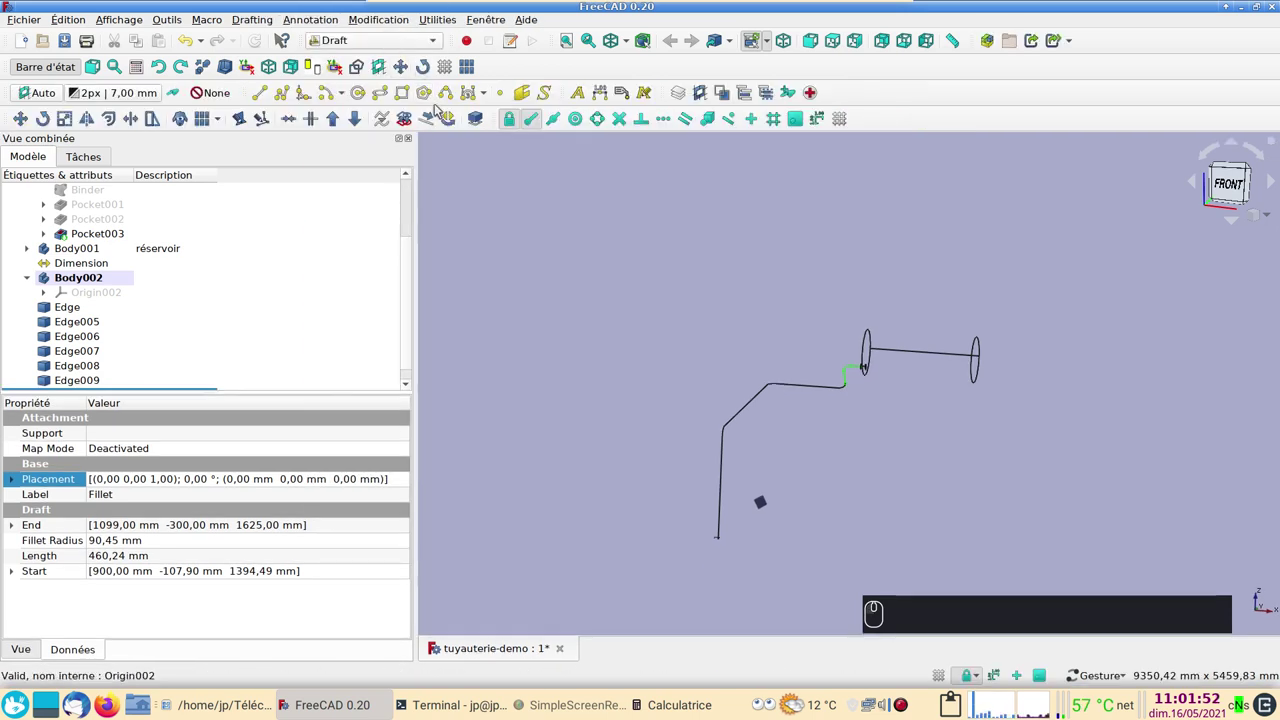
pyautogui.click(357, 123)
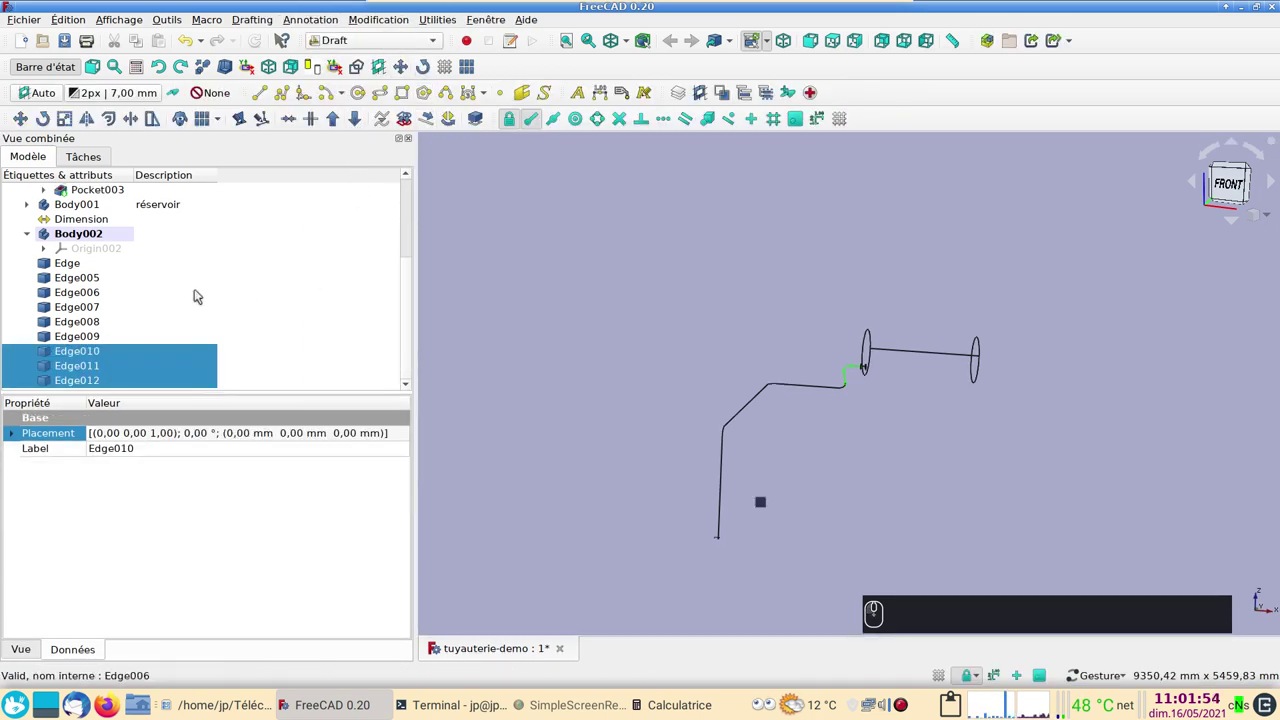
# Return to Part Design and select the first path edge in Body002.
pyautogui.click(388, 44)
pyautogui.click(393, 77)
pyautogui.moveTo(393, 79); pyautogui.dragTo(149, 140)
pyautogui.click(28, 132)
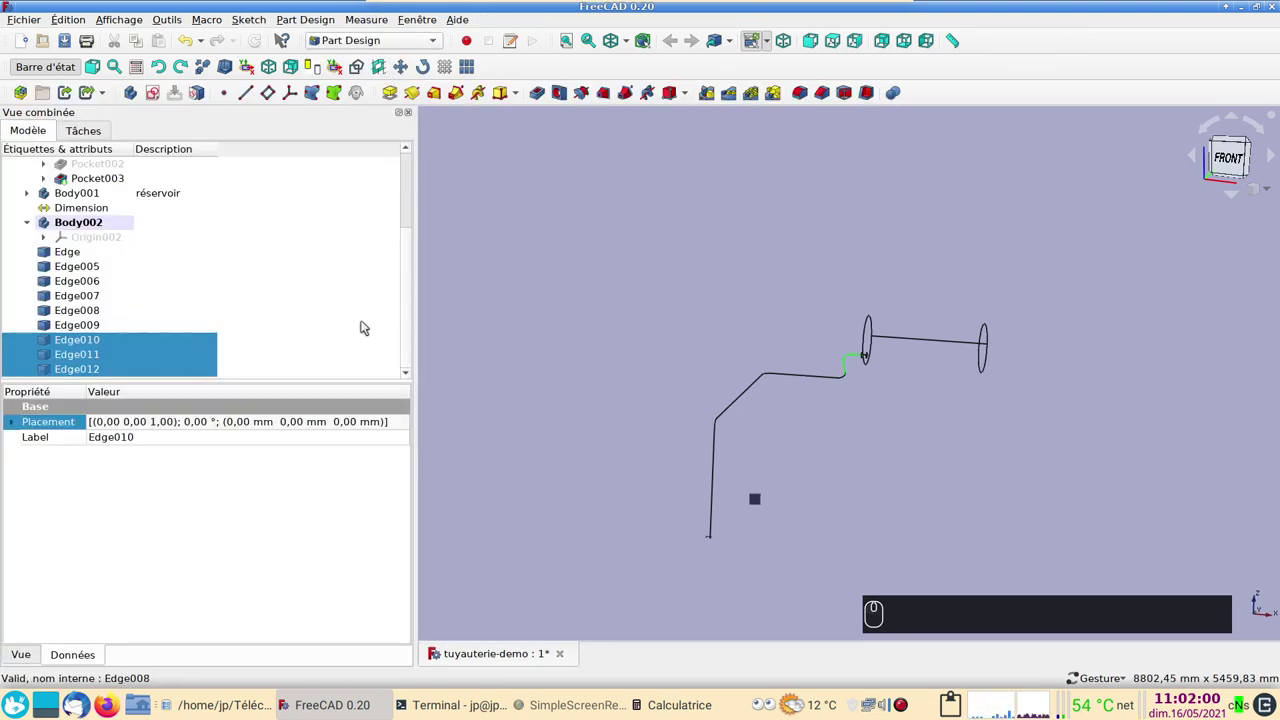
pyautogui.click(84, 259)
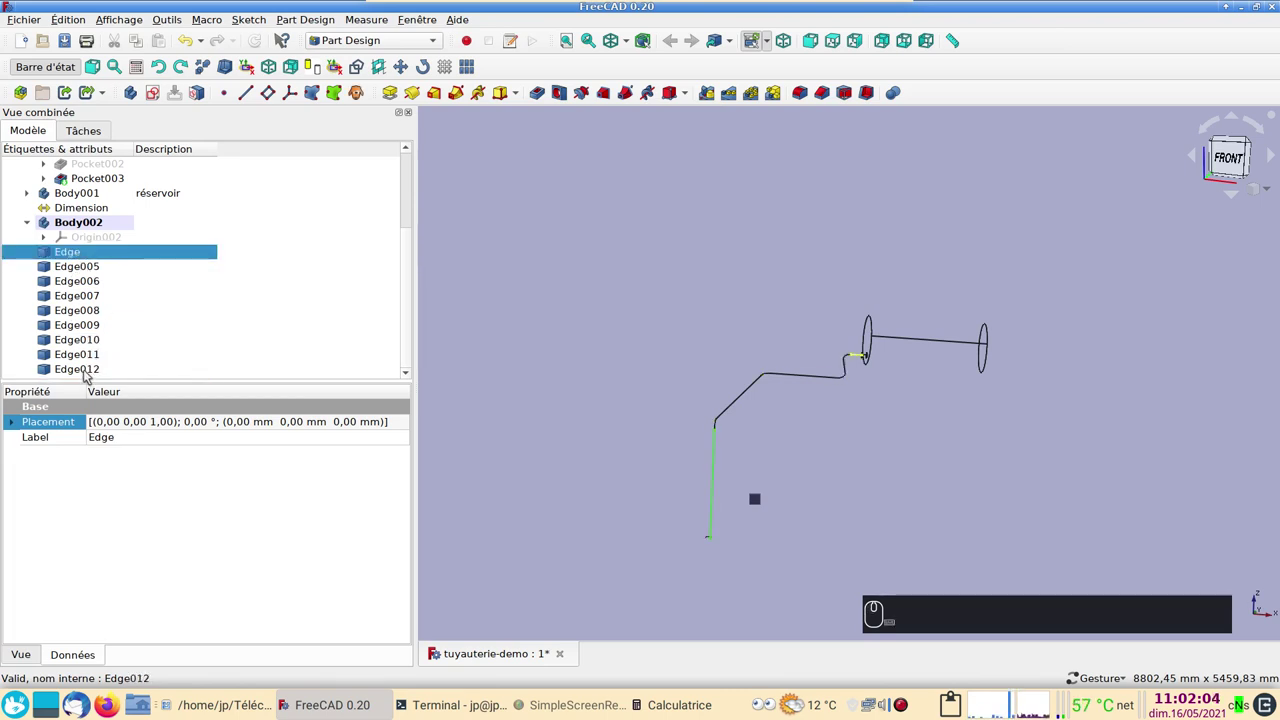
# Build Binder001 from all path edges Edge through Edge012 and hide the source edges.
pyautogui.click(88, 377)
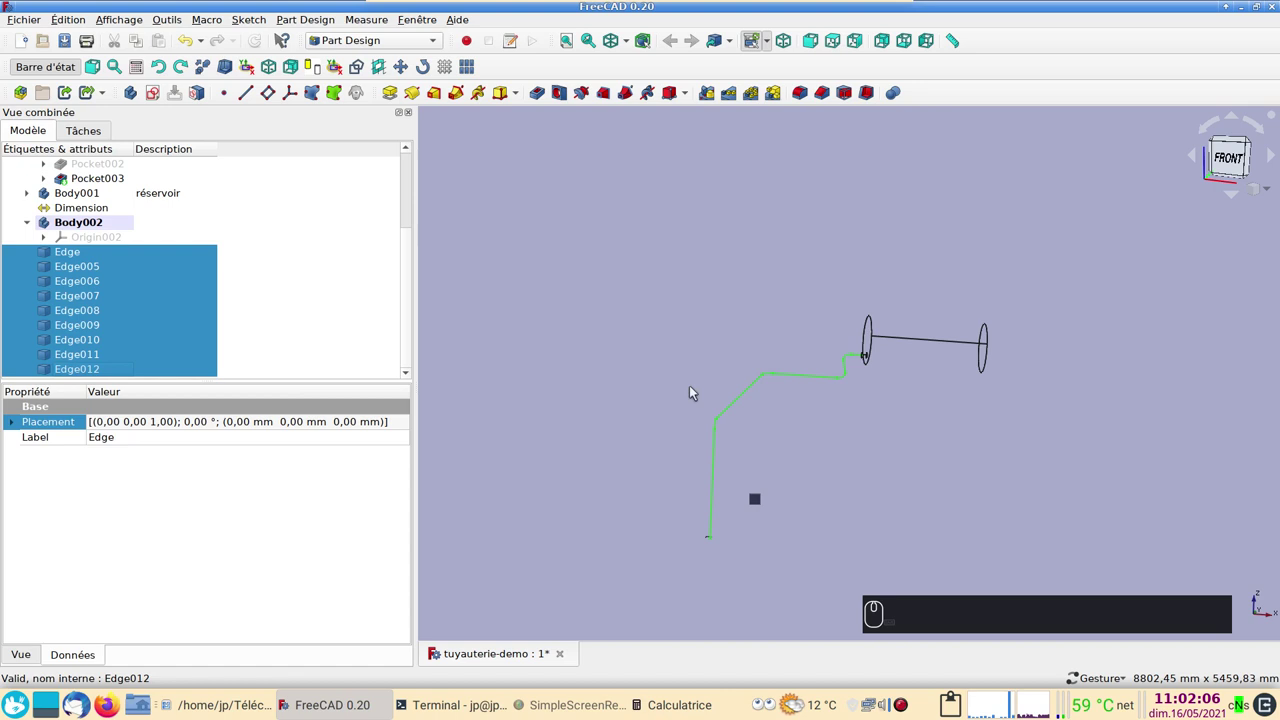
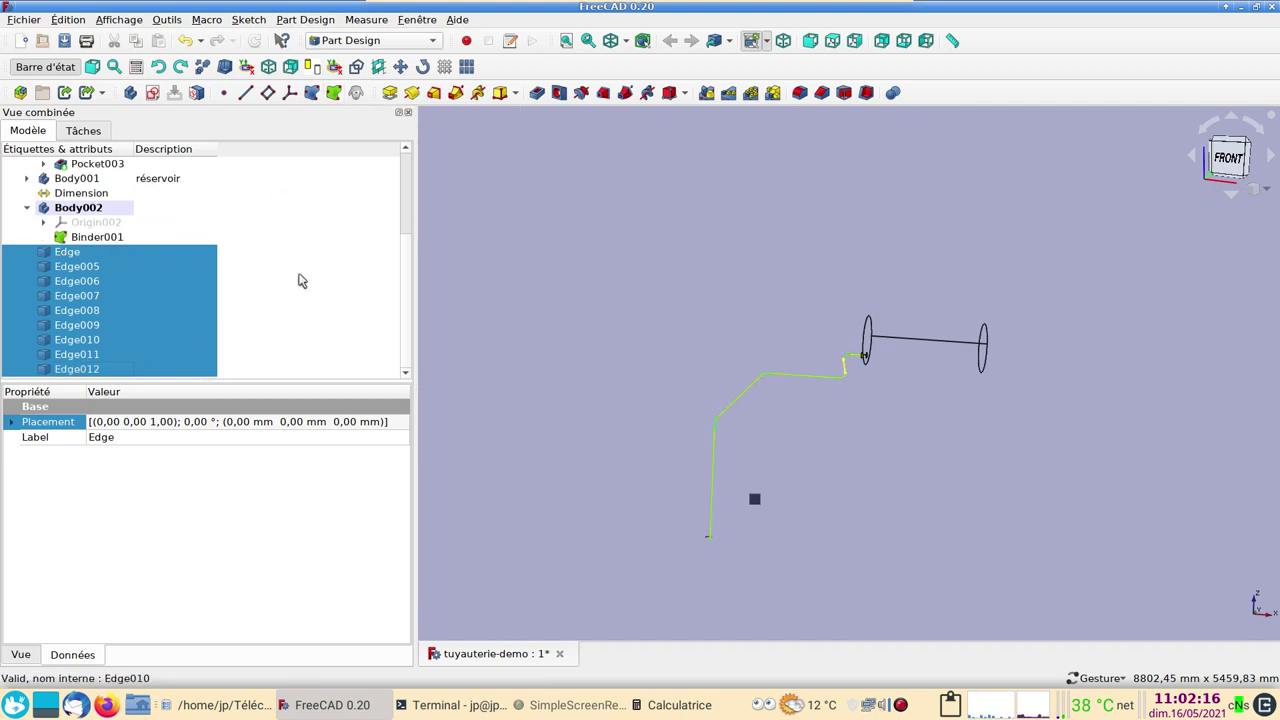
pyautogui.press('space')
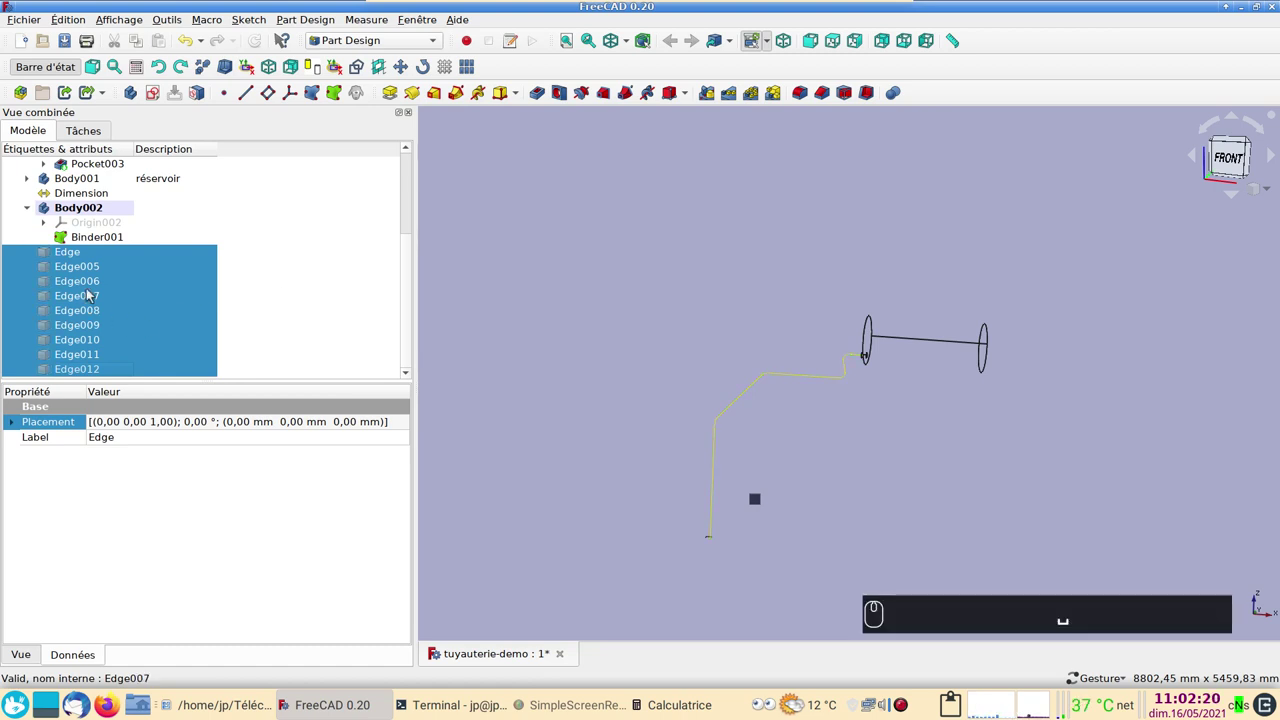
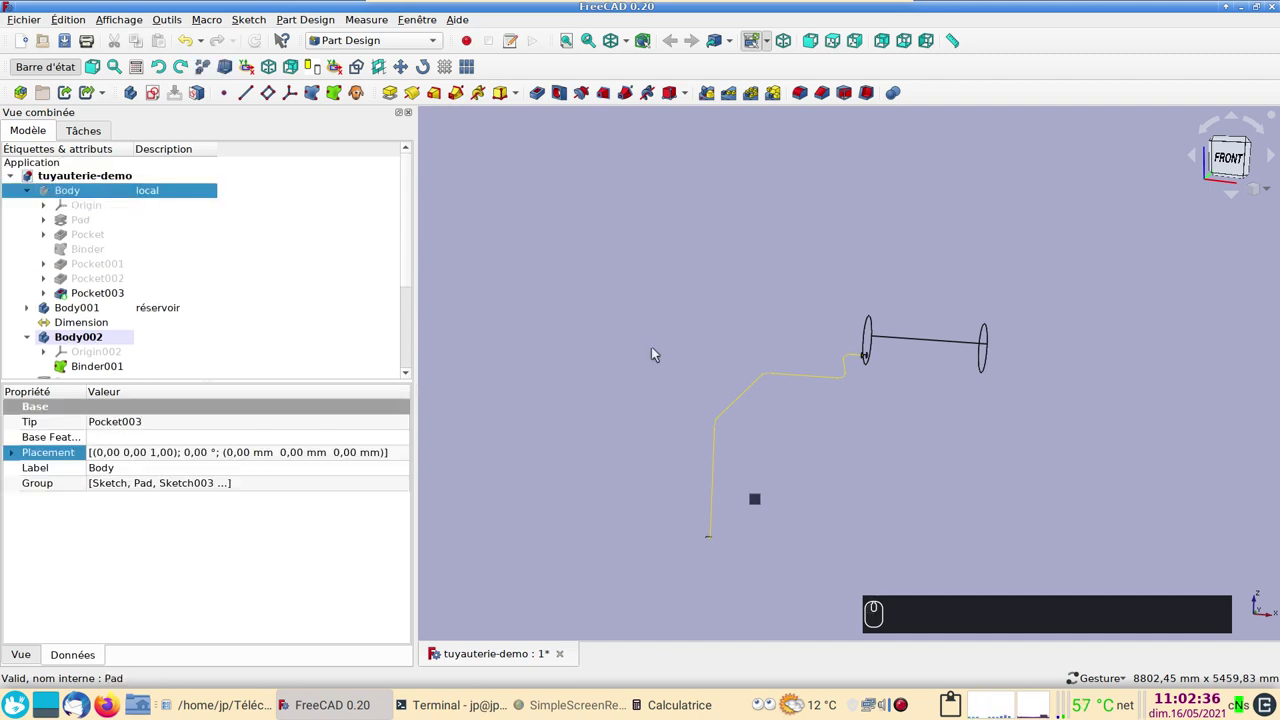
# Show the tank body, frame the corner channel and select Pocket003's circular end face for Binder002.
pyautogui.press('space')
pyautogui.click(628, 526)
pyautogui.middleClick(574, 496)
pyautogui.moveTo(574, 496); pyautogui.dragTo(430, 461)
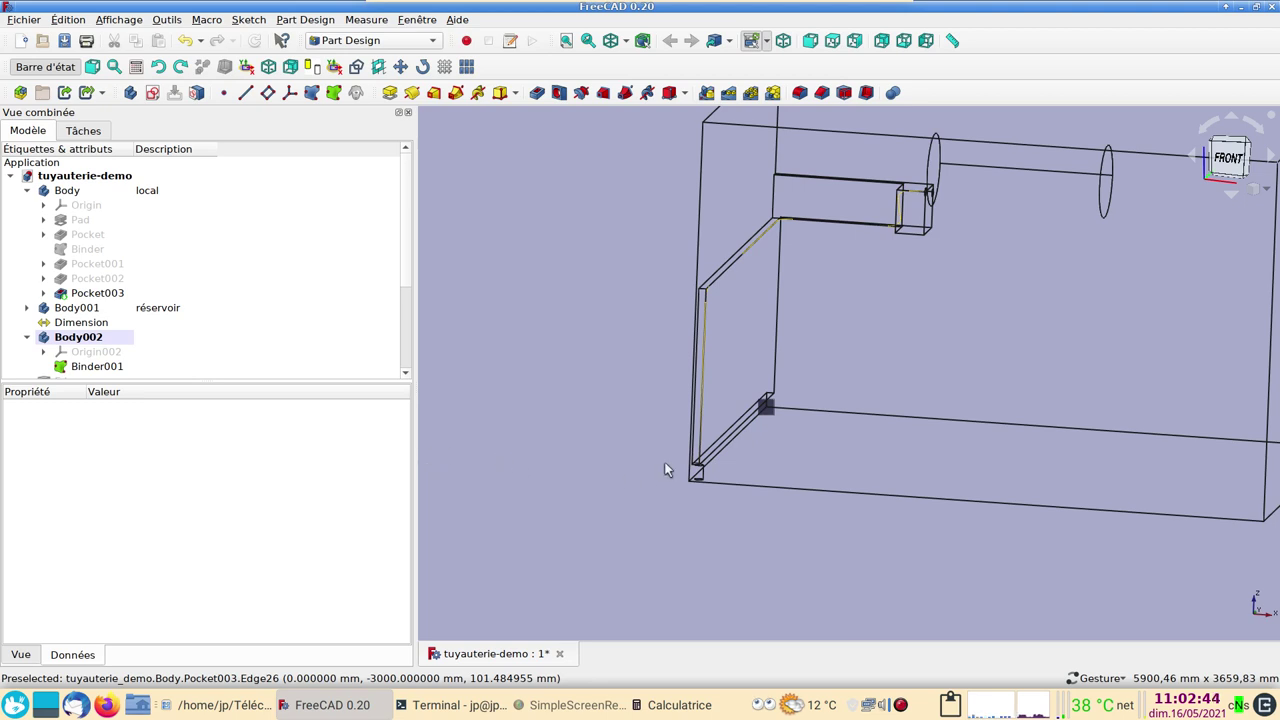
pyautogui.middleClick(706, 472)
pyautogui.moveTo(840, 506); pyautogui.dragTo(770, 367)
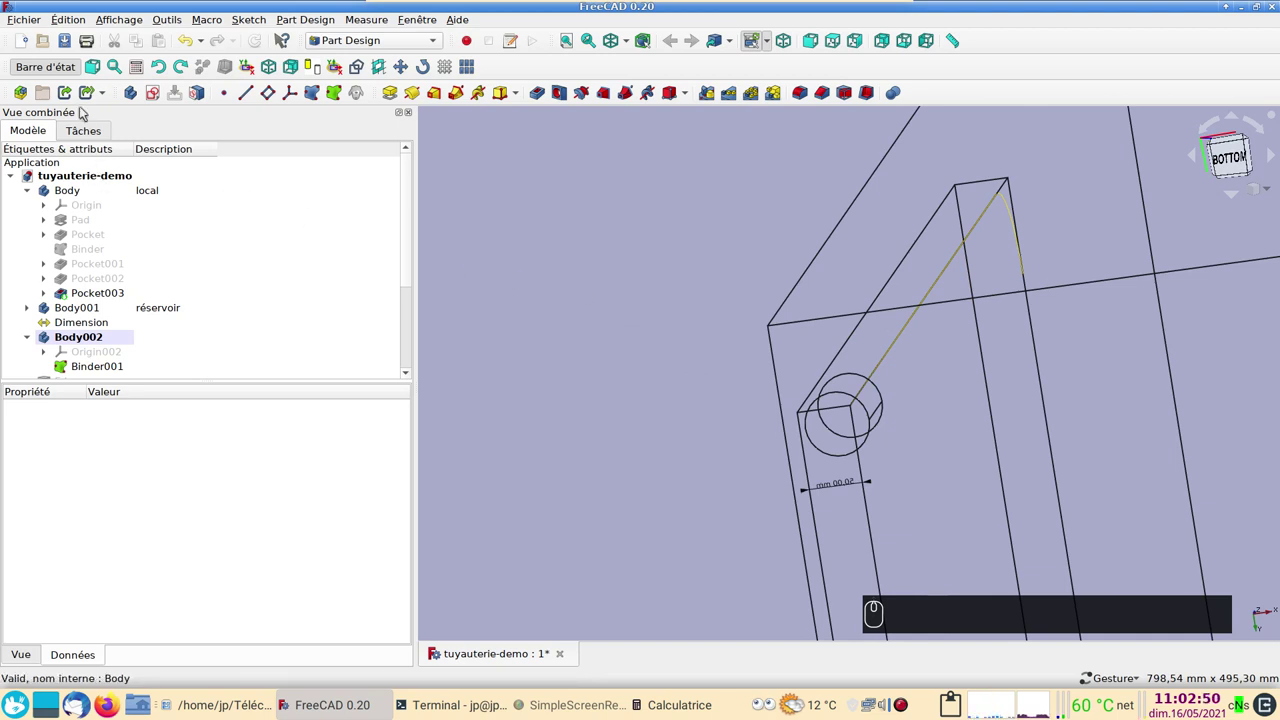
pyautogui.press('2')
pyautogui.moveTo(613, 365); pyautogui.dragTo(632, 330)
pyautogui.click(662, 346)
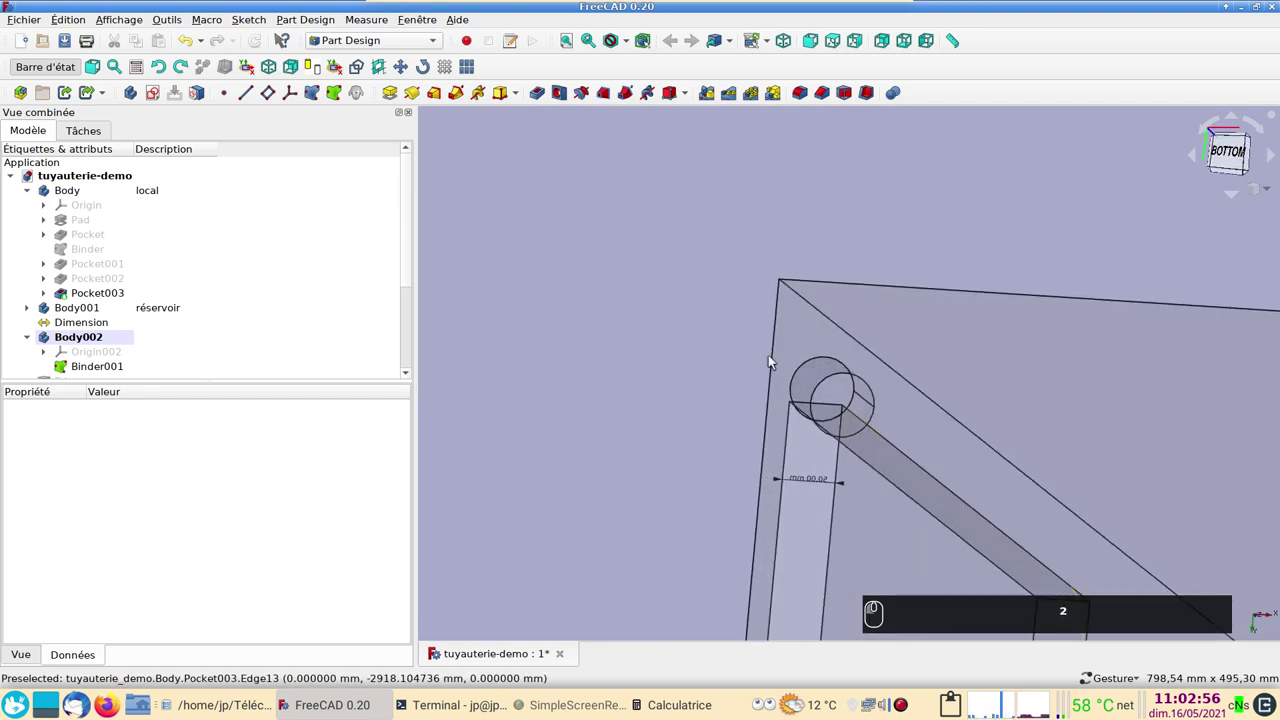
pyautogui.click(840, 400)
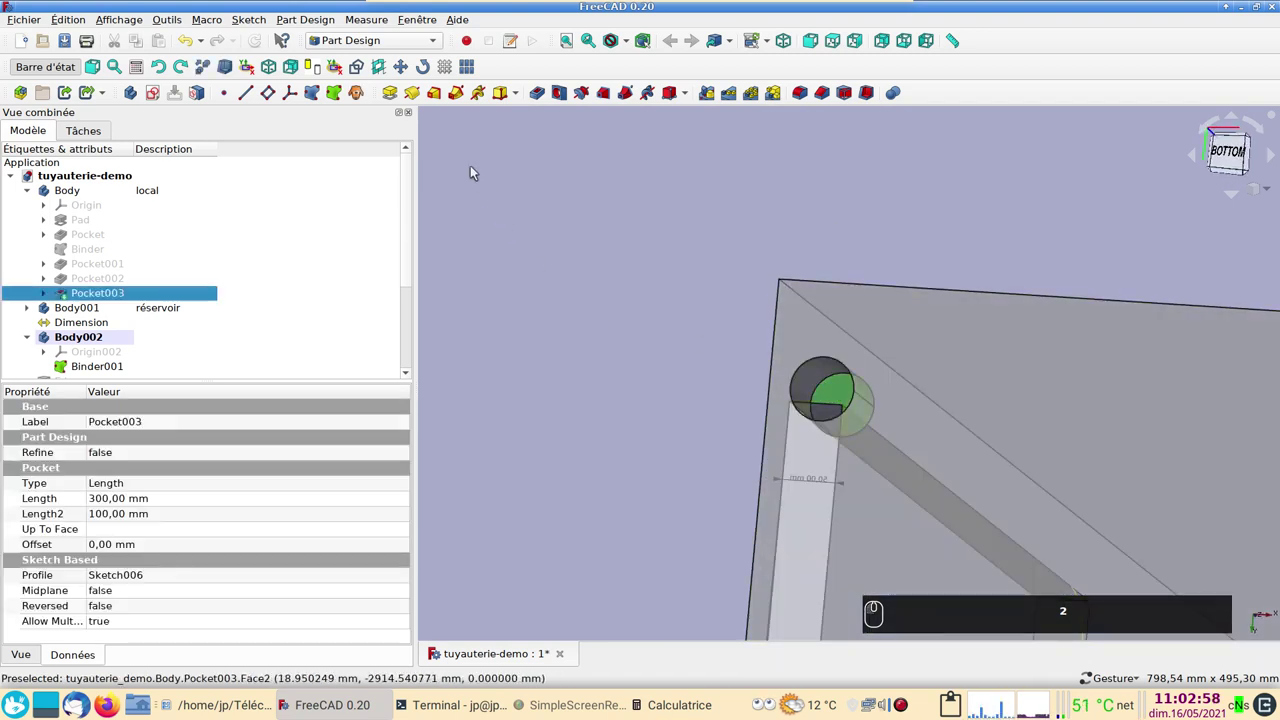
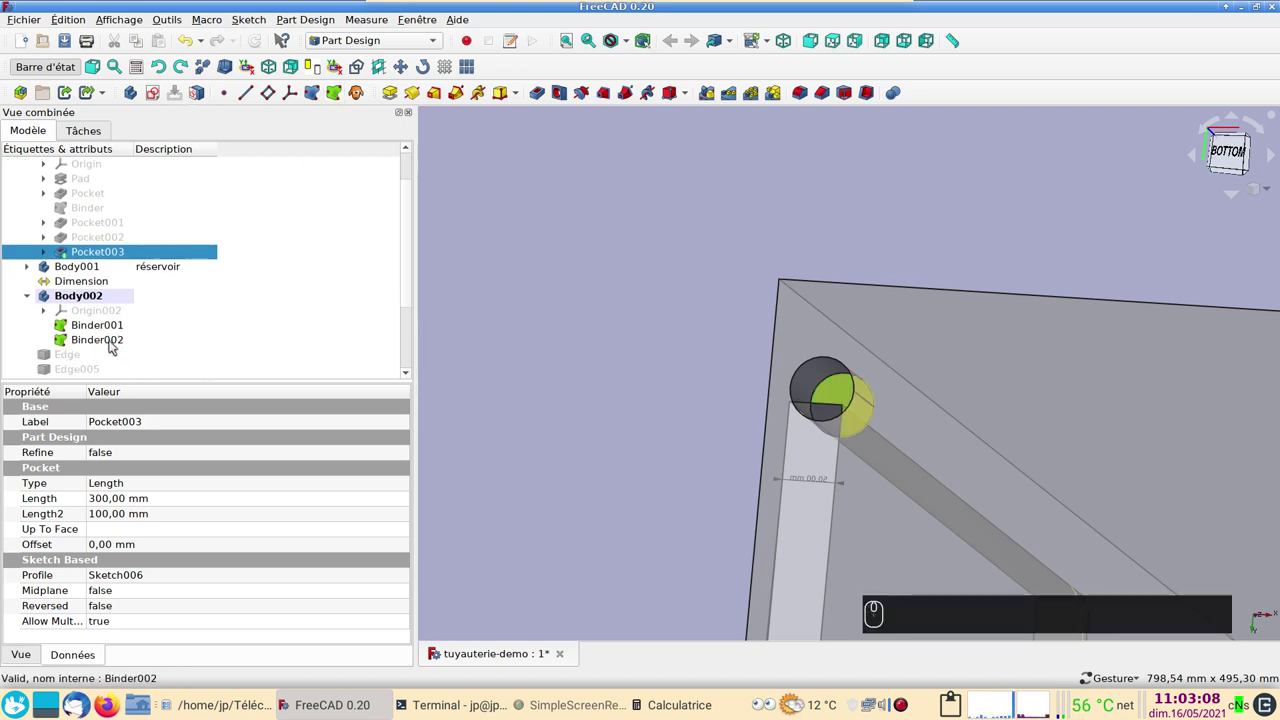
# Describe Body002 as chemin and start a new sketch on Binder002's circular face.
pyautogui.click(158, 297)
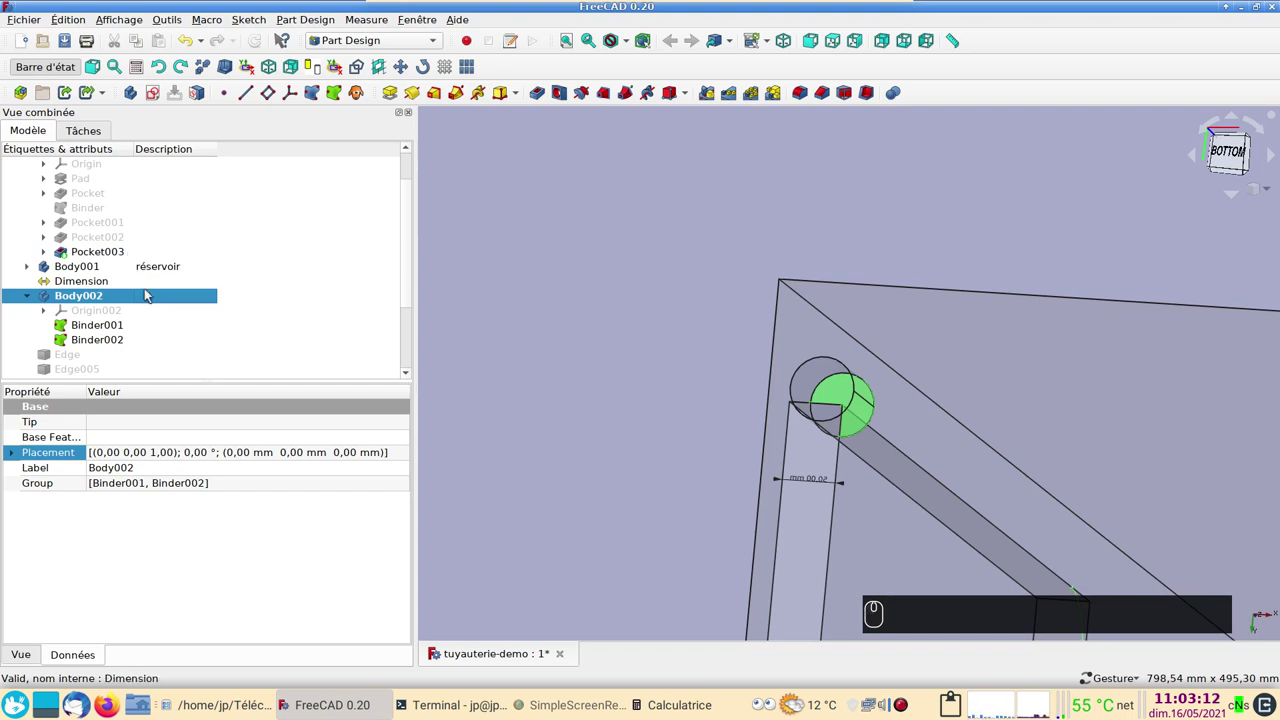
pyautogui.click(165, 301)
pyautogui.press('F2')
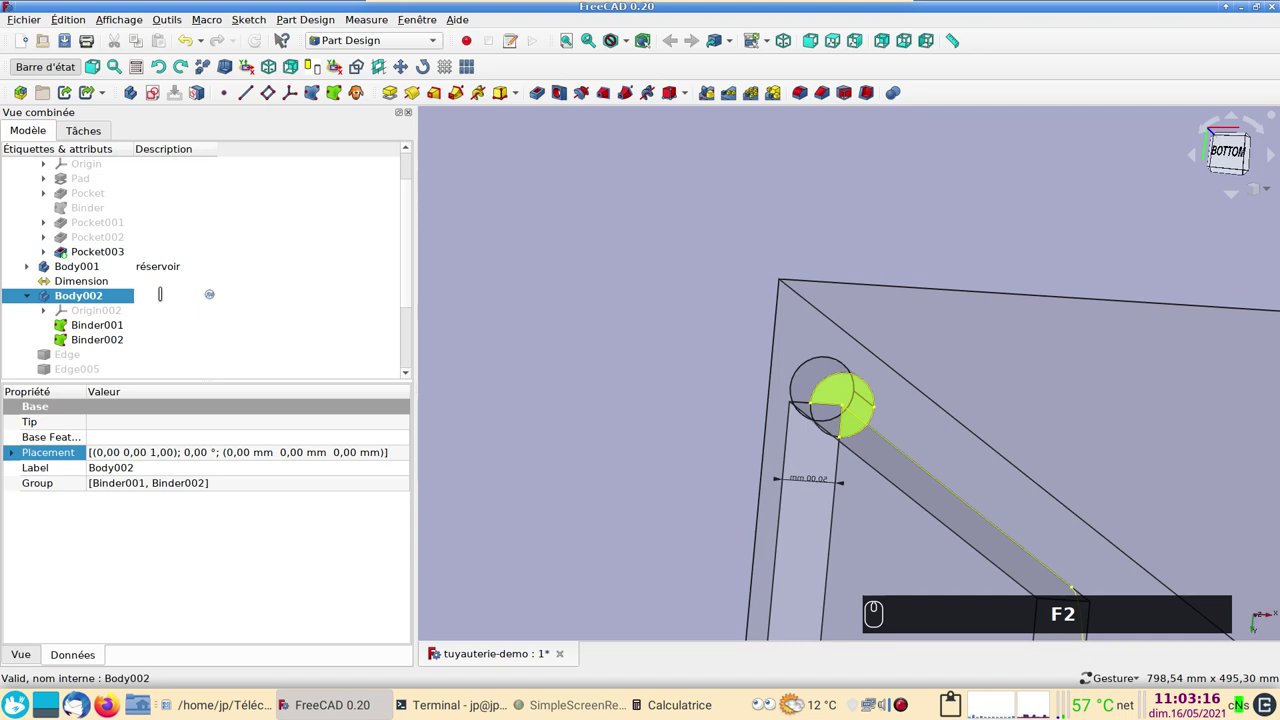
pyautogui.write('hemin')
pyautogui.press('Return')
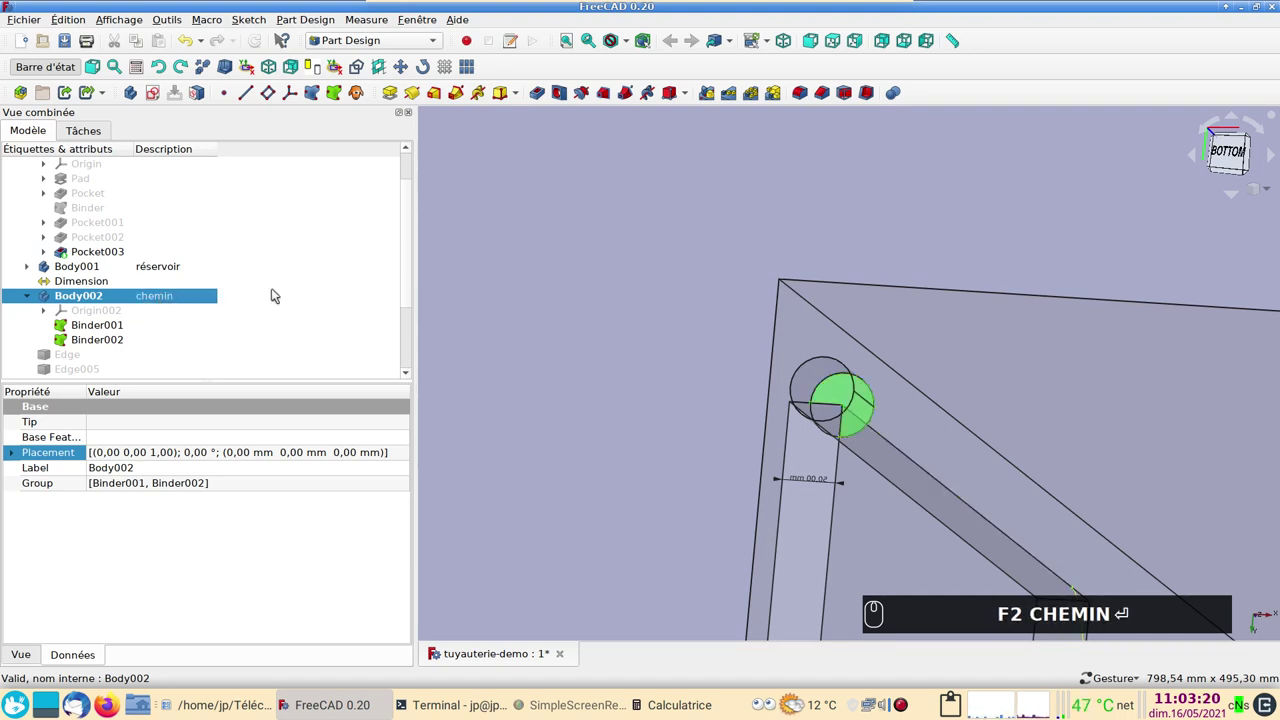
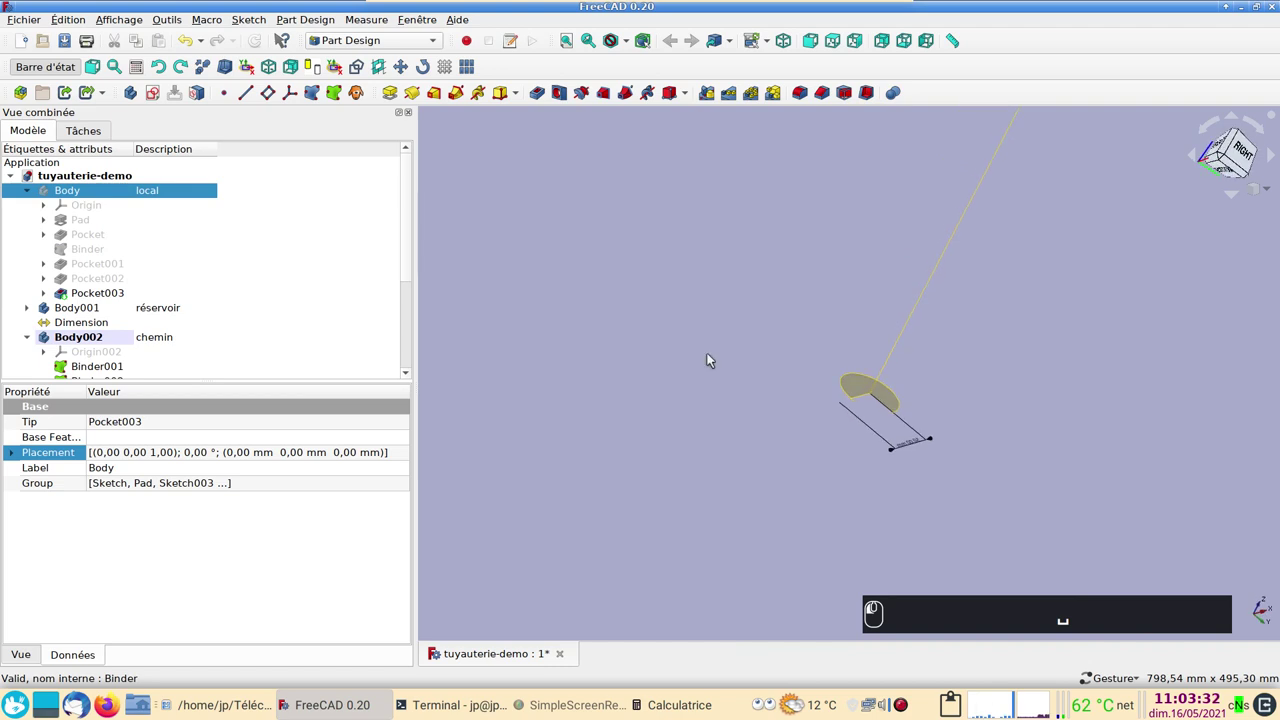
pyautogui.click(855, 392)
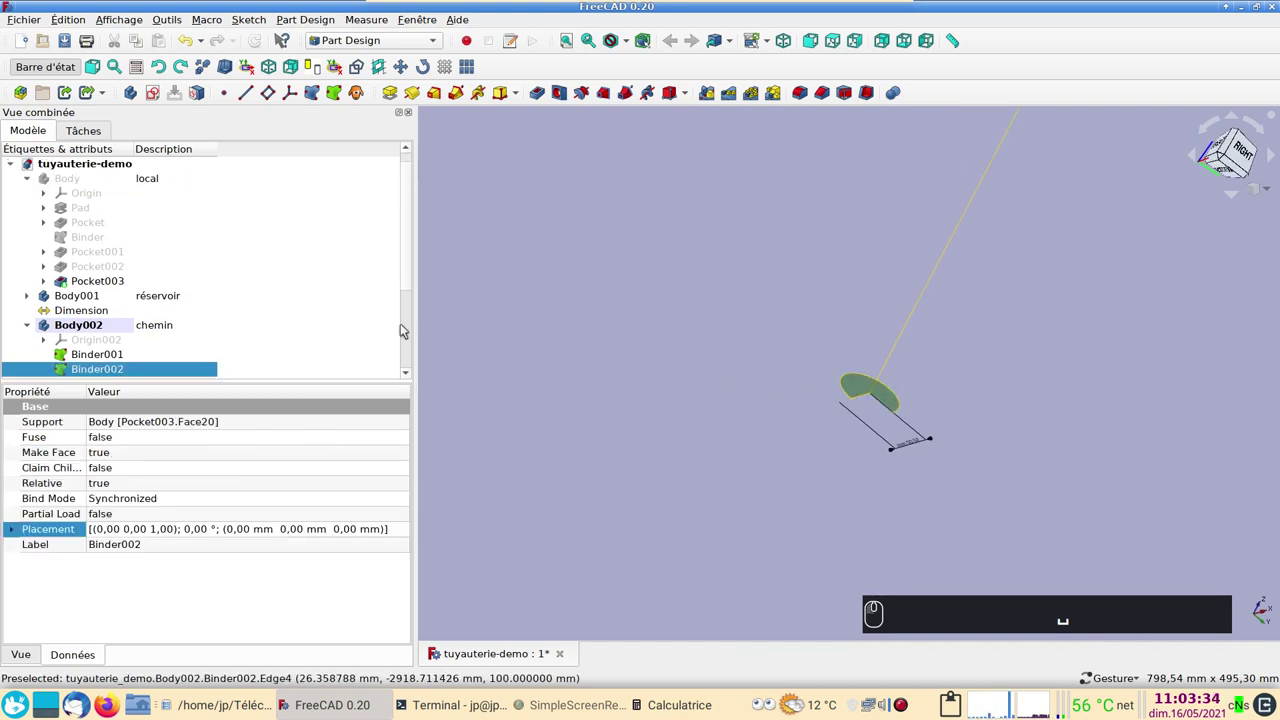
pyautogui.click(155, 98)
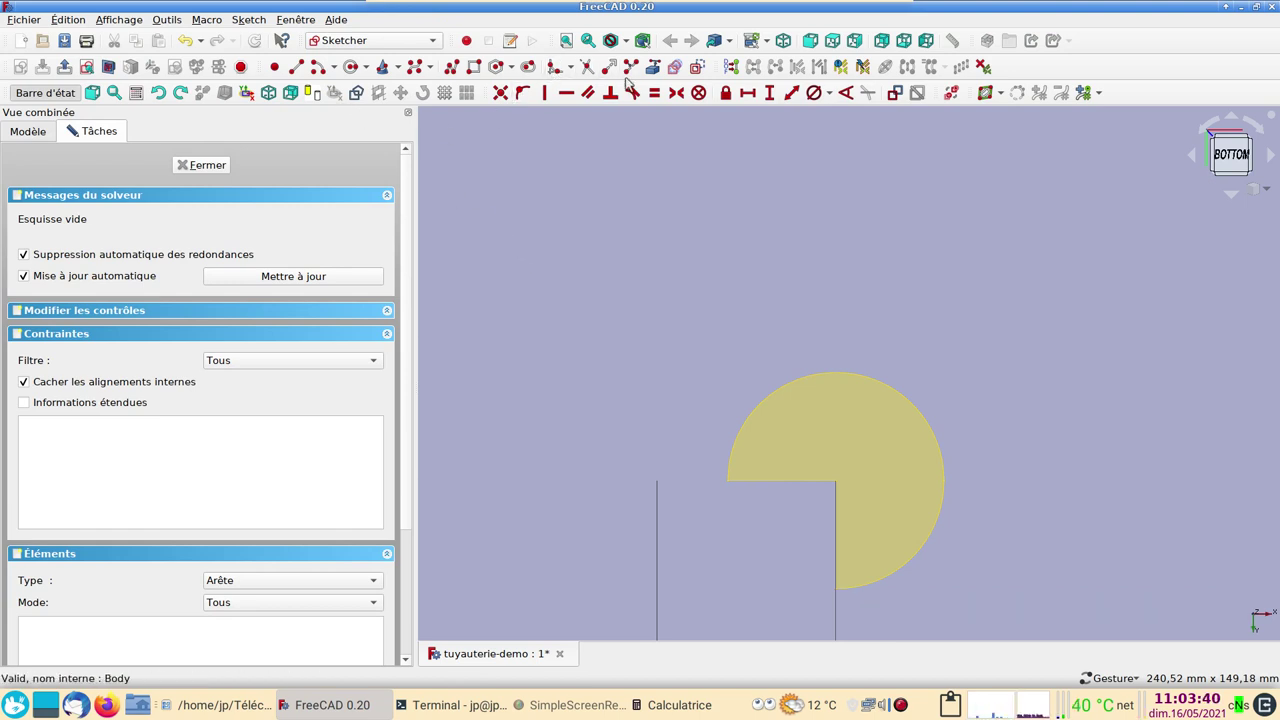
# Reference the face's arc, draw the outer circle on its centre and constrain its diameter to 60.3 mm.
pyautogui.click(660, 71)
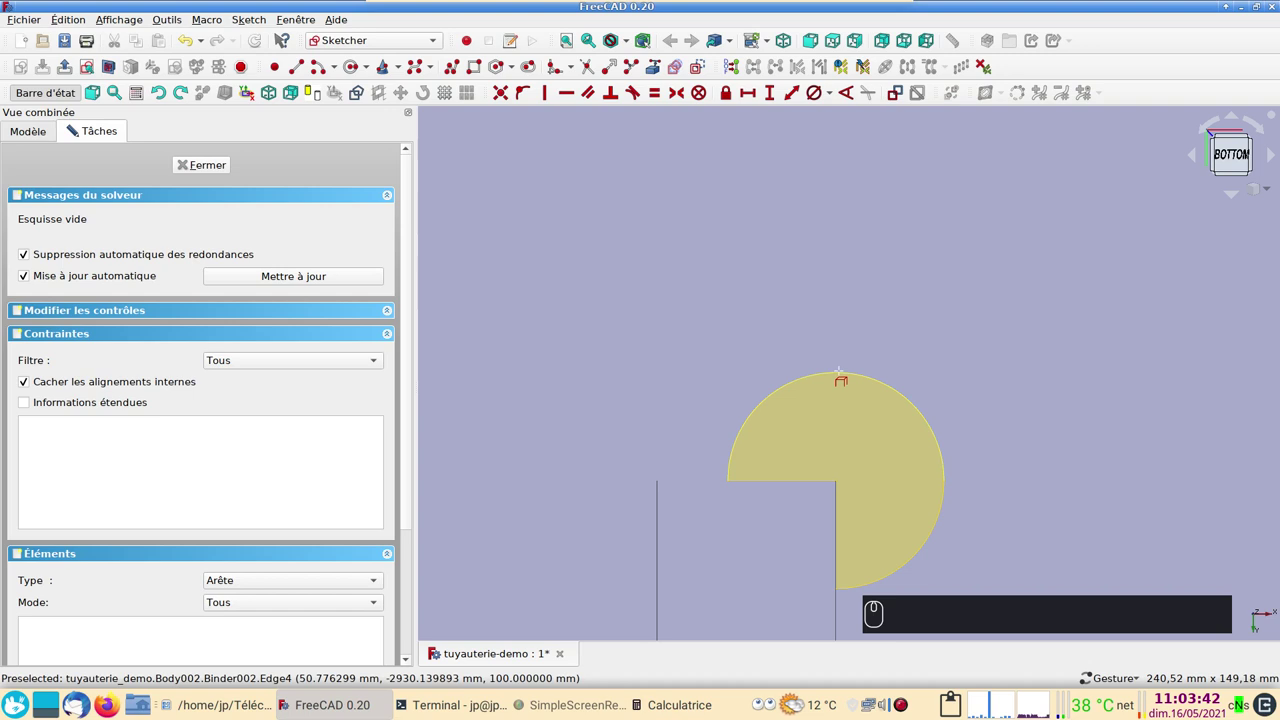
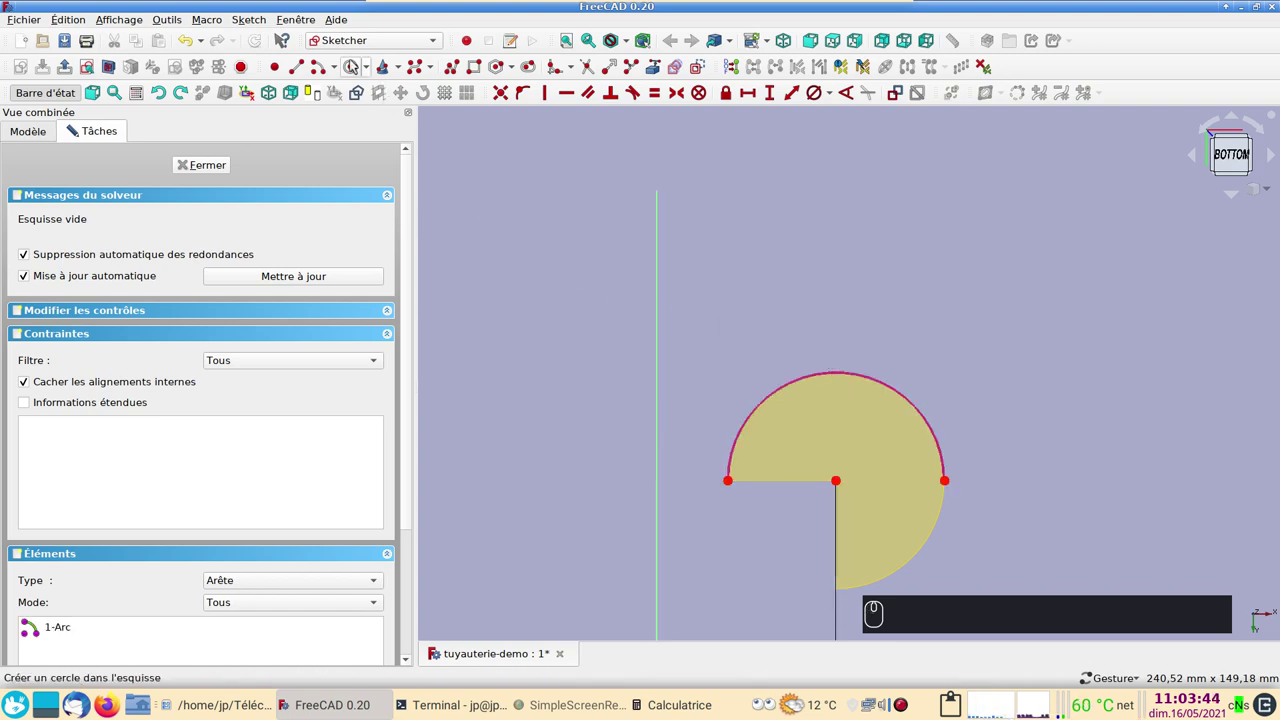
pyautogui.click(356, 68)
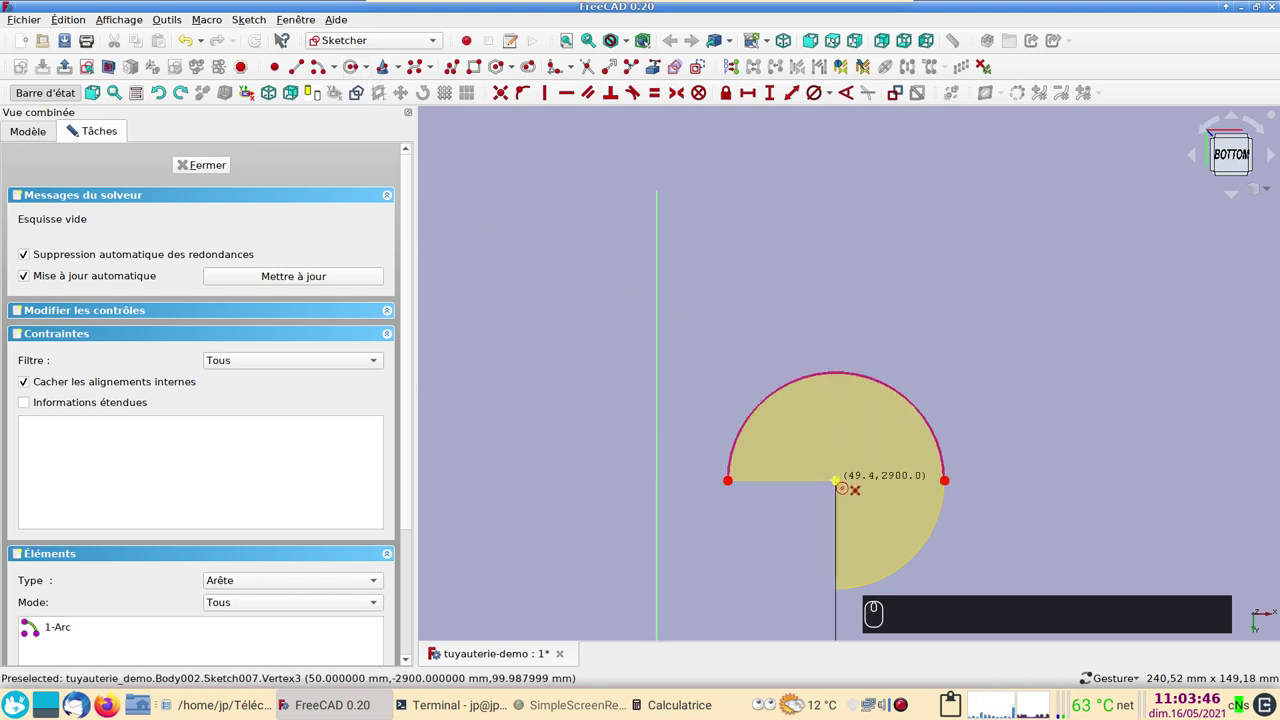
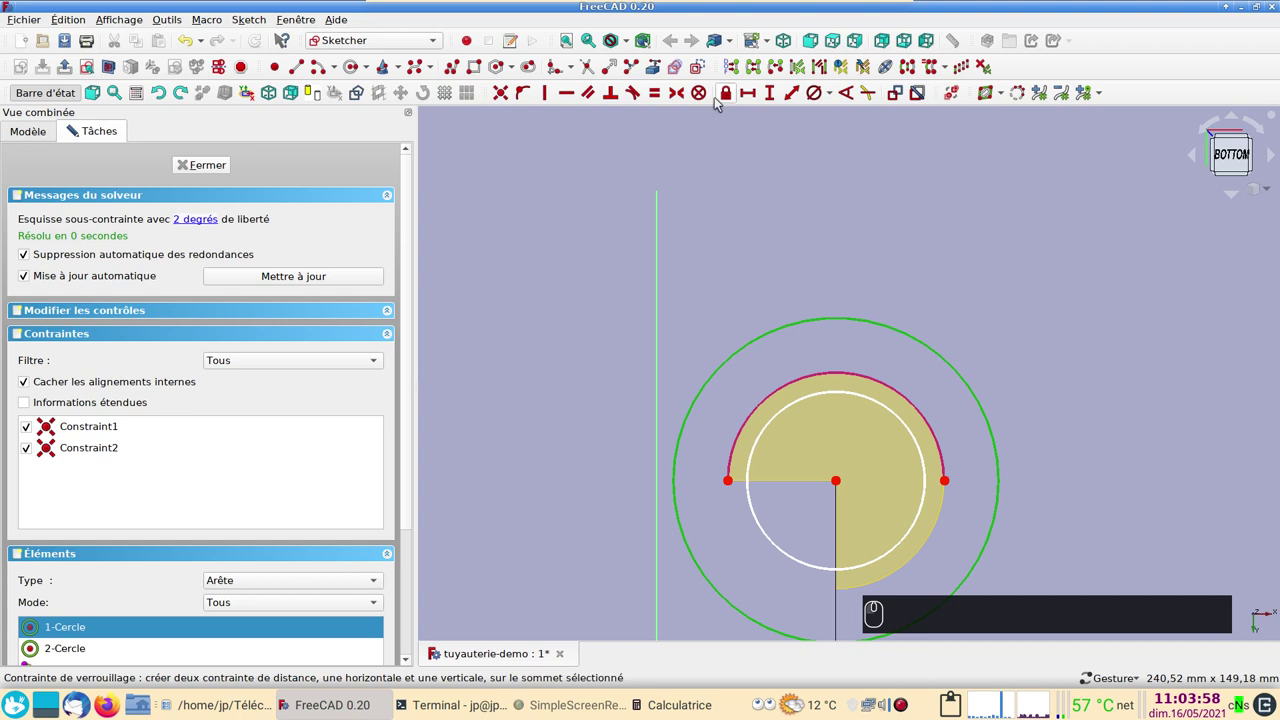
pyautogui.moveTo(832, 96); pyautogui.dragTo(749, 205)
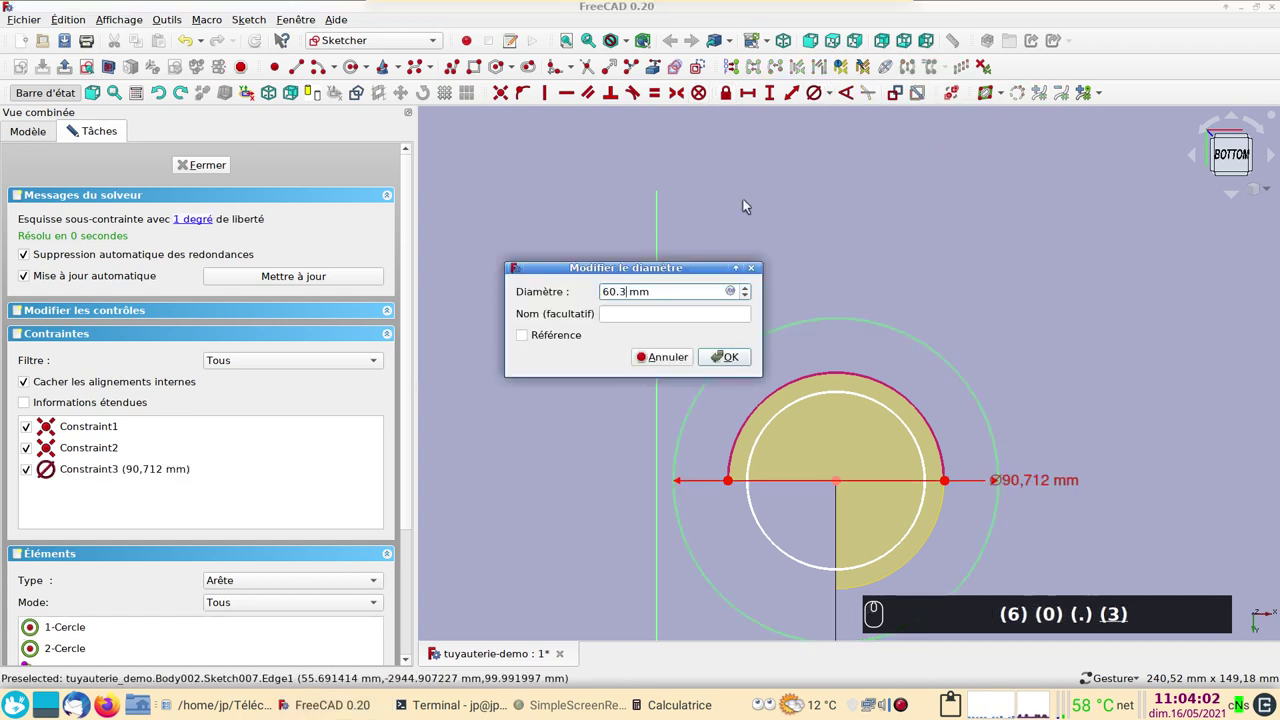
pyautogui.write('(6) (0) (.) (3)')
pyautogui.press('Return')
pyautogui.press('Return')
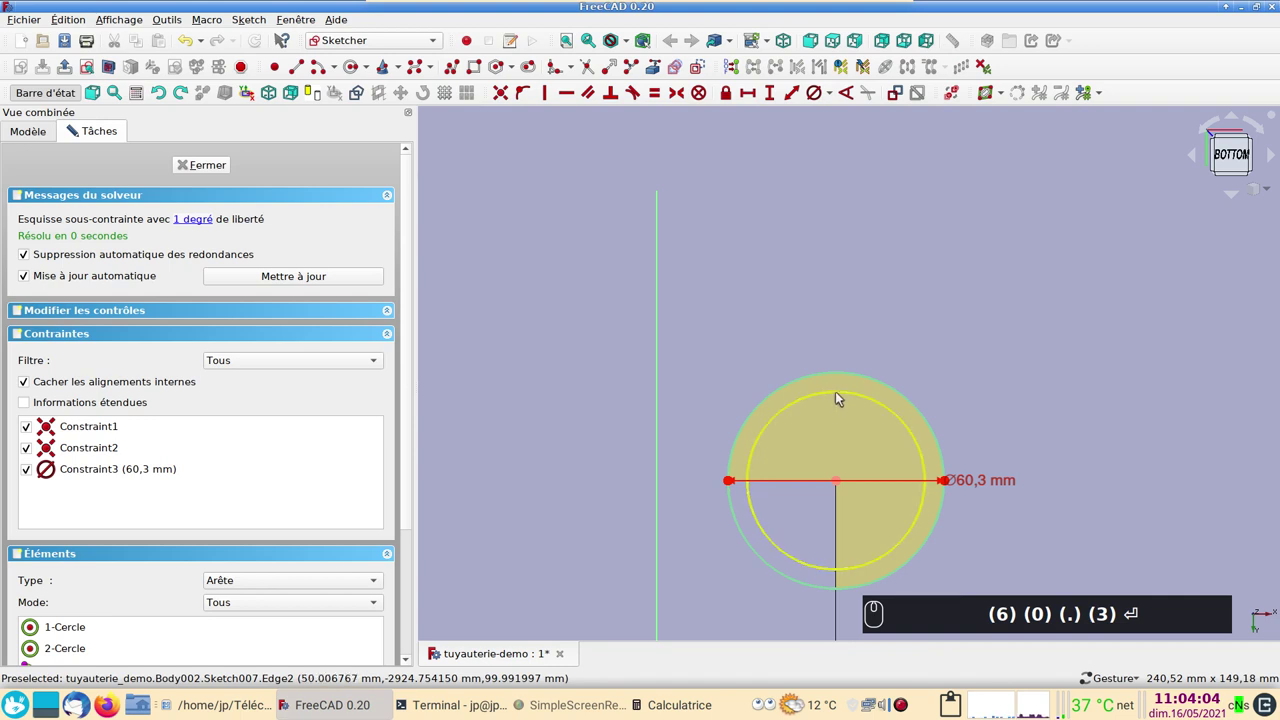
# Constrain the inner circle's diameter to 60.3-4 mm, giving 56.3 mm, and close Sketch007.
pyautogui.click(842, 397)
pyautogui.click(818, 100)
pyautogui.write('(6)')
pyautogui.write('(6) (0) (.) (3)')
pyautogui.press('-')
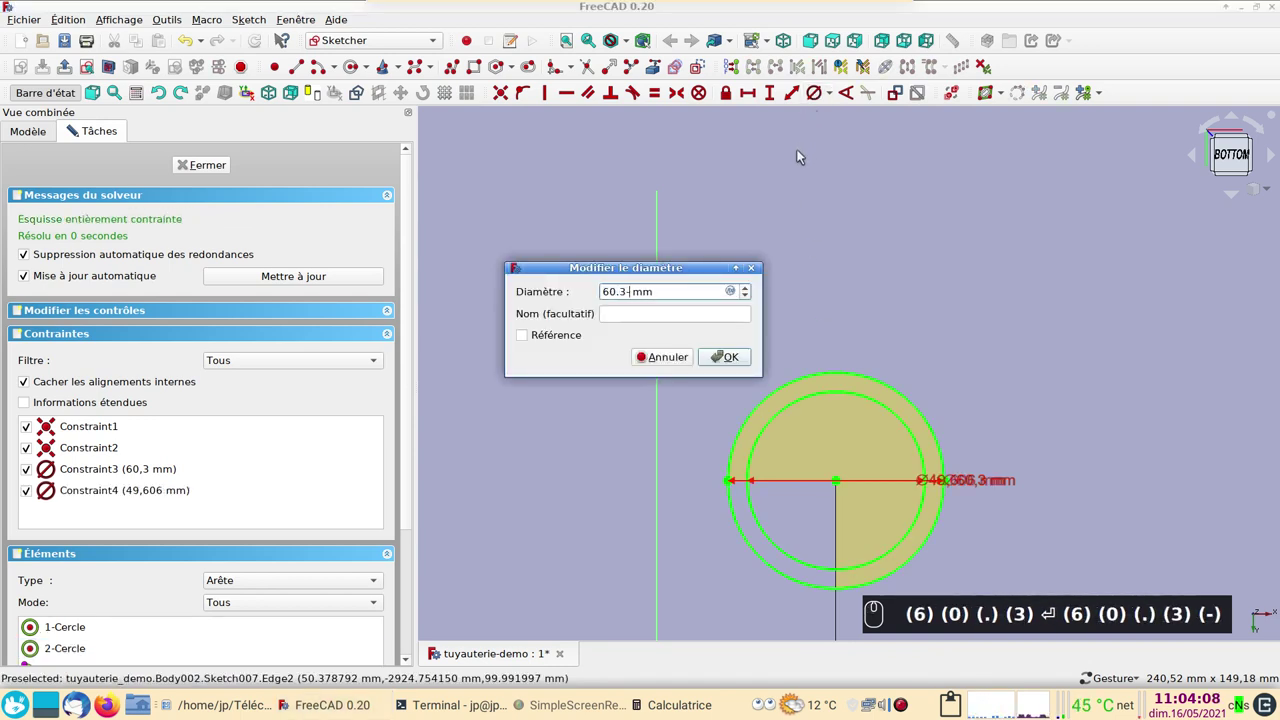
pyautogui.press('4')
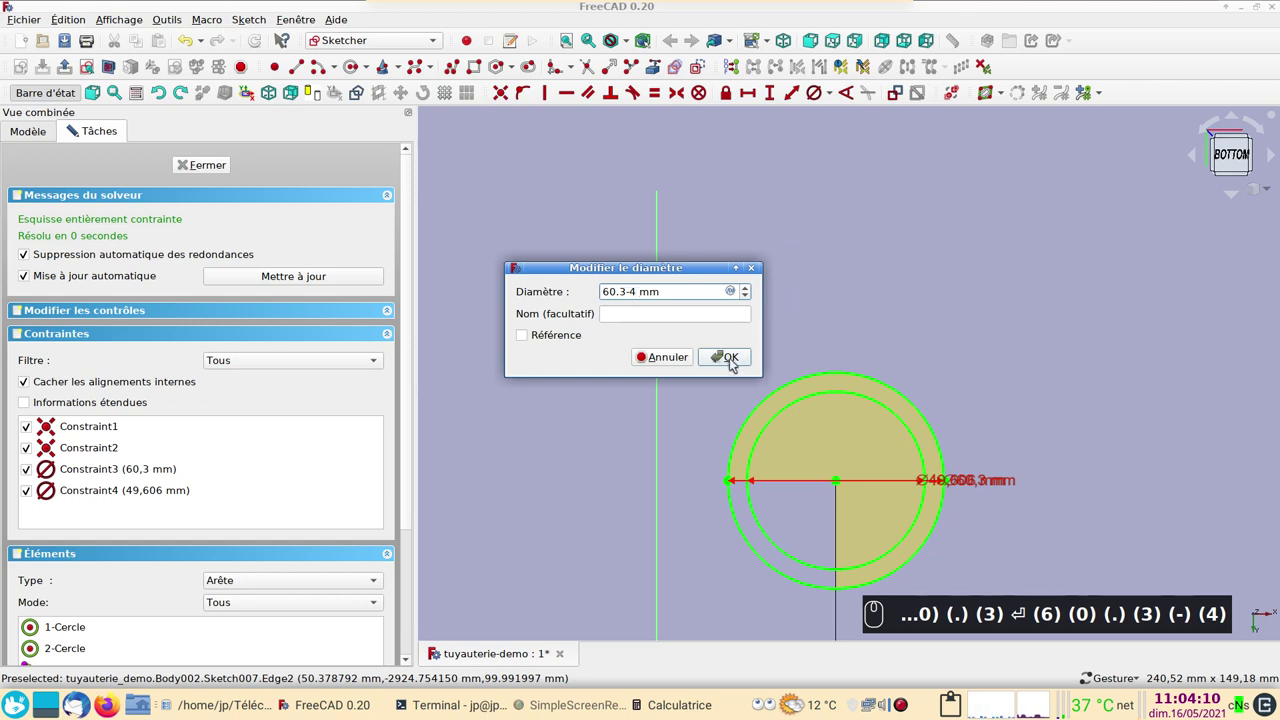
pyautogui.write('0) (.) (3) ⏎ (6) (0) (.) (3) (-) (4)')
# Sweep Sketch007's ring along the bent Binder001 path as an AdditivePipe tube.
pyautogui.moveTo(734, 365); pyautogui.dragTo(520, 268)
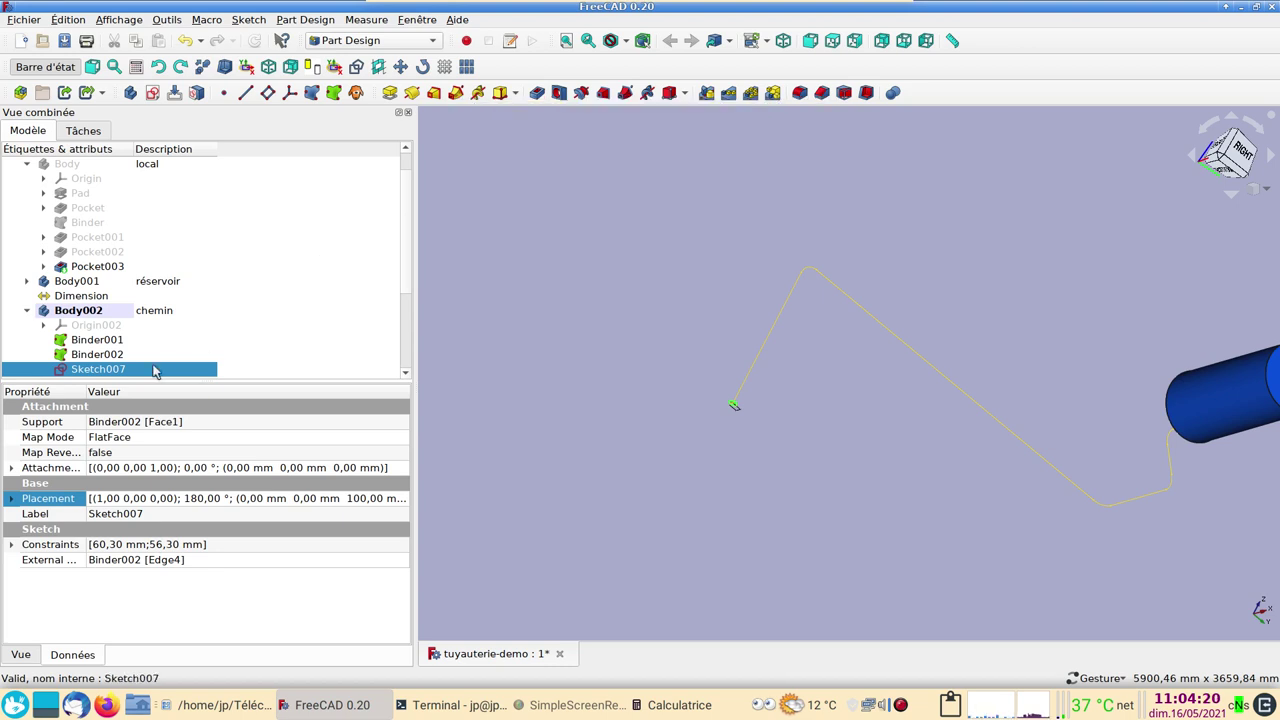
pyautogui.click(159, 369)
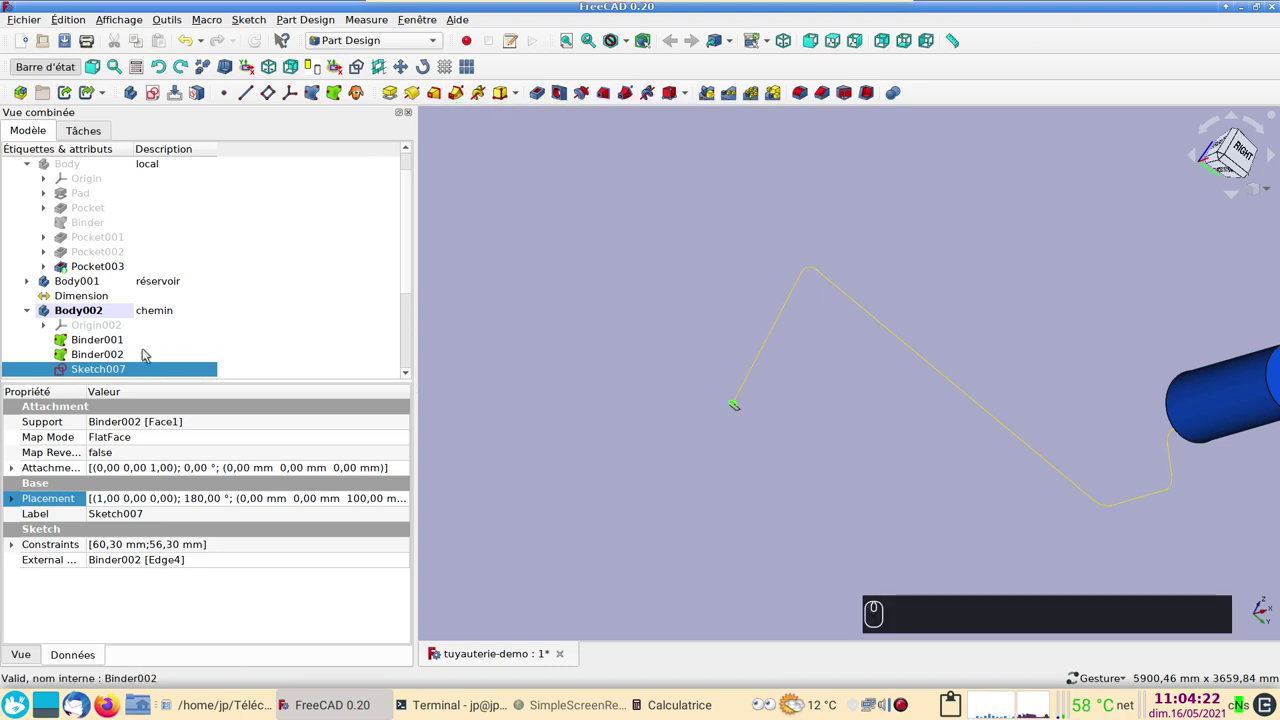
pyautogui.click(461, 100)
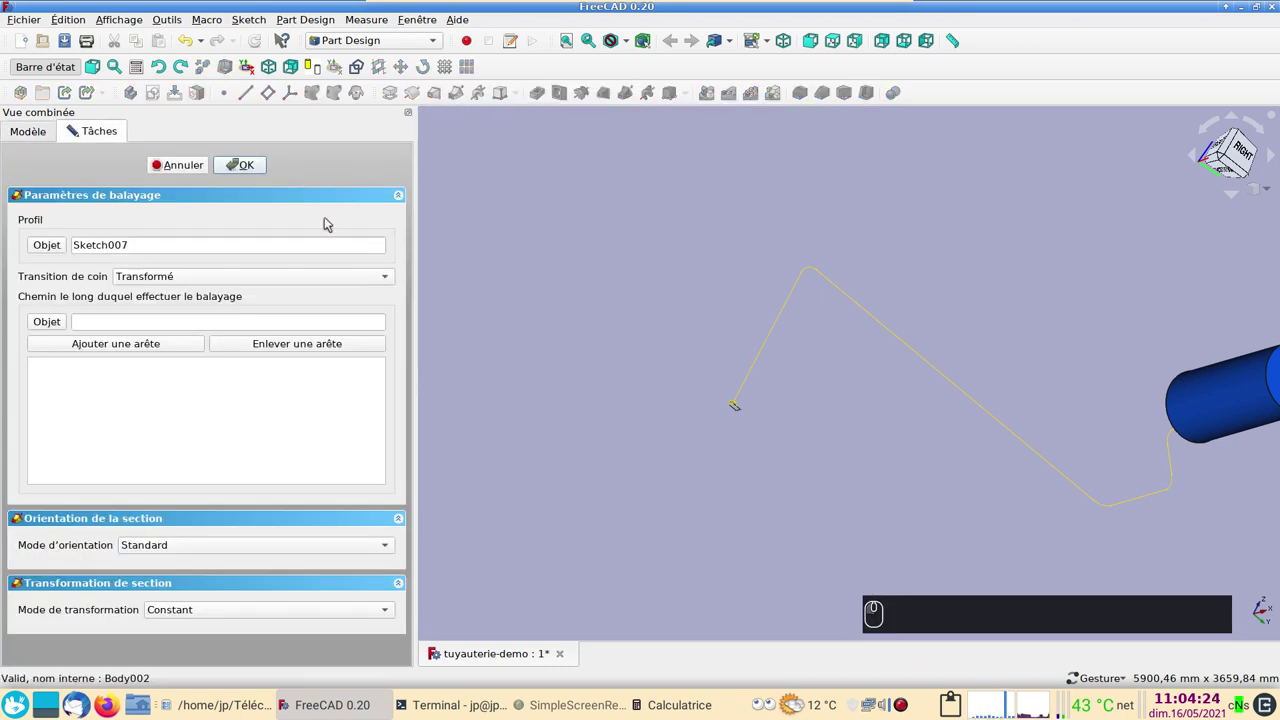
pyautogui.click(64, 322)
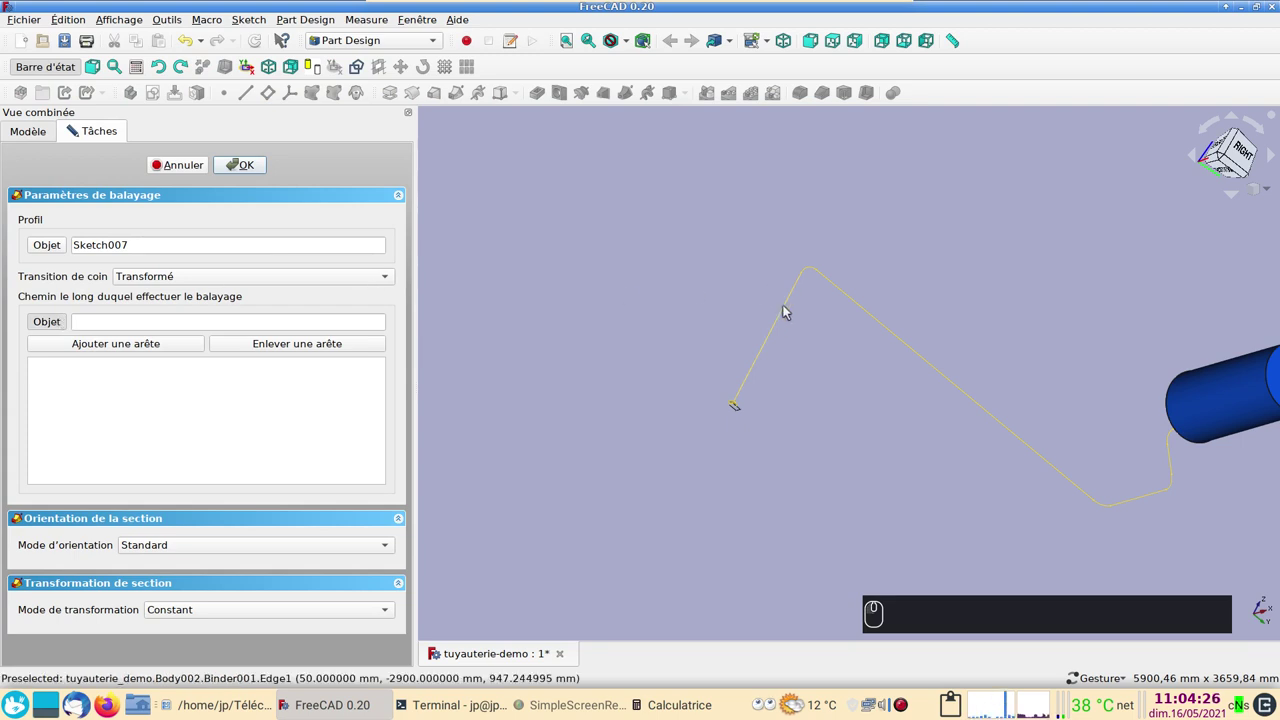
pyautogui.click(789, 311)
pyautogui.click(263, 166)
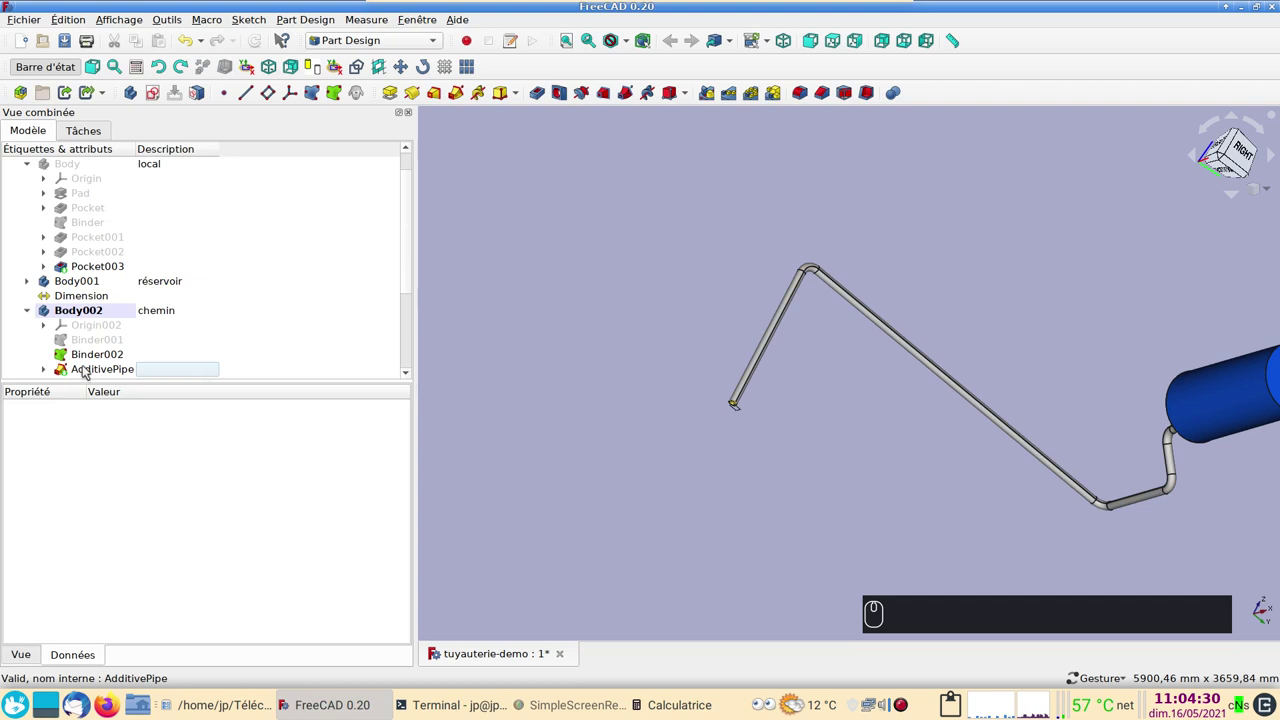
pyautogui.click(92, 376)
# Set the AdditivePipe's shape colour to red in its display properties and inspect the result.
pyautogui.press('ctrl+d')
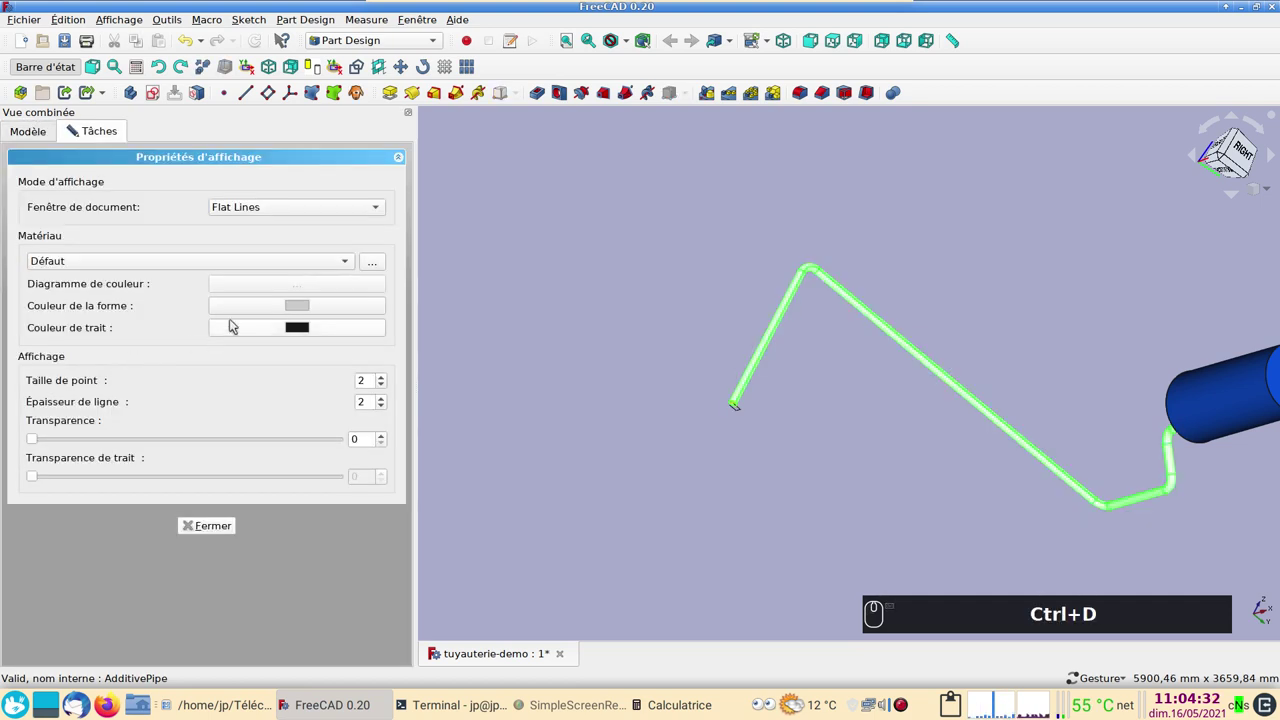
pyautogui.click(330, 308)
pyautogui.click(460, 268)
pyautogui.click(826, 449)
pyautogui.click(214, 533)
pyautogui.click(676, 417)
pyautogui.moveTo(629, 467); pyautogui.dragTo(694, 340)
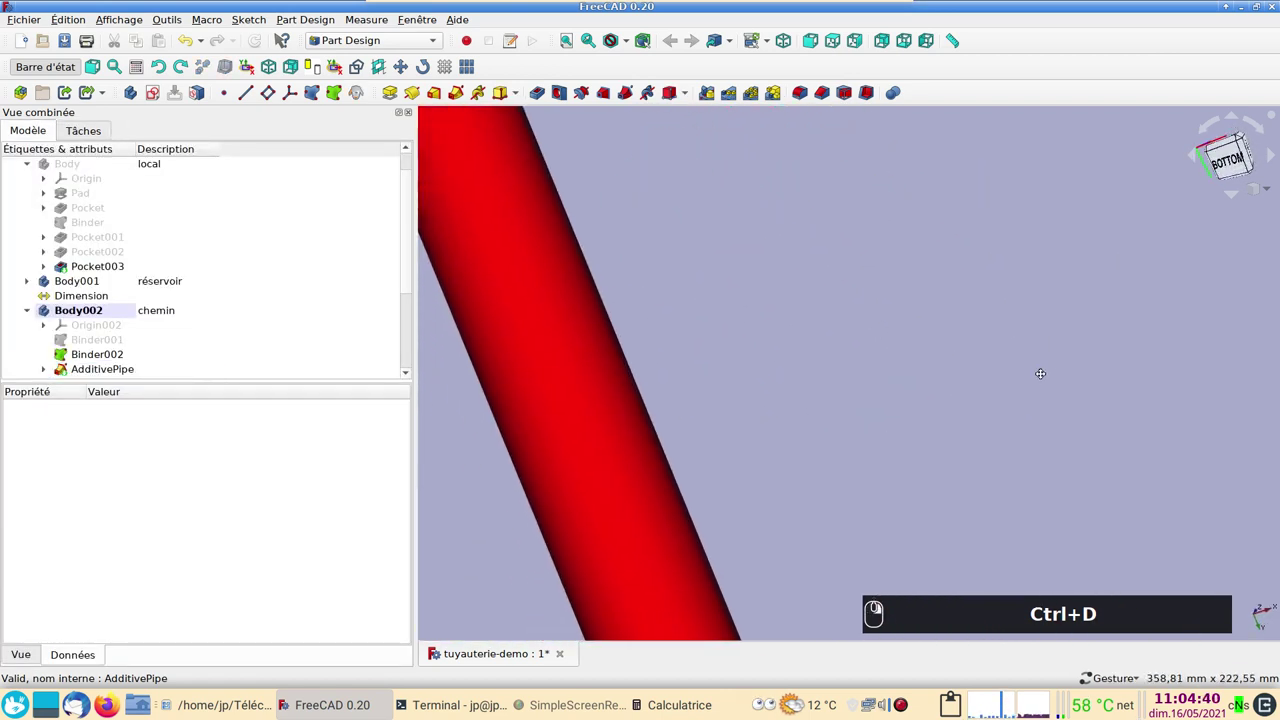
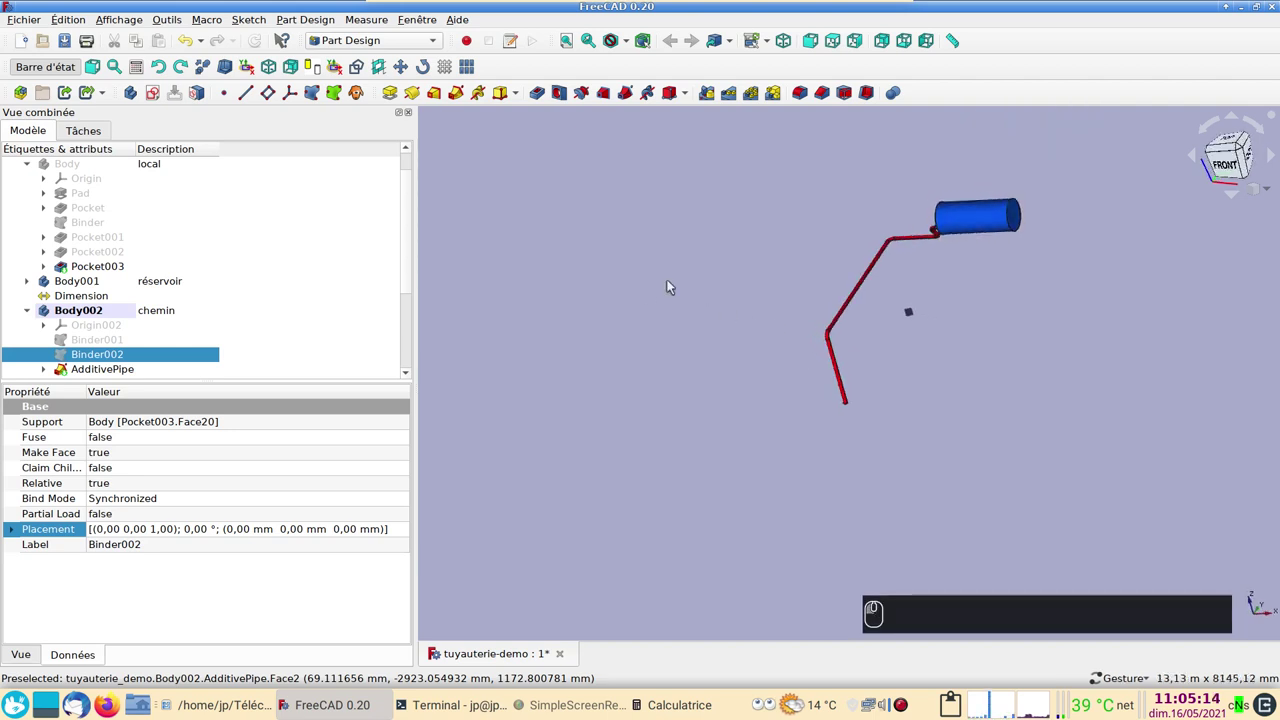
# Show the tank Body again as transparent and orbit to view the red pipe inside its wall.
pyautogui.click(142, 169)
pyautogui.press('space')
pyautogui.click(610, 316)
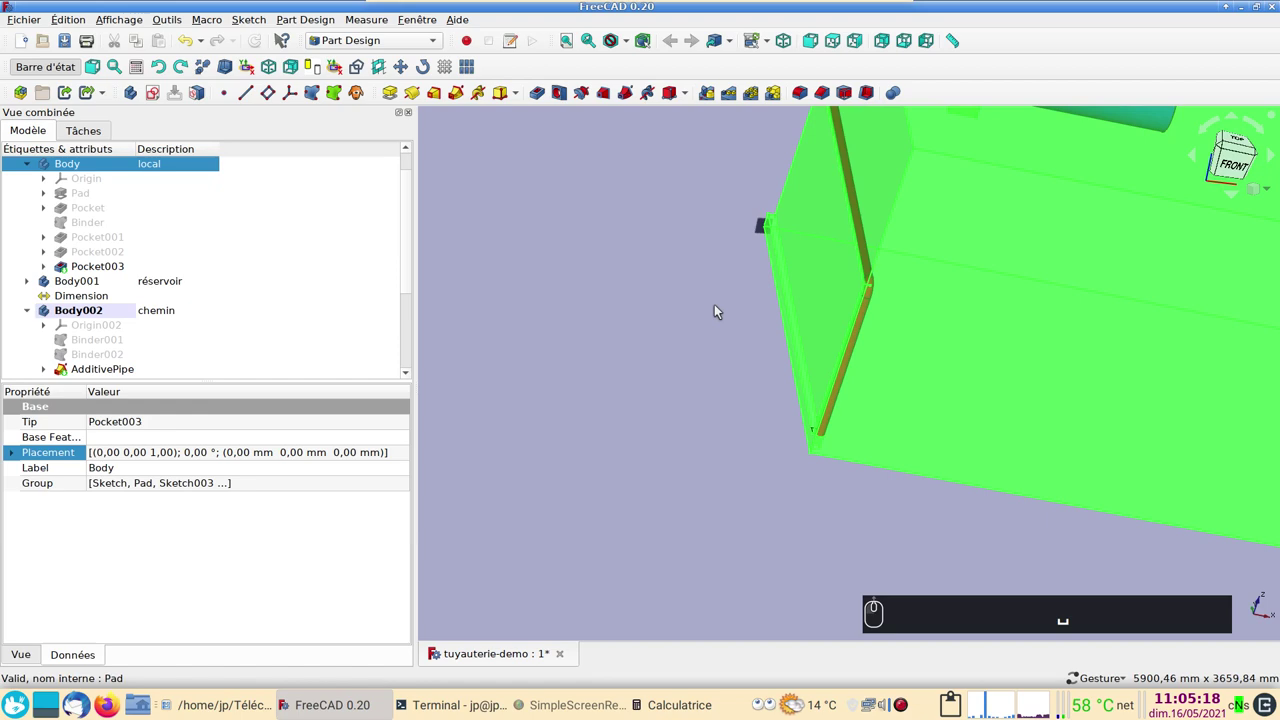
pyautogui.rightClick(705, 301)
pyautogui.click(590, 277)
pyautogui.moveTo(1183, 329); pyautogui.dragTo(1006, 330)
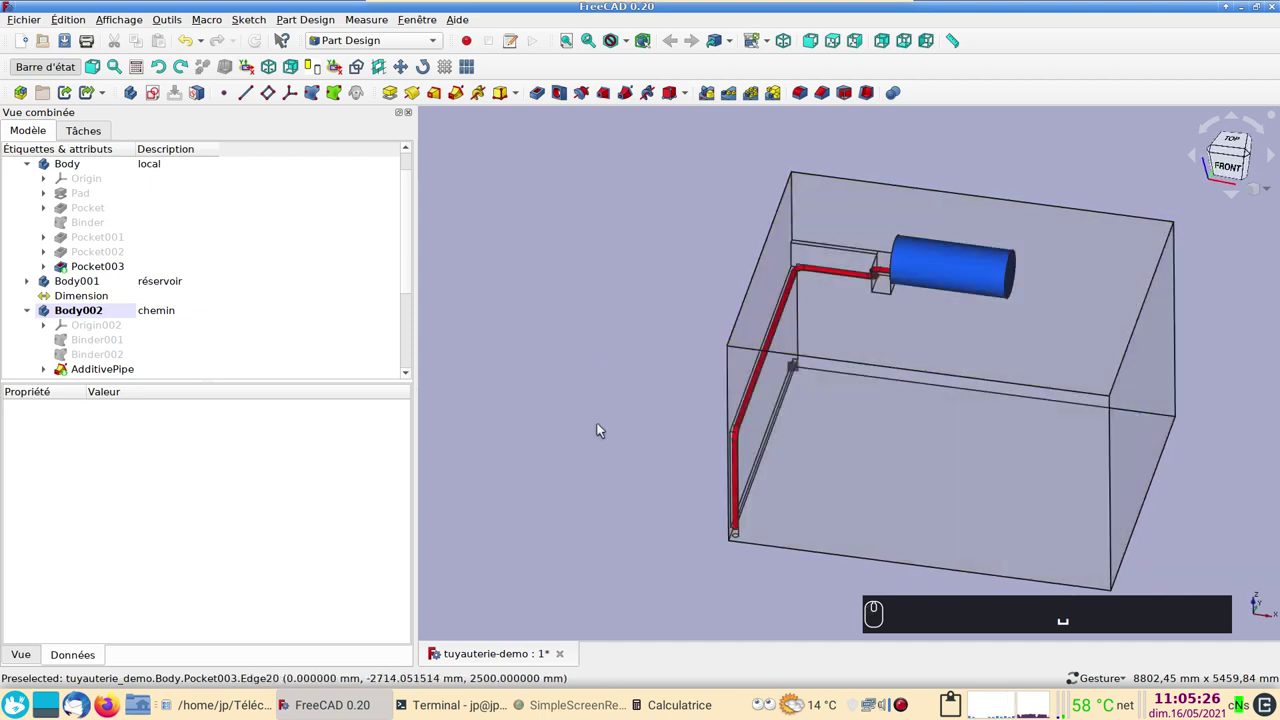
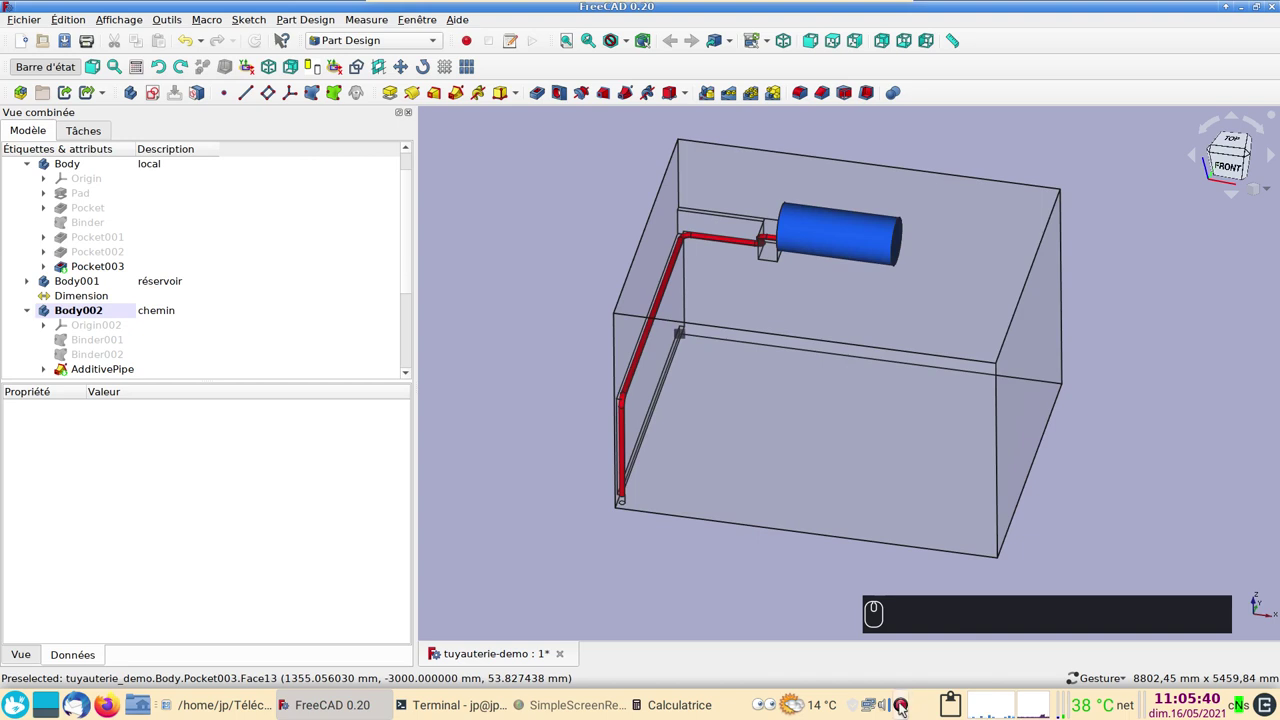
pyautogui.rightClick(904, 709)
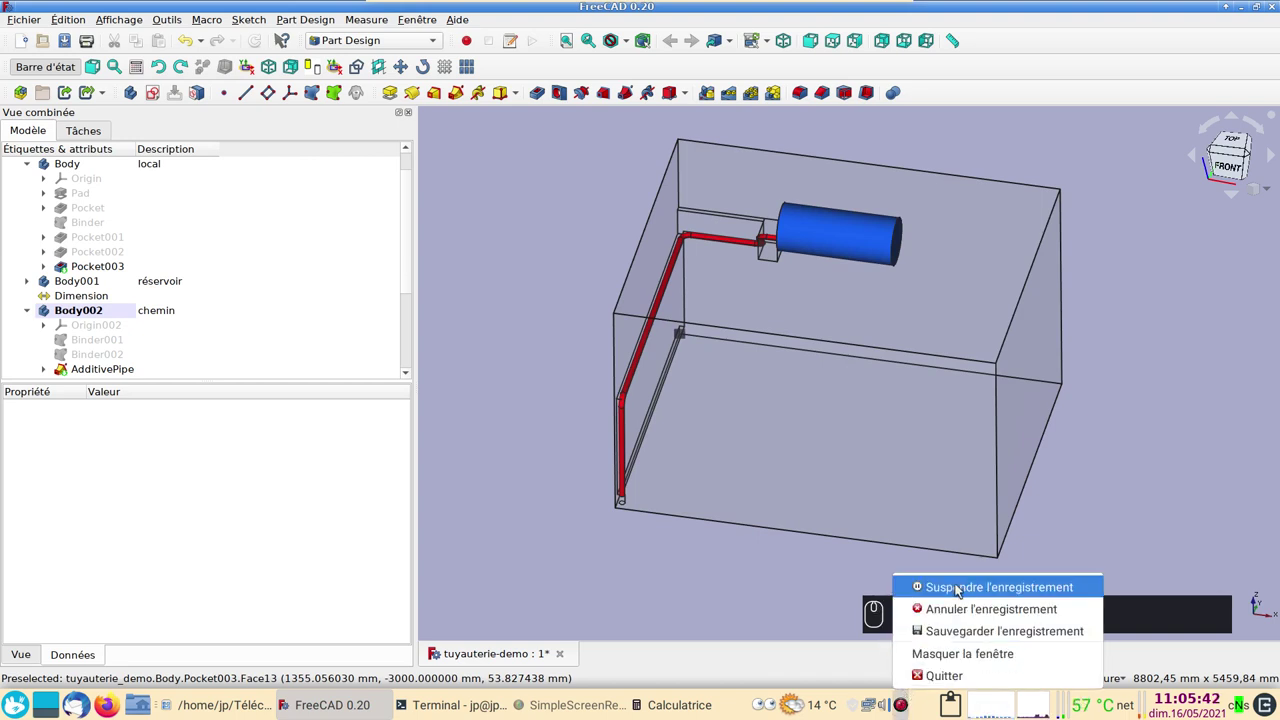